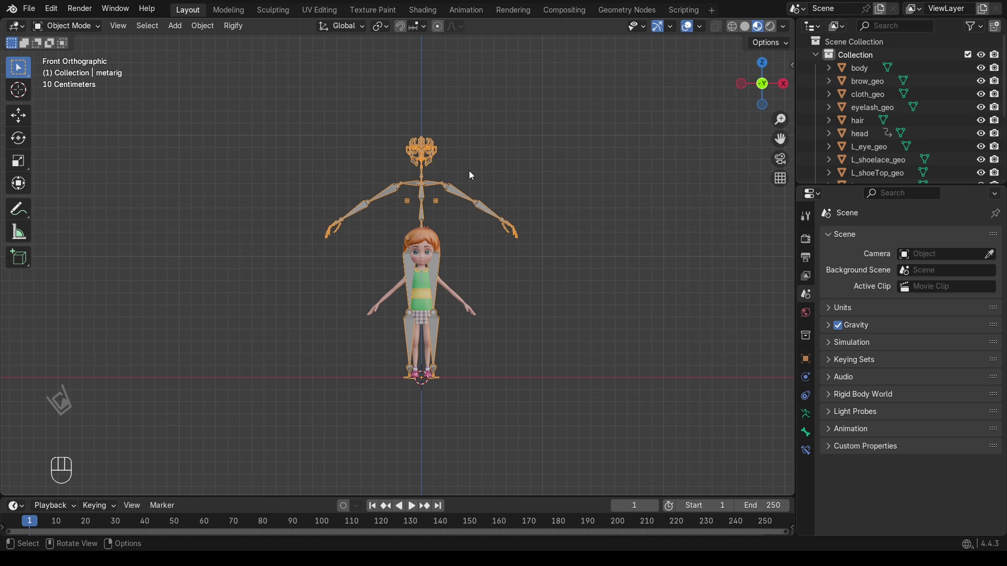
# Enter Edit Mode on the metarig, hide the body and limb bones, and select the face bones.
pyautogui.press('Tab')
pyautogui.moveTo(577, 173); pyautogui.dragTo(261, 430)
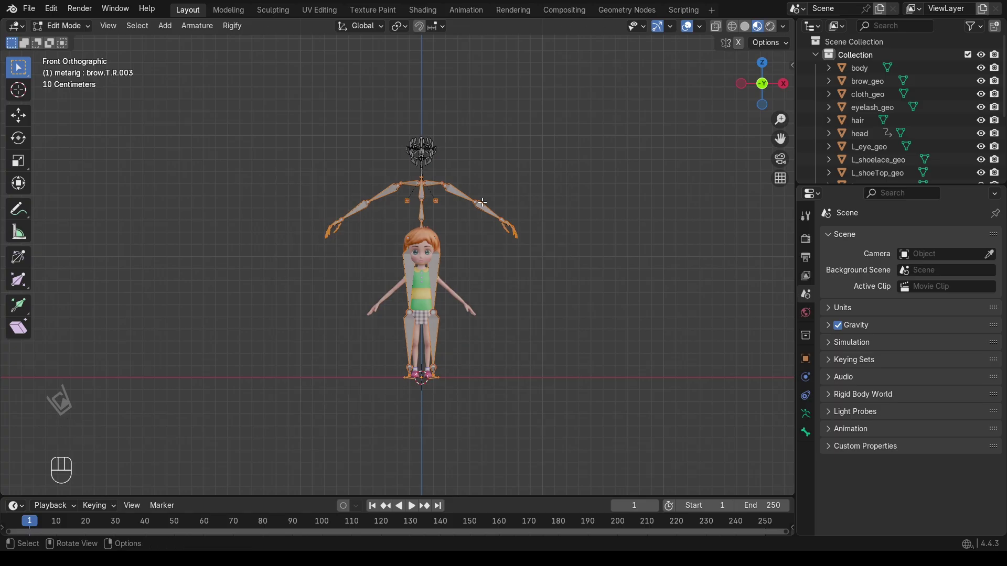
pyautogui.press('x')
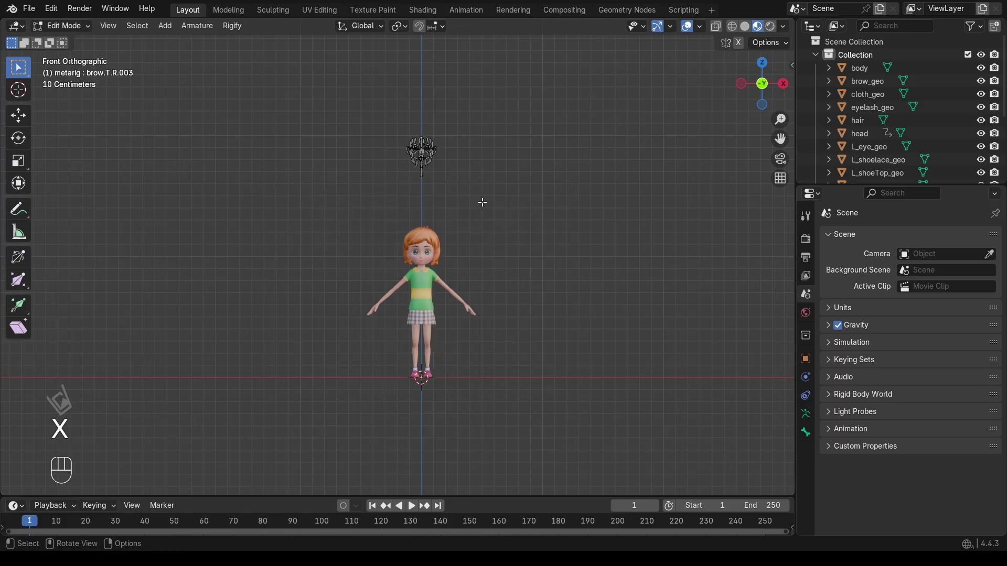
pyautogui.moveTo(479, 114); pyautogui.dragTo(355, 206)
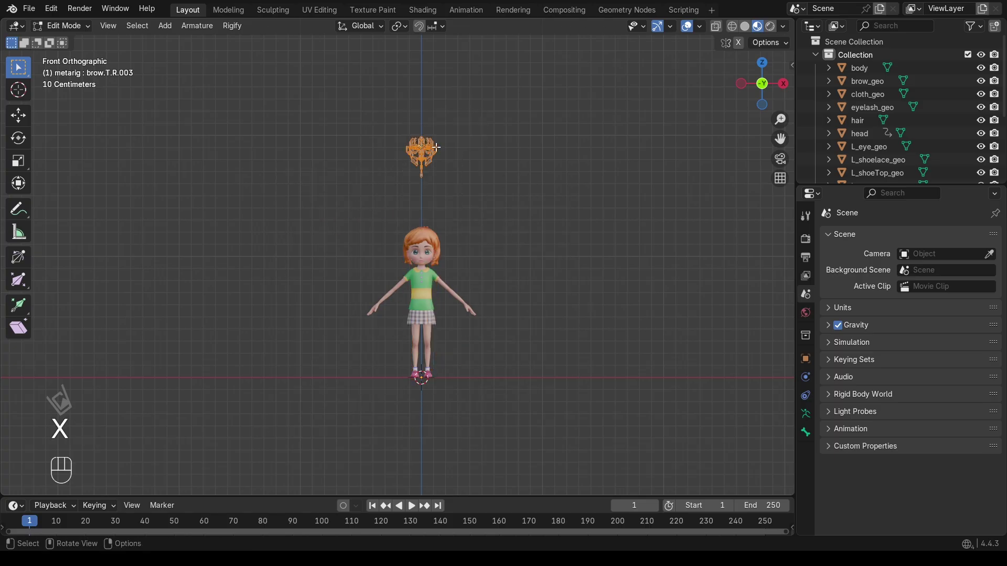
# Move the selected face bones straight down along Z onto the girl's head.
pyautogui.press('g')
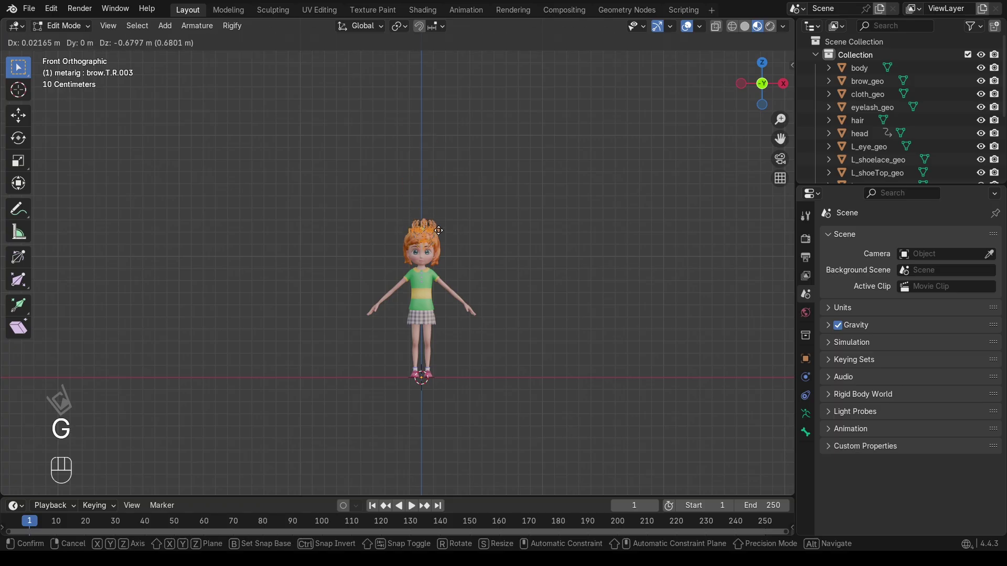
pyautogui.press('z')
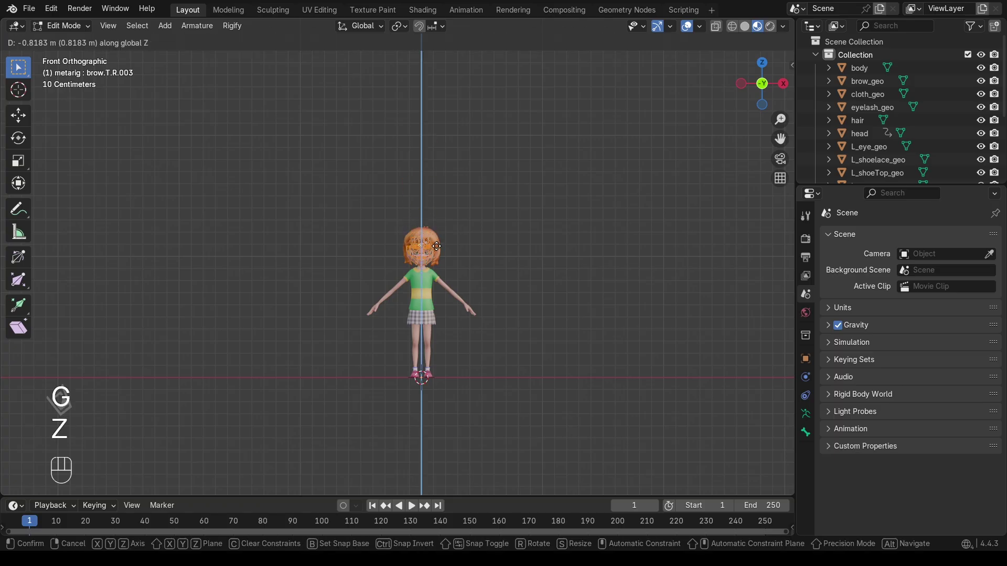
pyautogui.click(436, 245)
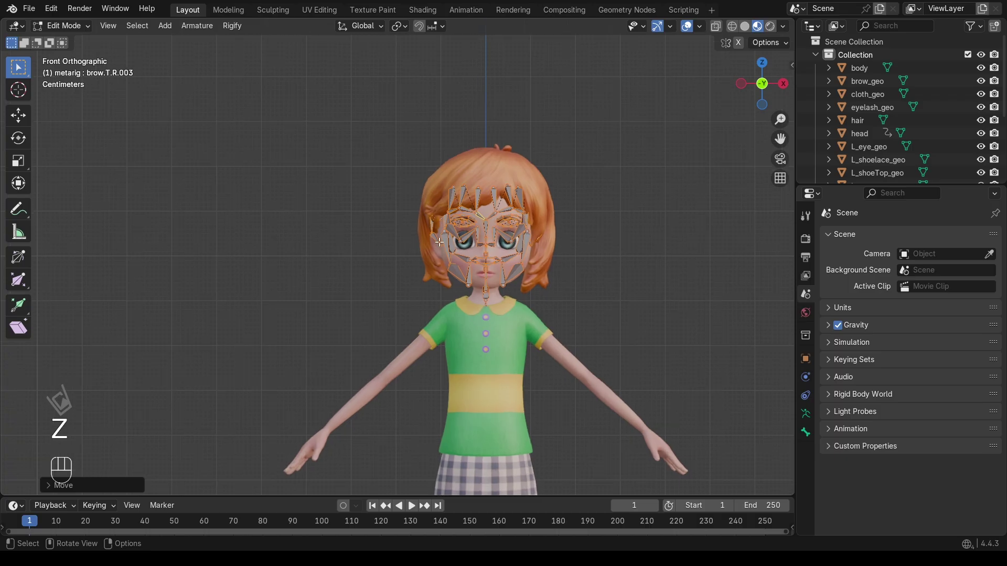
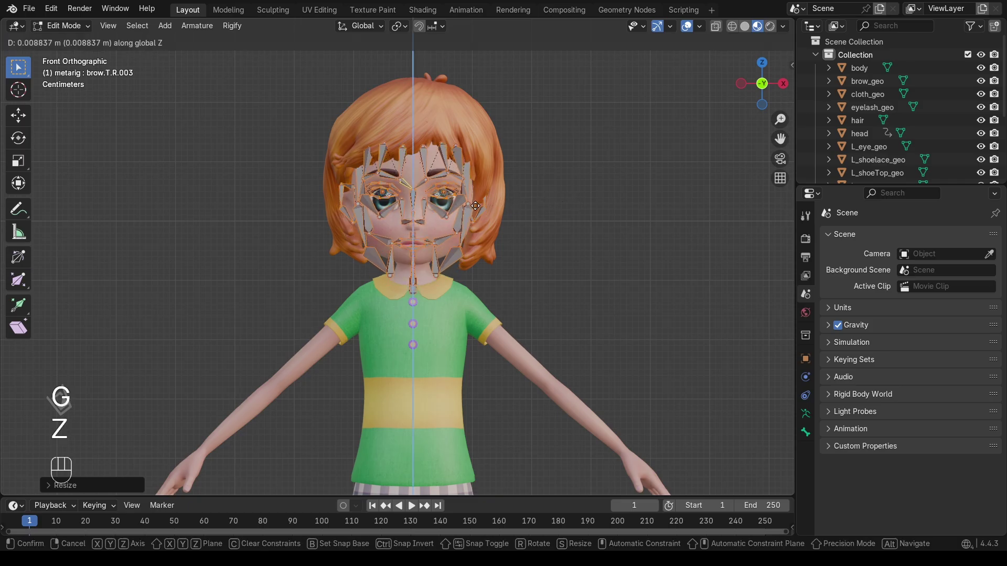
# Hide the hair in the Outliner and start moving the face bones onto the side profile.
pyautogui.click(983, 124)
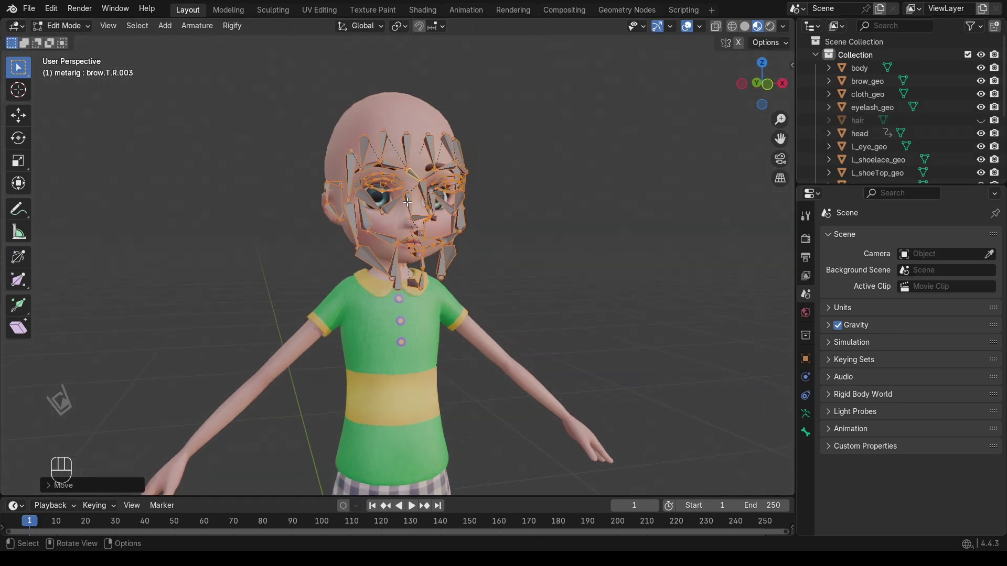
pyautogui.click(763, 94)
pyautogui.press('g')
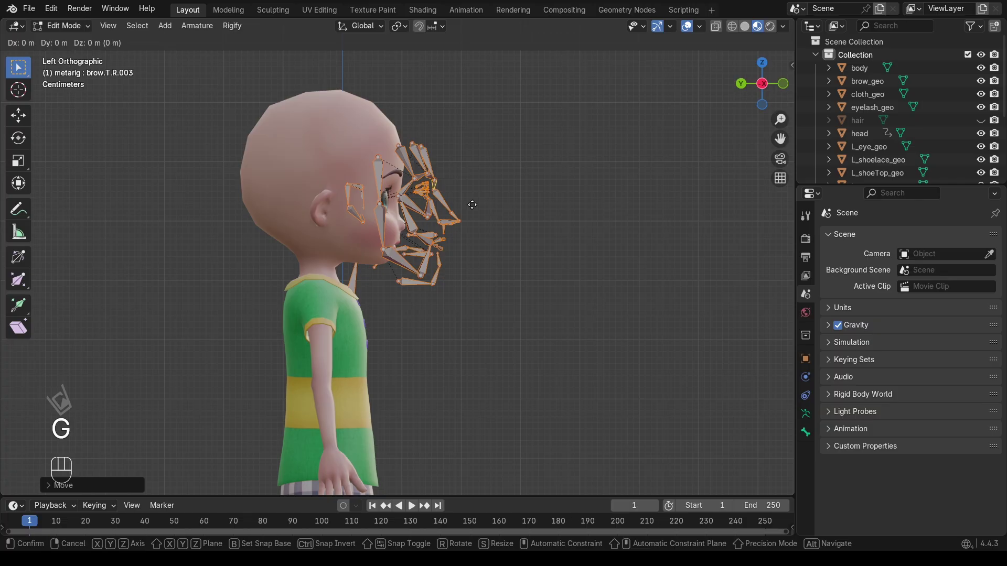
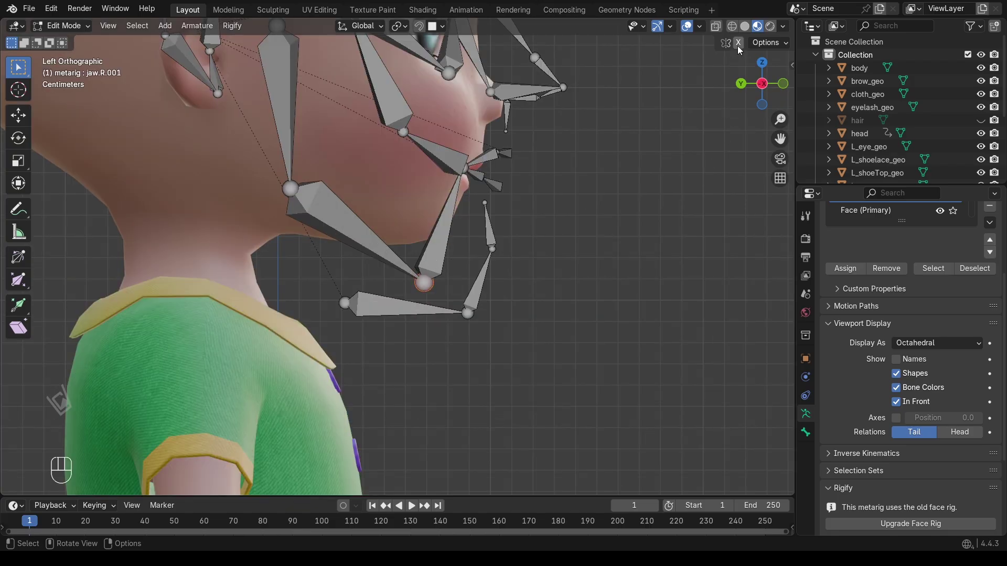
# Move the chin joint to the jaw corner and the cheek joint onto the face in side view.
pyautogui.click(742, 46)
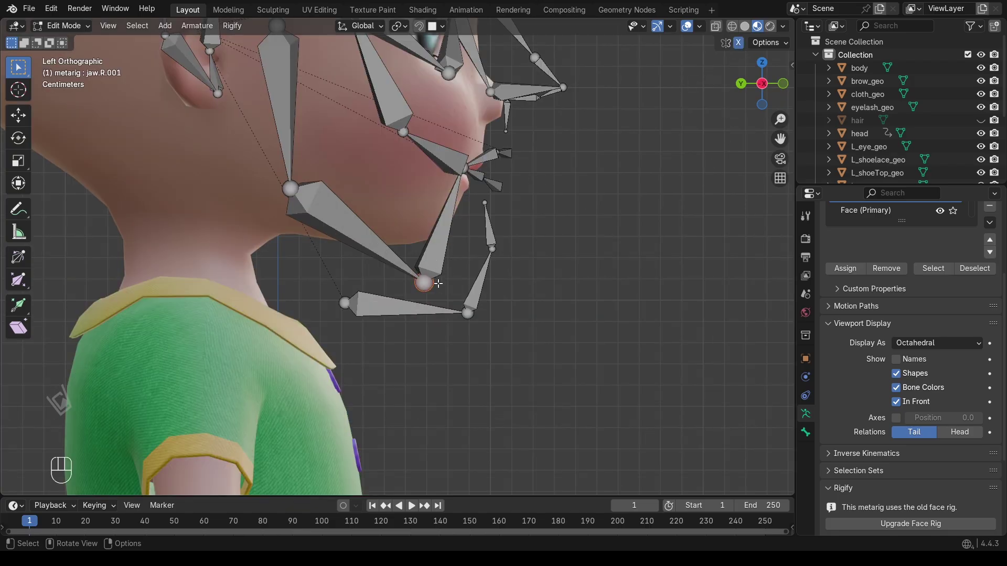
pyautogui.press('g')
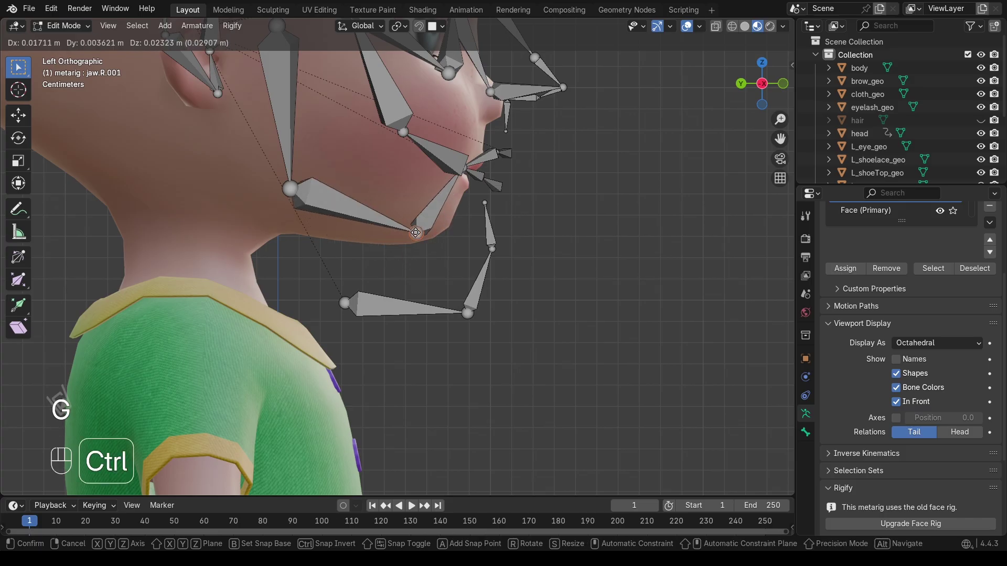
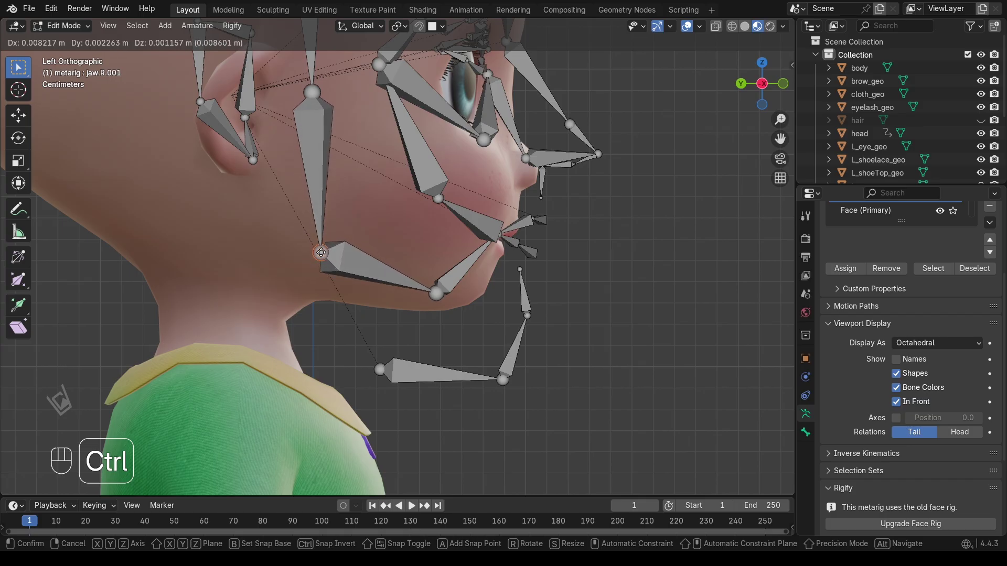
pyautogui.click(321, 251)
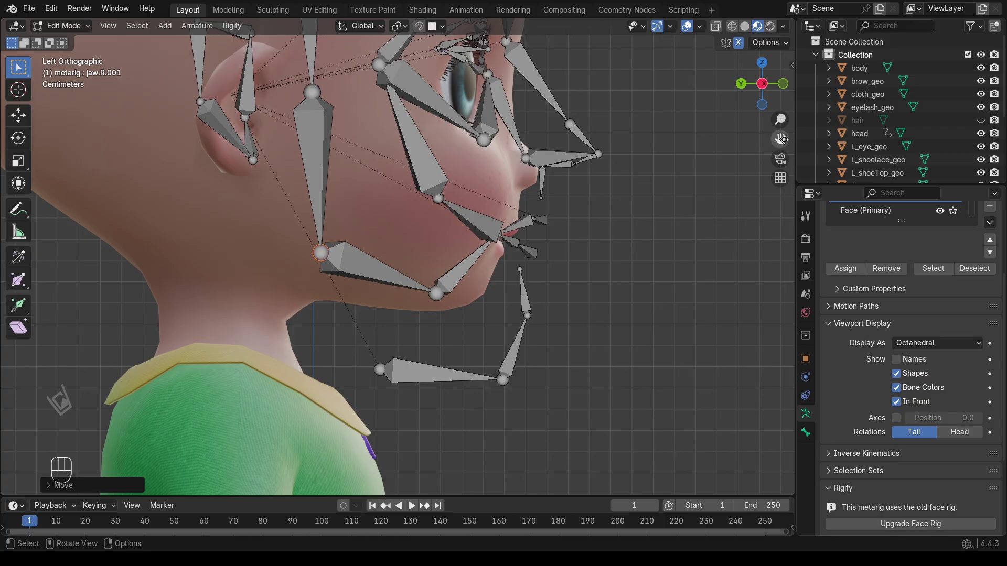
pyautogui.click(787, 140)
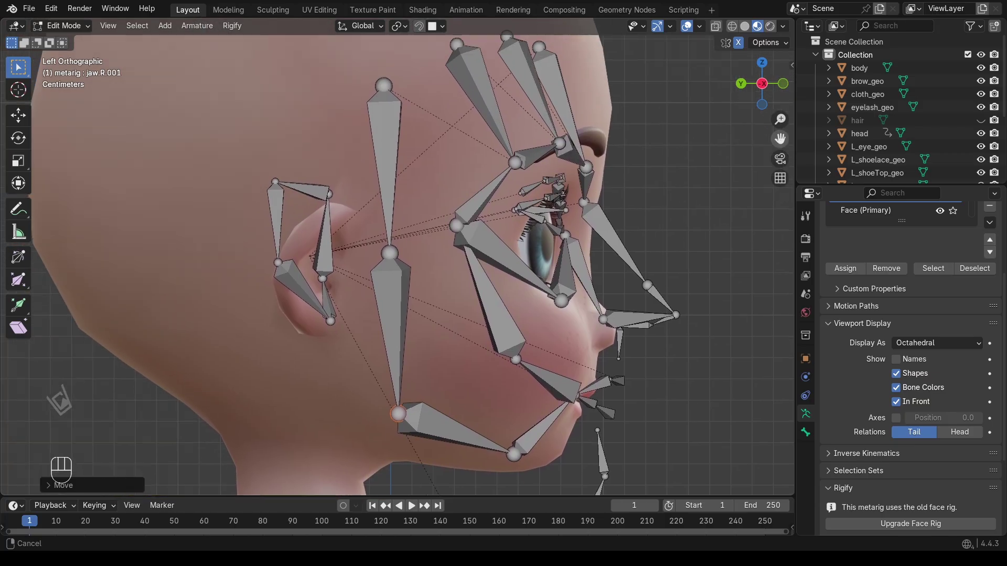
pyautogui.moveTo(413, 258); pyautogui.dragTo(385, 264)
pyautogui.press('g')
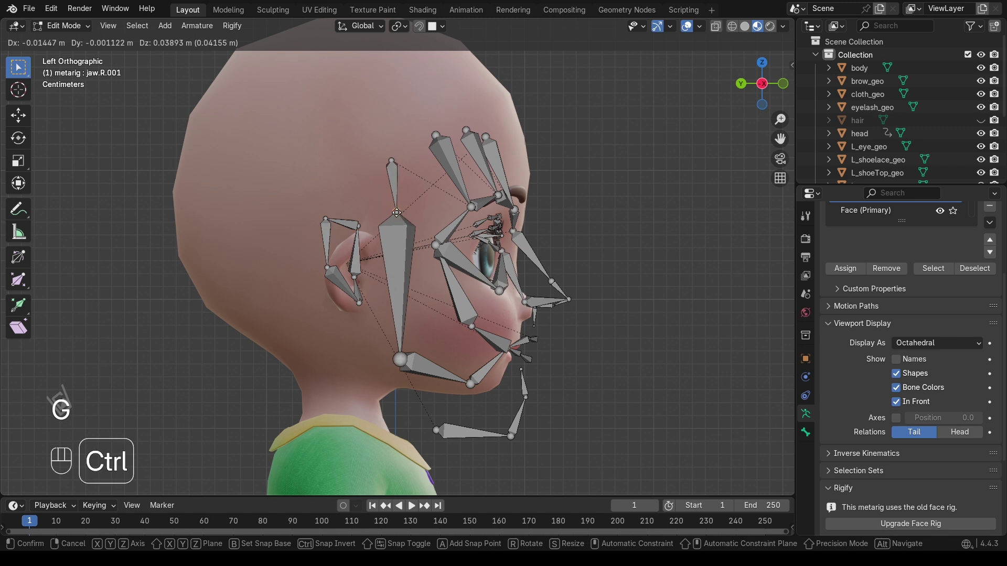
pyautogui.click(397, 211)
# Move the top temple joint up to the head top, then frame the chin bones.
pyautogui.moveTo(384, 150); pyautogui.dragTo(397, 167)
pyautogui.press('g')
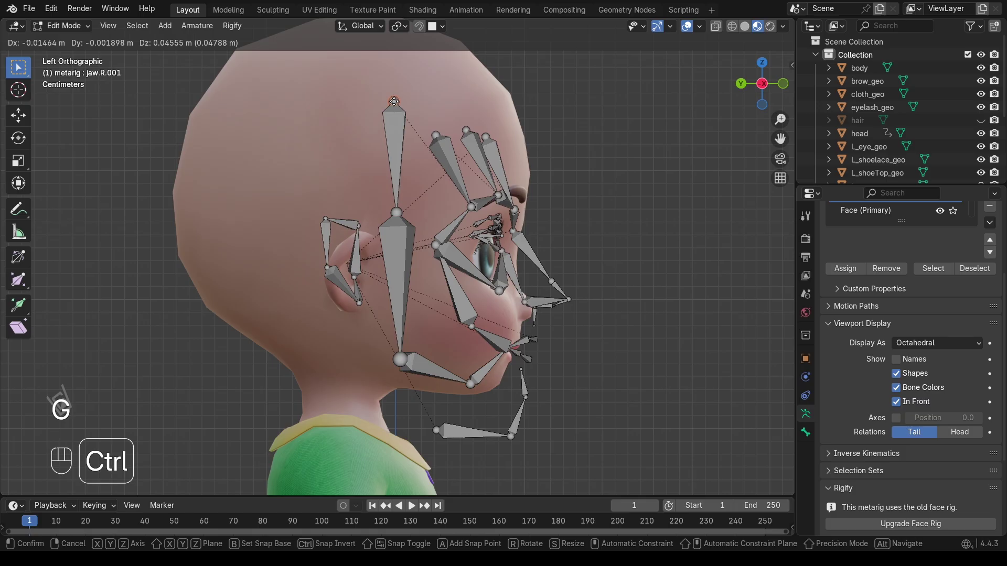
pyautogui.click(394, 100)
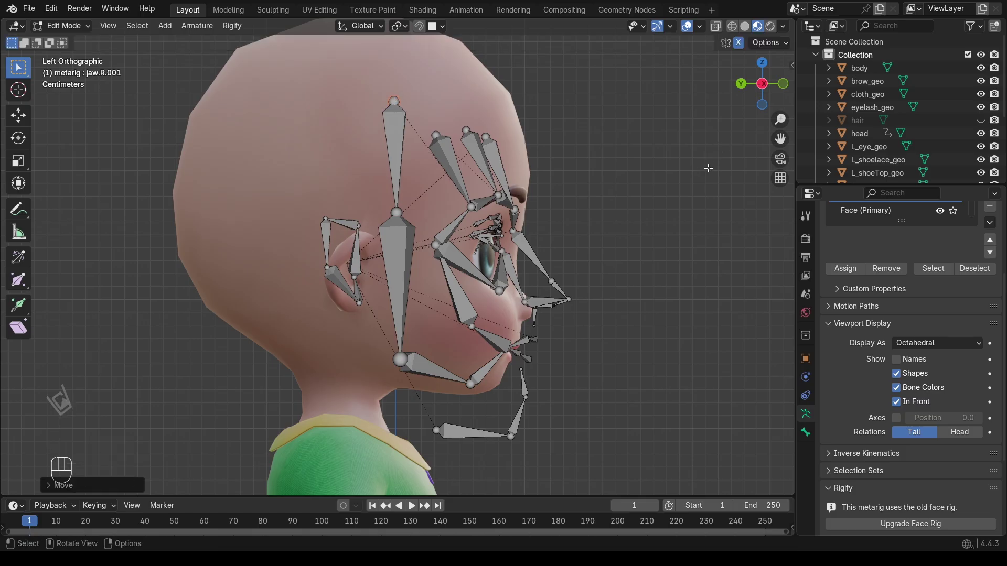
pyautogui.click(780, 136)
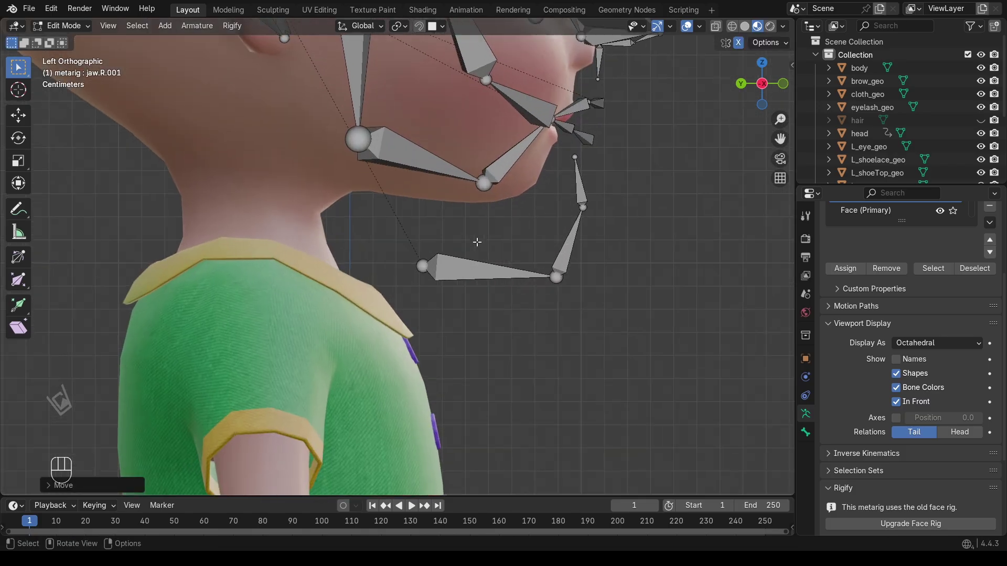
pyautogui.click(743, 51)
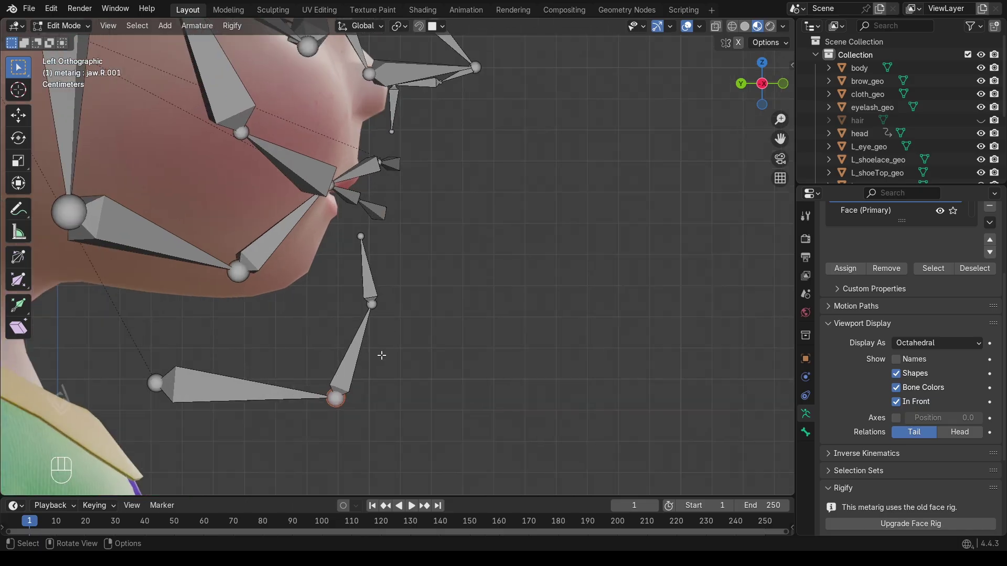
# Reposition the chin joint along the jawline and start moving the lower jaw joint.
pyautogui.press('g')
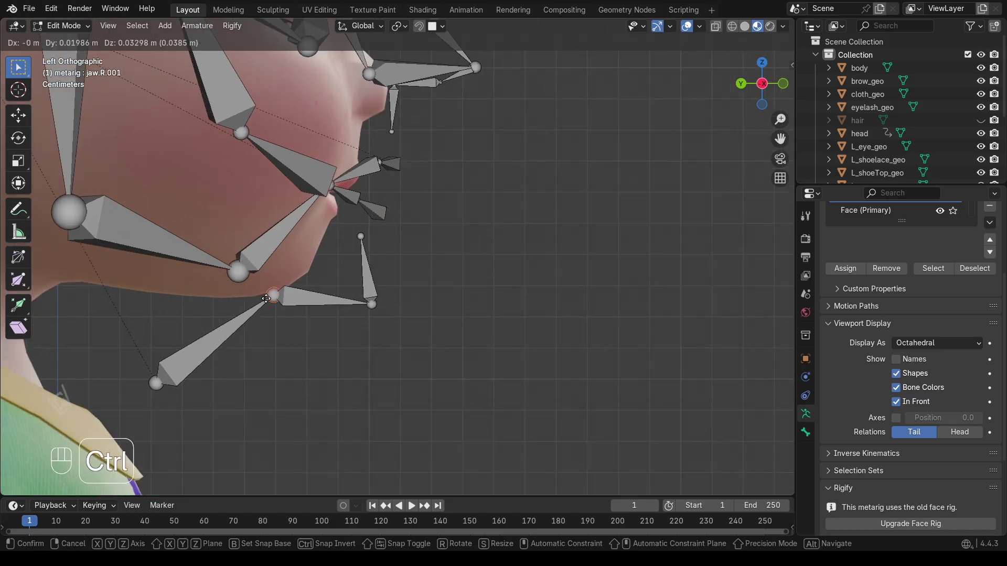
pyautogui.moveTo(162, 396); pyautogui.dragTo(154, 375)
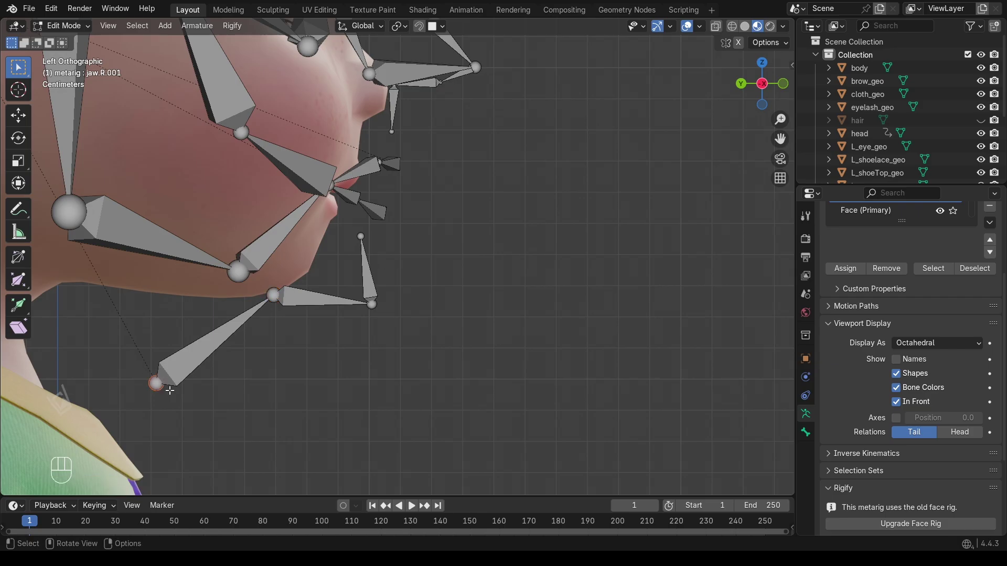
pyautogui.press('g')
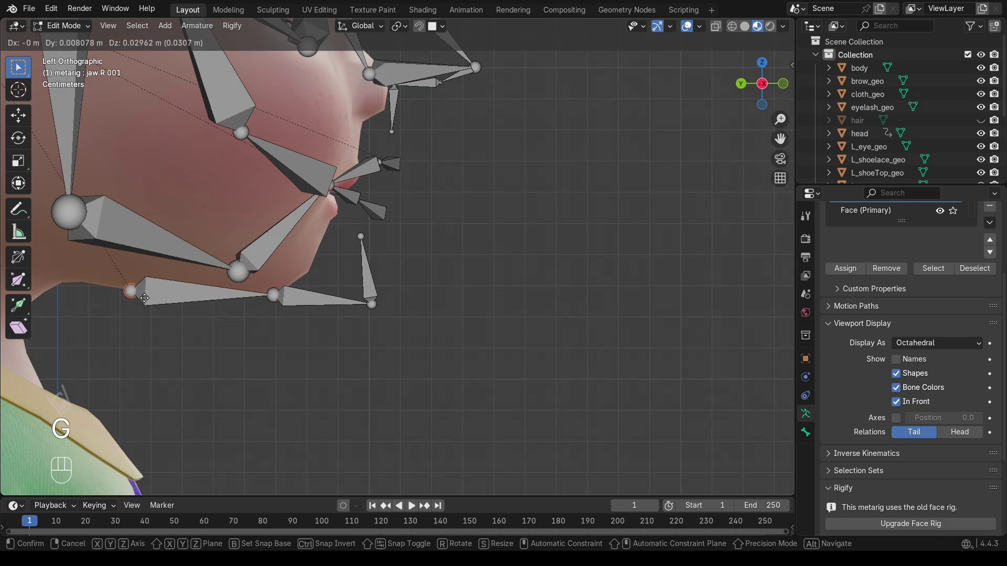
pyautogui.click(89, 292)
pyautogui.moveTo(283, 337); pyautogui.dragTo(281, 279)
pyautogui.press('g')
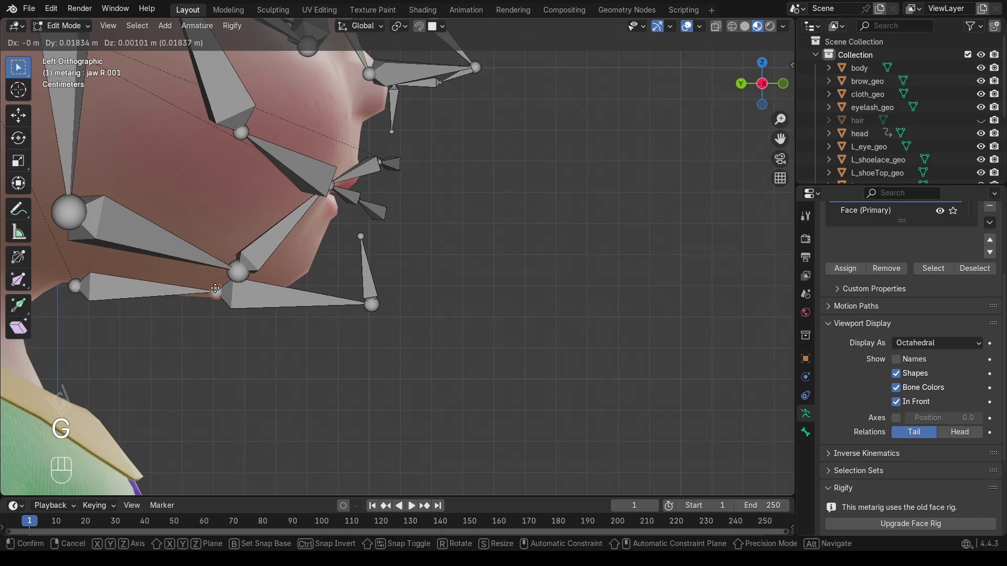
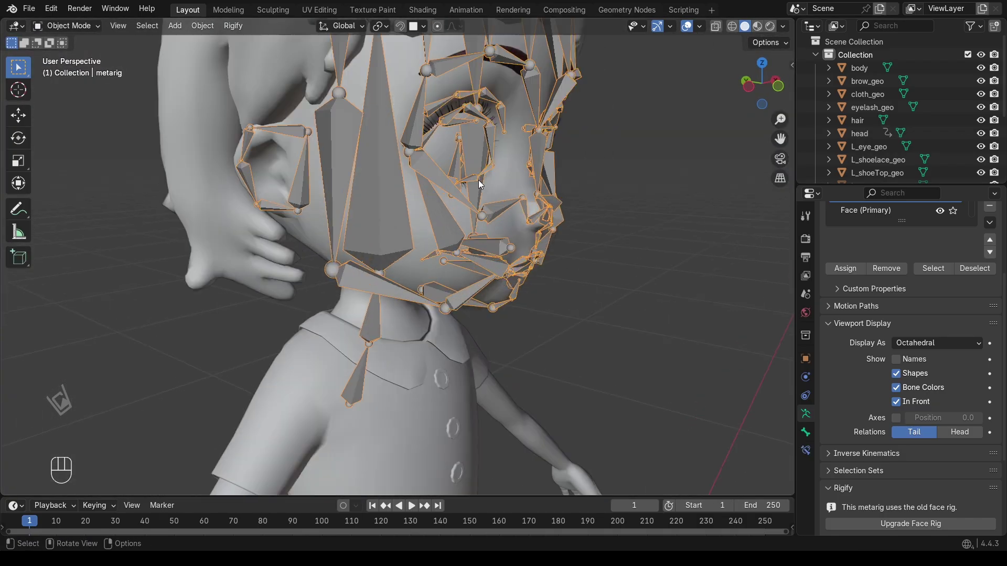
# Show the model in wireframe to reveal the right eyeball, view from front and select the metarig.
pyautogui.press('shift+s')
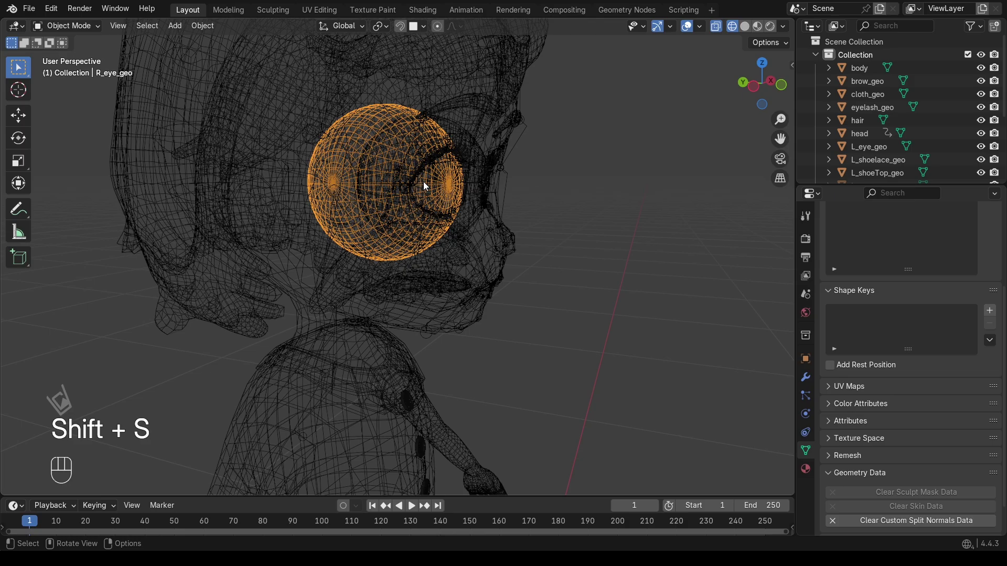
pyautogui.moveTo(427, 185); pyautogui.dragTo(452, 254)
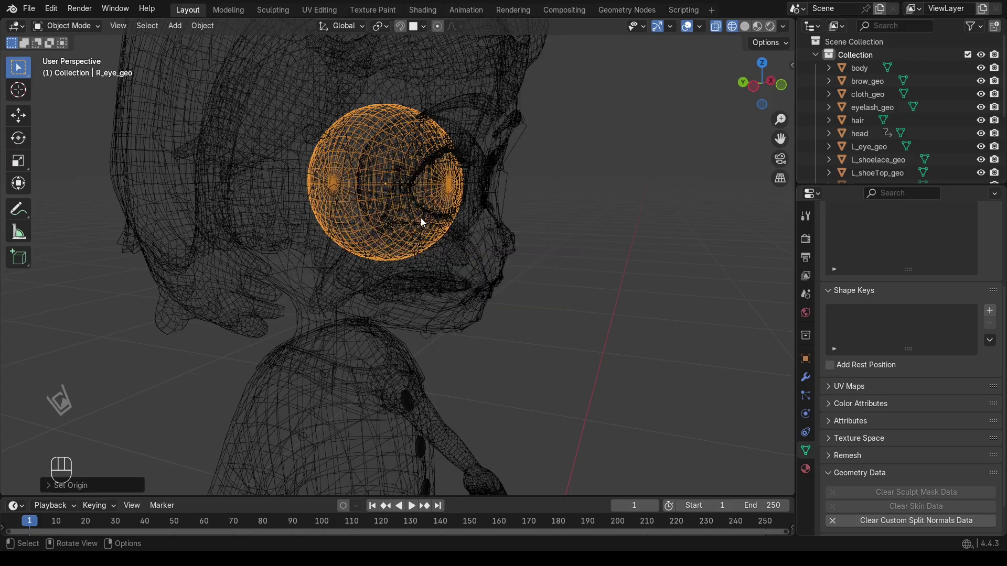
pyautogui.press('shift+s')
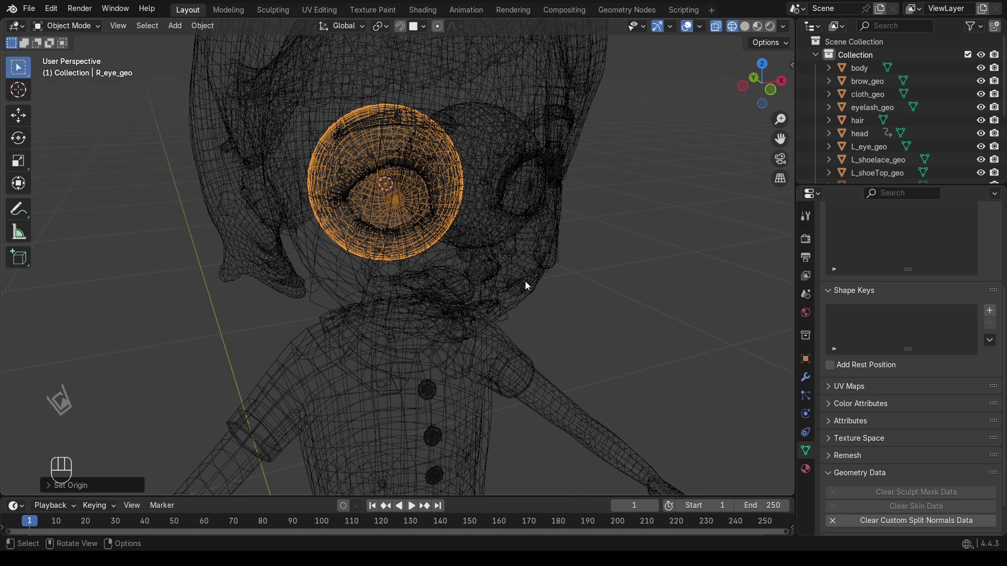
pyautogui.click(514, 302)
pyautogui.click(510, 318)
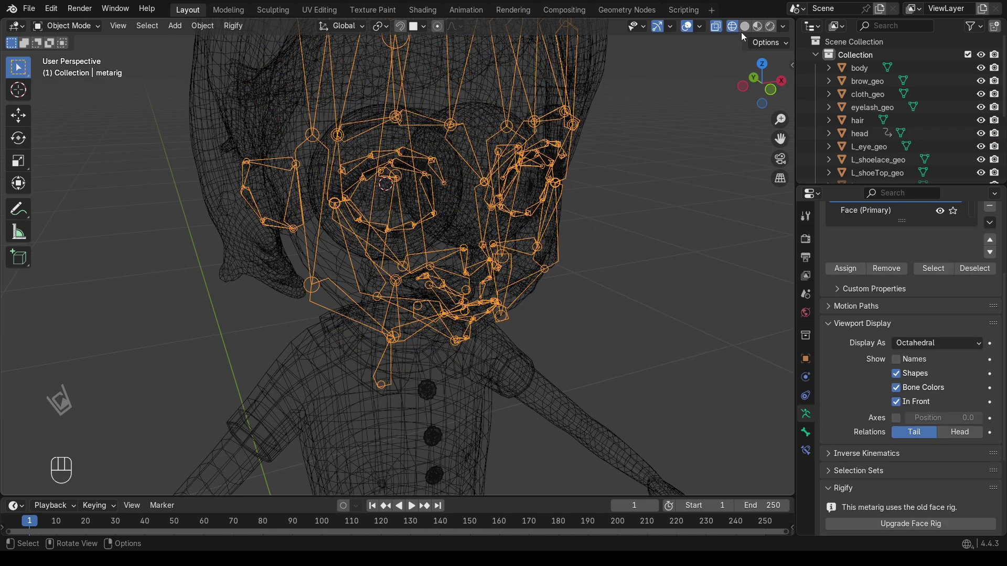
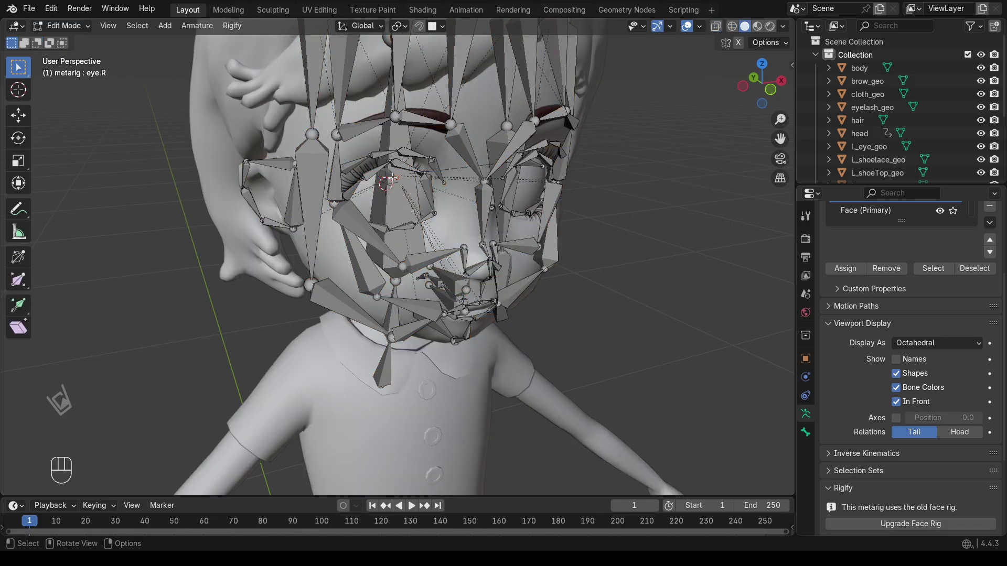
# Select the eye.R bone and move it into the centre of the right eyeball.
pyautogui.click(387, 173)
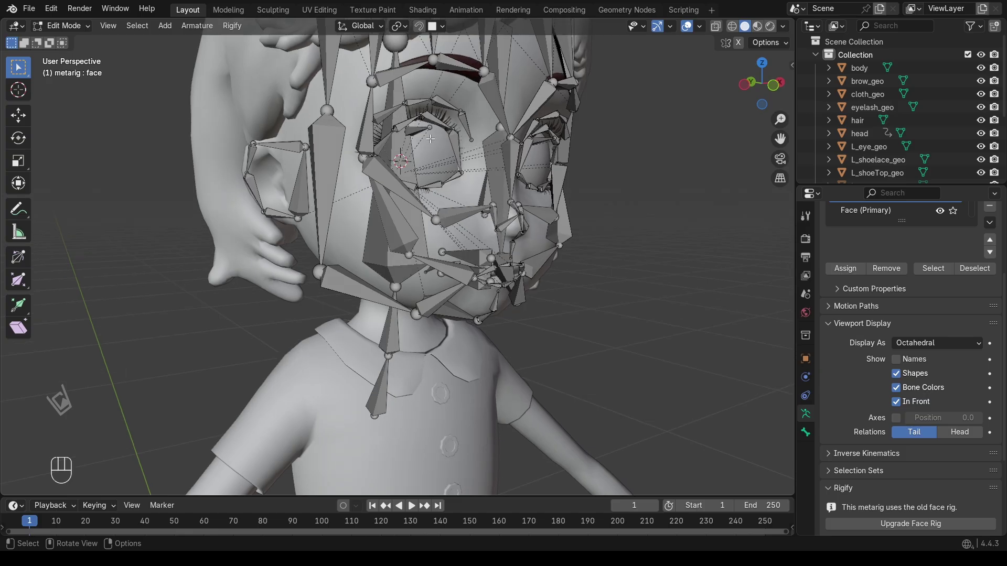
pyautogui.click(410, 132)
pyautogui.click(413, 131)
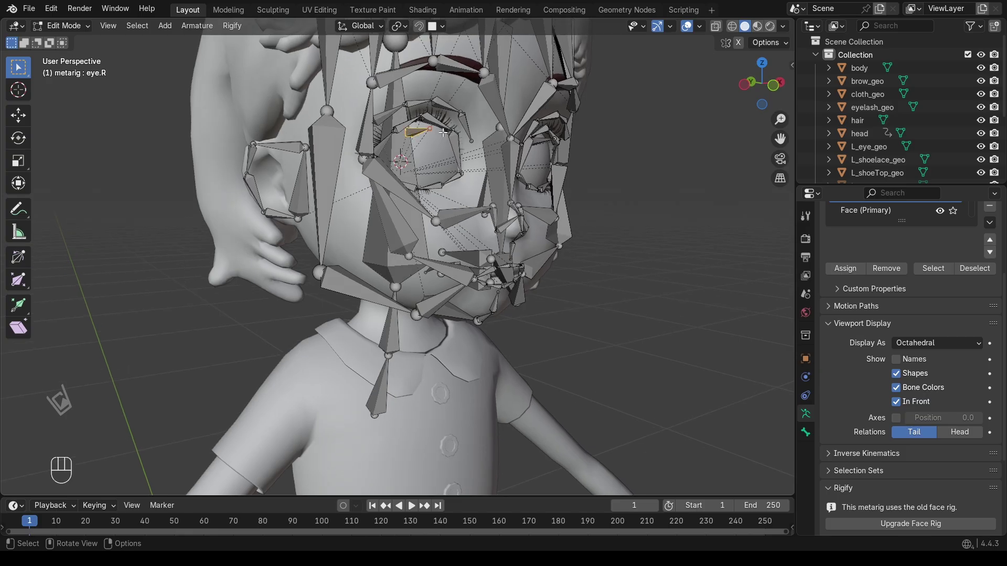
pyautogui.click(741, 48)
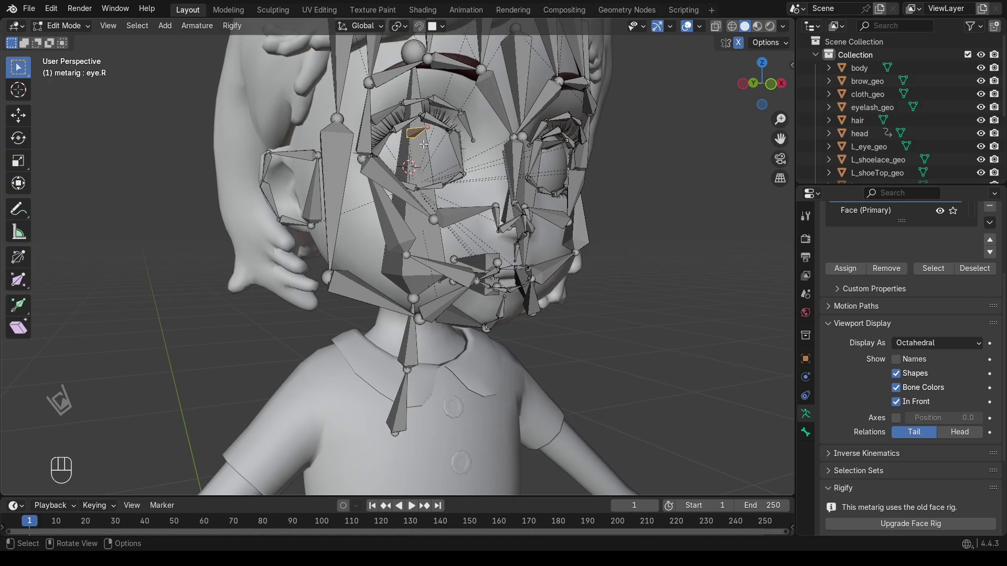
pyautogui.press('shift+s')
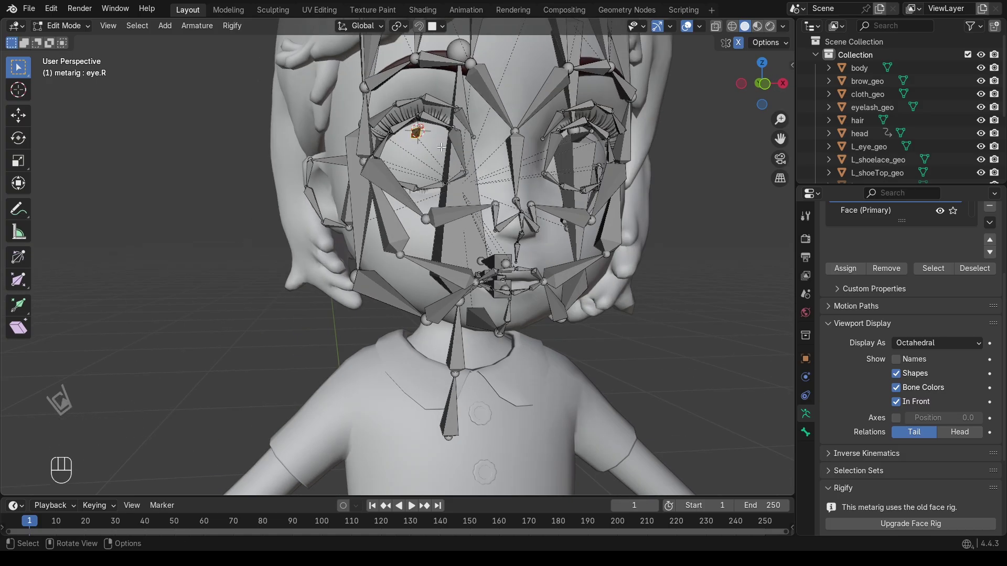
# Return to Object Mode and select the right eyeball mesh.
pyautogui.click(85, 36)
pyautogui.click(76, 34)
pyautogui.click(417, 146)
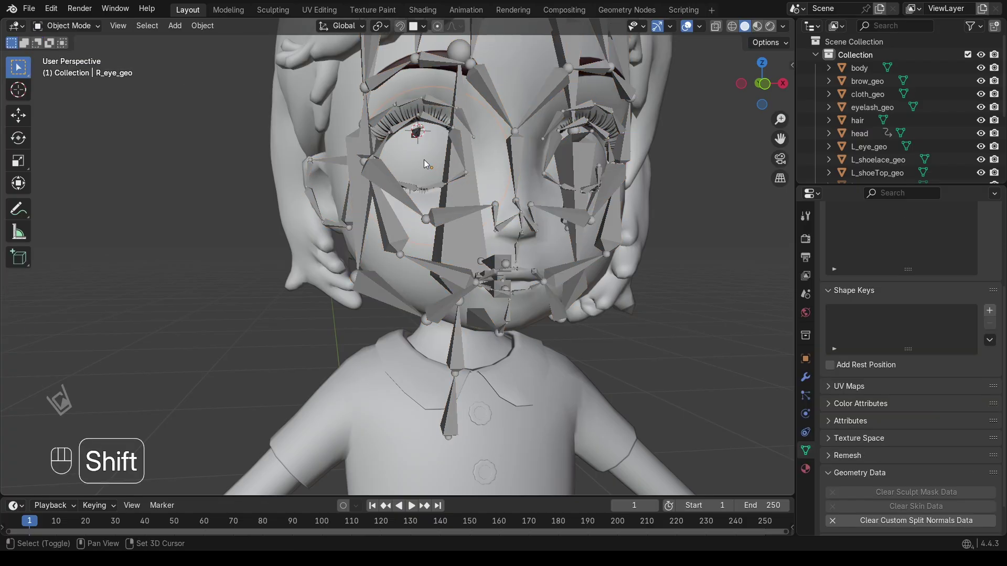
# Snap the 3D cursor to the right eyeball's centre and re-enter Edit Mode on the metarig.
pyautogui.press('shift+s')
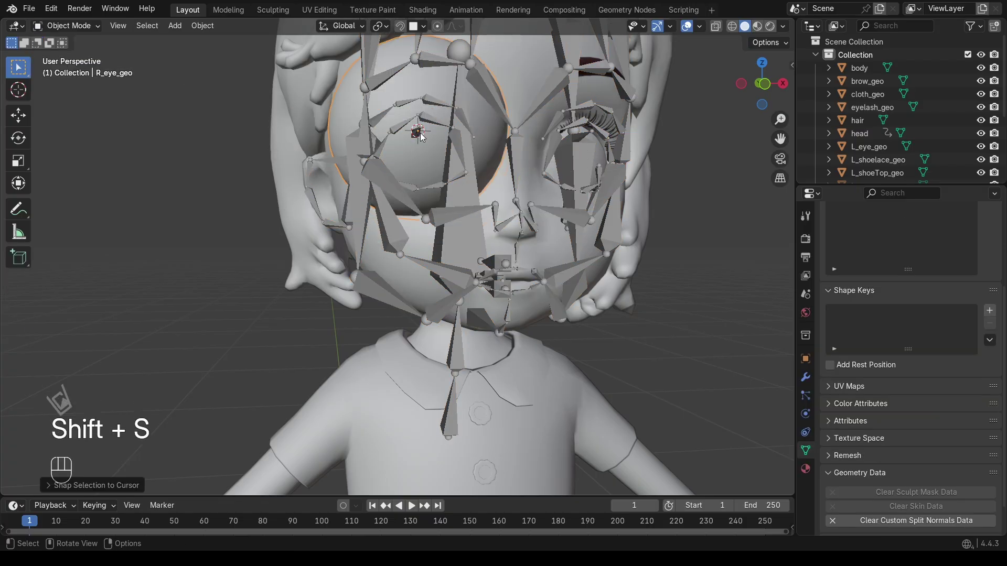
pyautogui.press('ctrl+z')
pyautogui.press('shift+s')
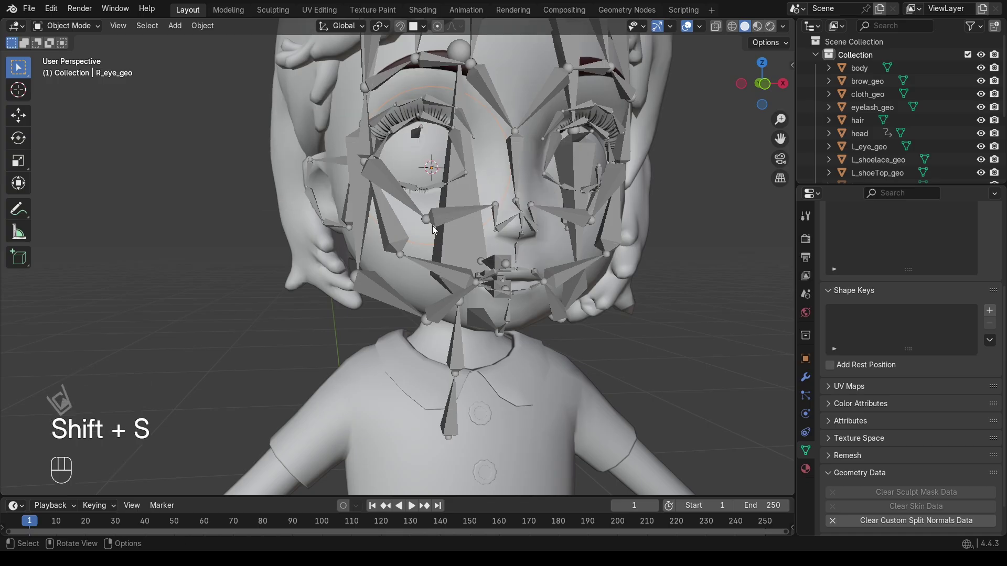
pyautogui.moveTo(59, 31); pyautogui.dragTo(72, 56)
pyautogui.moveTo(81, 30); pyautogui.dragTo(102, 48)
# Select the eye.R bone and snap it to the 3D cursor at the eyeball centre.
pyautogui.click(414, 133)
pyautogui.click(417, 135)
pyautogui.moveTo(96, 27); pyautogui.dragTo(86, 54)
pyautogui.click(412, 133)
pyautogui.click(416, 130)
pyautogui.click(416, 130)
pyautogui.click(416, 130)
pyautogui.doubleClick(416, 130)
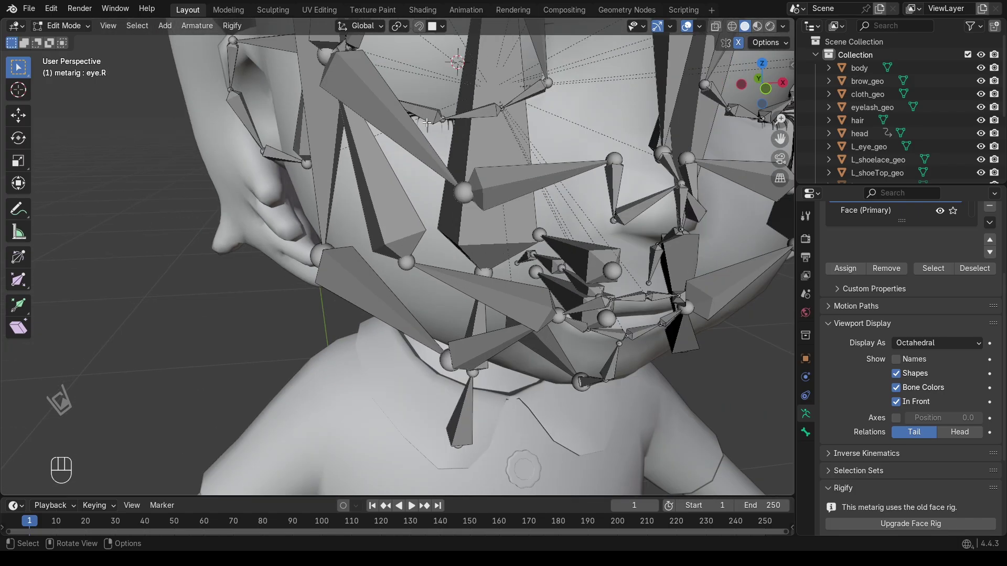
pyautogui.click(421, 130)
pyautogui.press('shift+s')
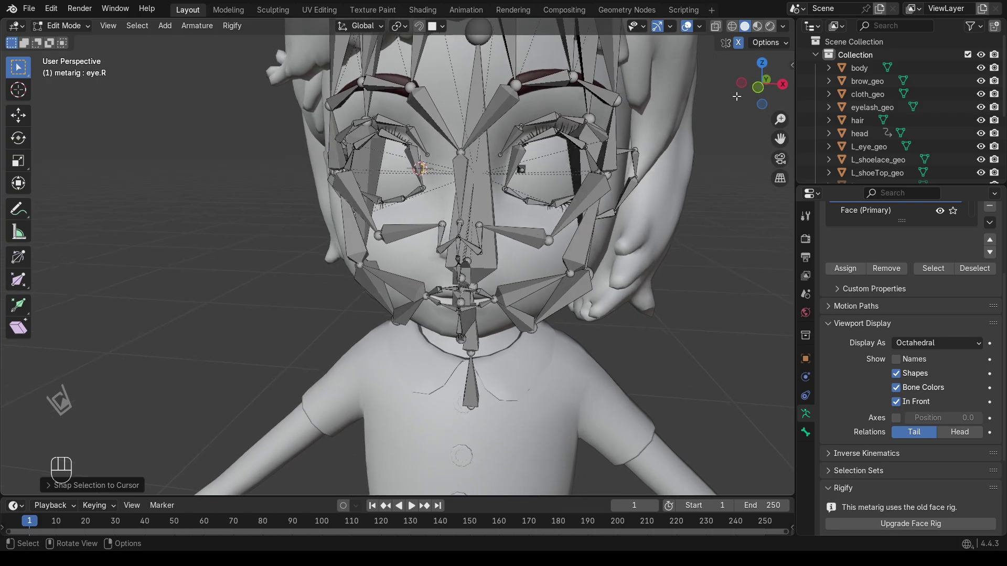
# Step back and view the fitted face rig straight from the front.
pyautogui.click(769, 64)
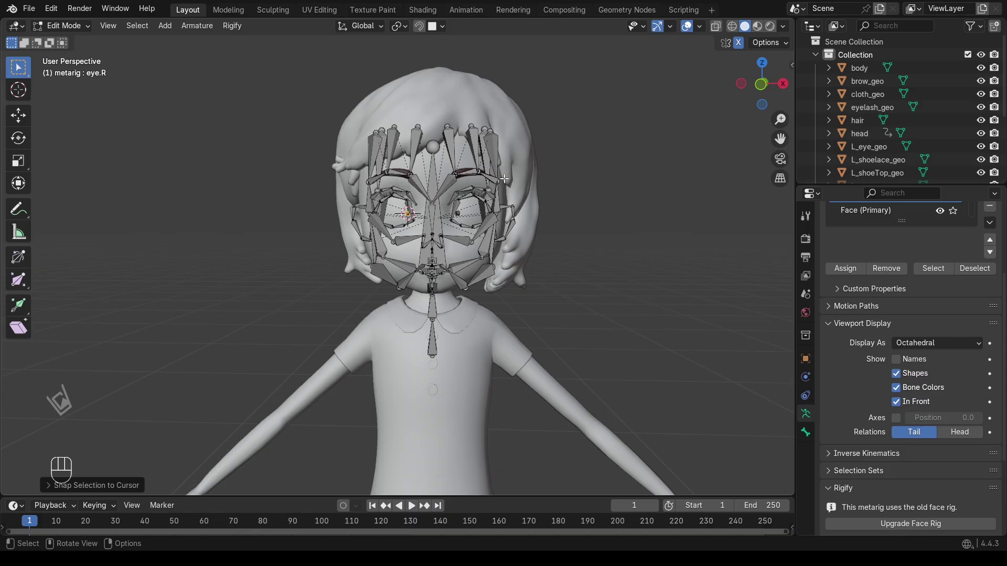
pyautogui.click(760, 91)
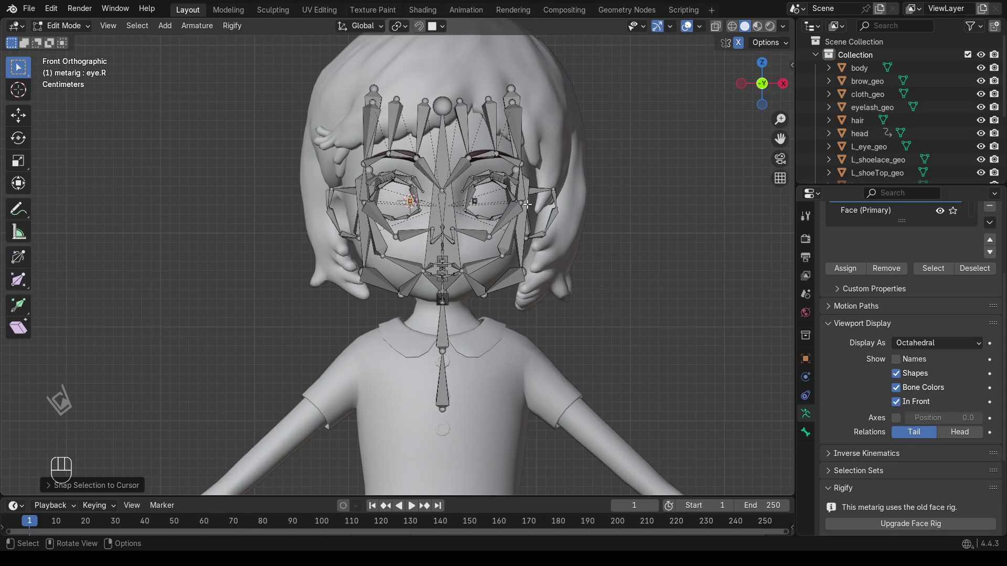
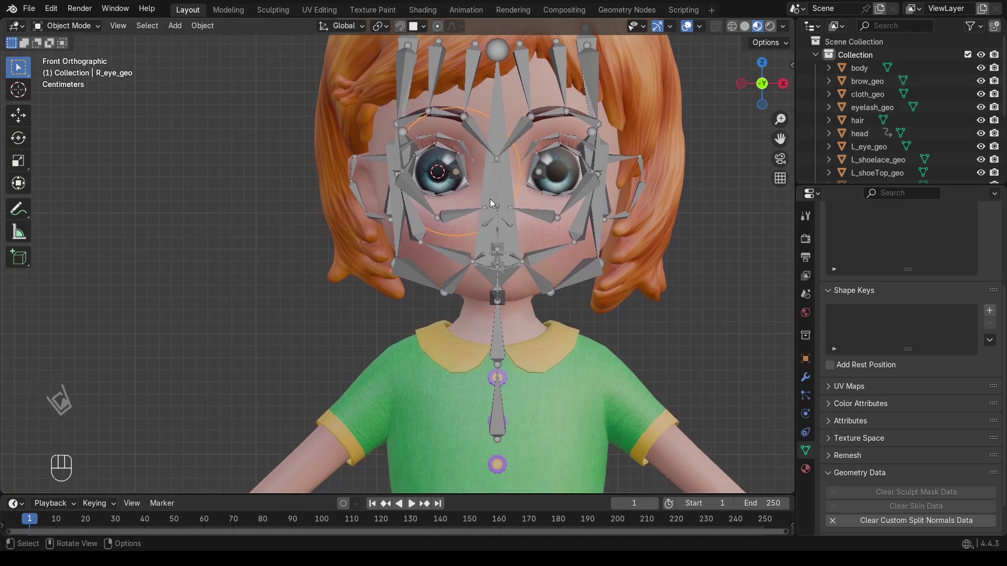
# Run Generate Rig from the Rigify panel, producing a rig with a spine.004 chain-parent error.
pyautogui.click(507, 180)
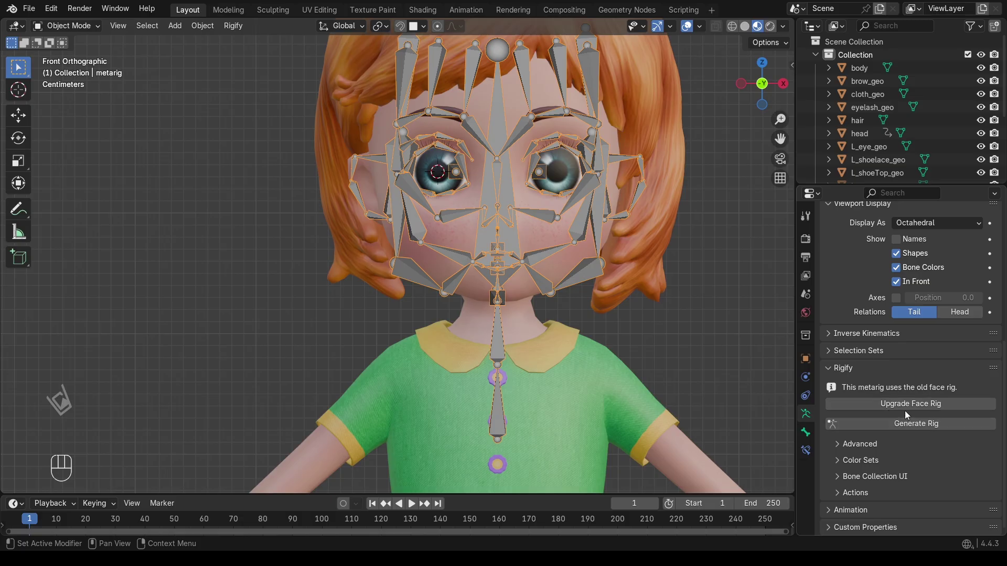
pyautogui.moveTo(909, 412); pyautogui.dragTo(889, 411)
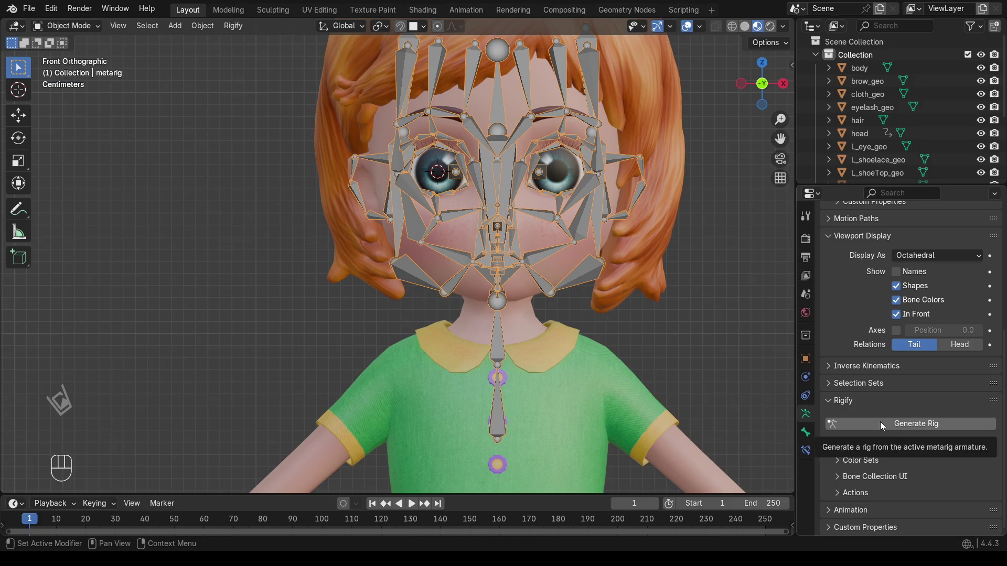
pyautogui.moveTo(884, 425); pyautogui.dragTo(722, 489)
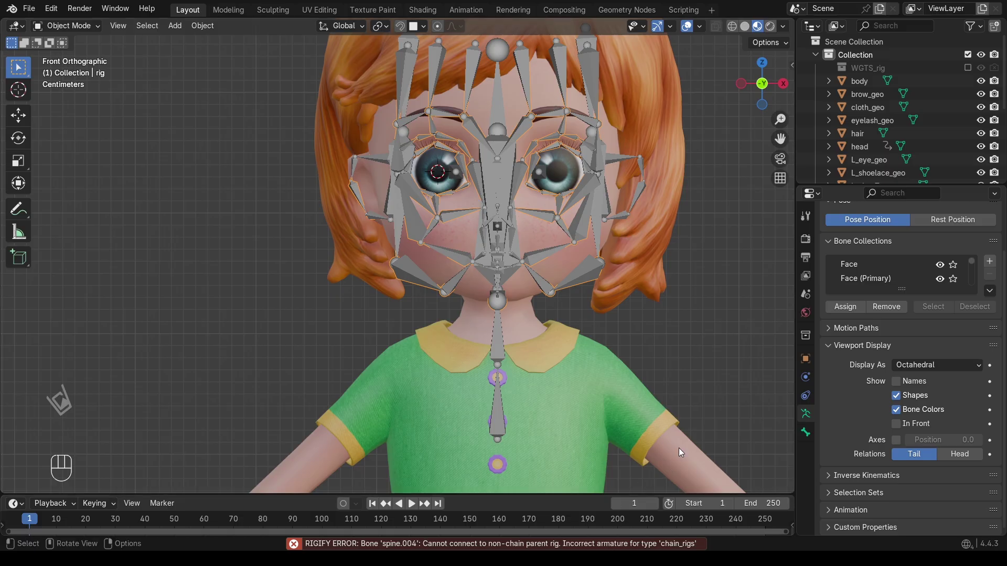
pyautogui.click(641, 544)
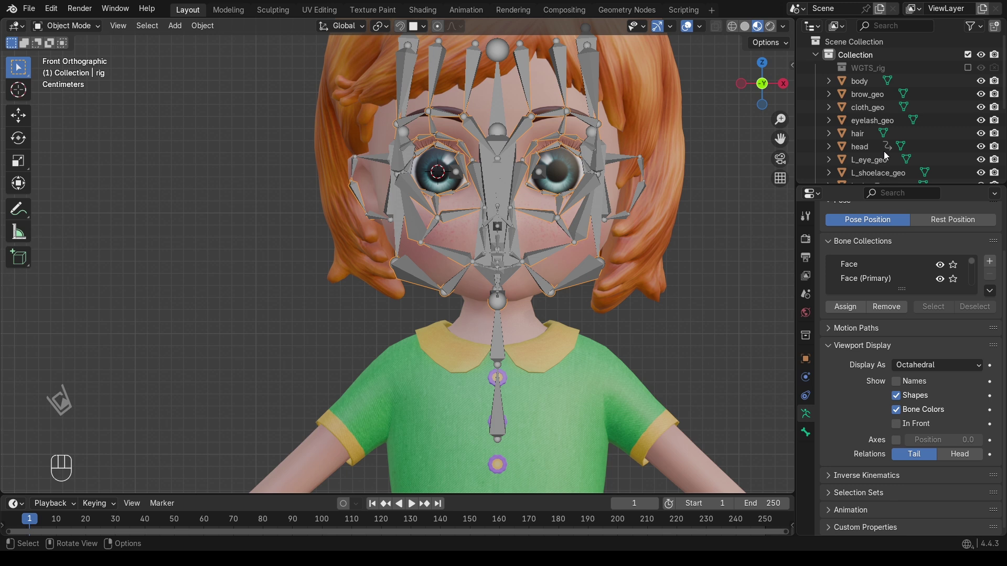
# Reselect the metarig, undo the failed generation and return to the front view.
pyautogui.click(496, 425)
pyautogui.press('ctrl+z')
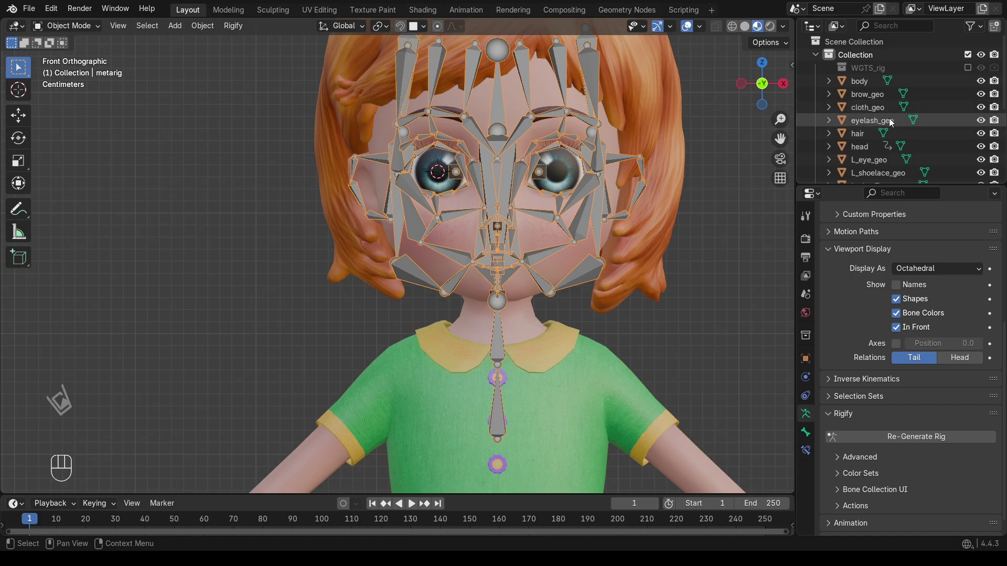
pyautogui.press('ctrl+z')
pyautogui.press('ctrl+z')
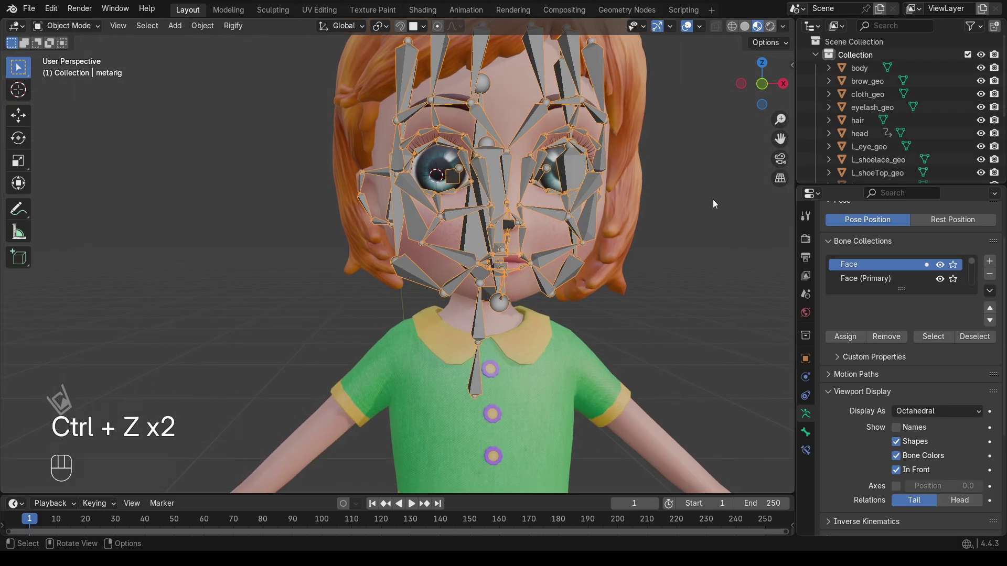
pyautogui.click(758, 89)
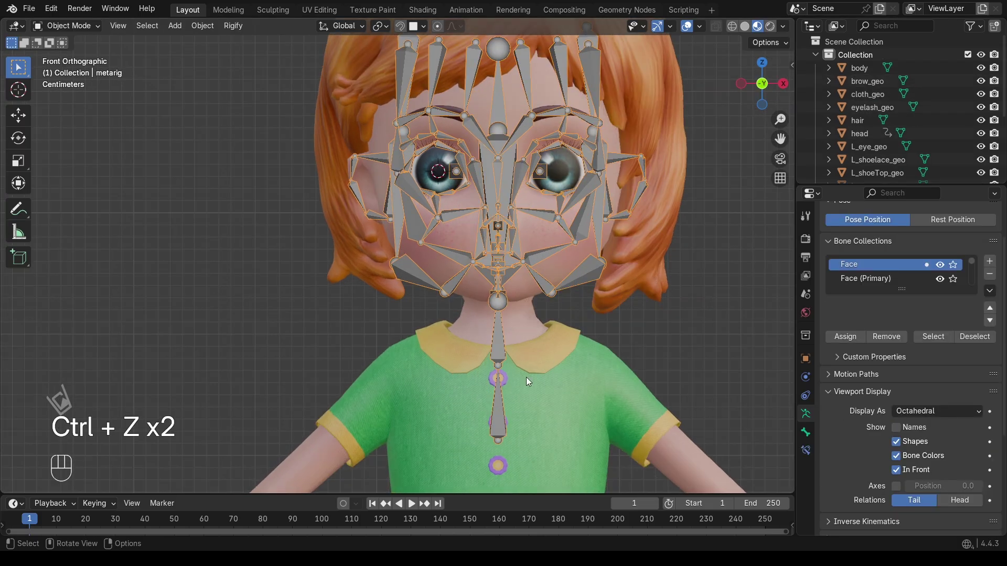
# Fix the spine bone in Edit Mode and regenerate the face rig successfully.
pyautogui.click(499, 395)
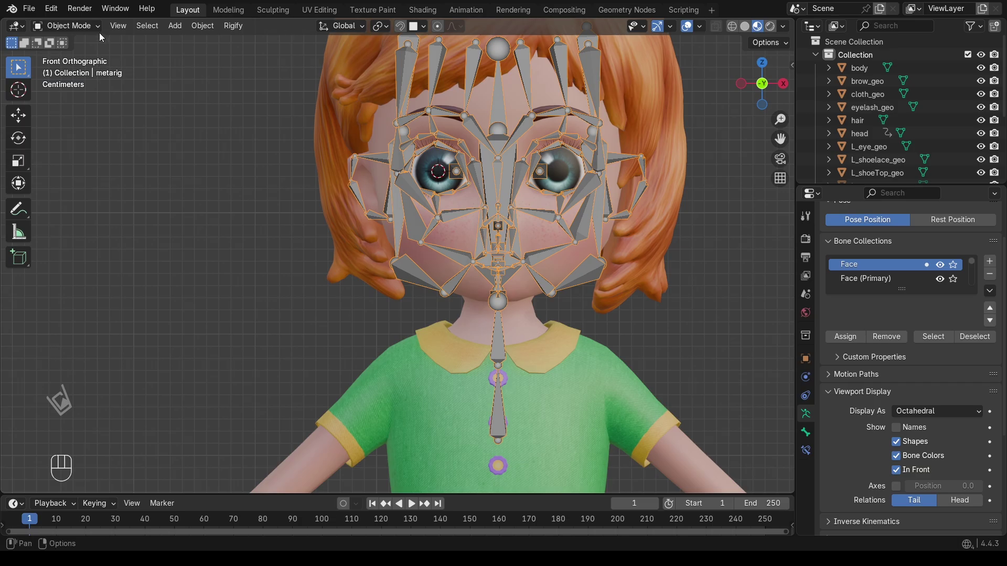
pyautogui.moveTo(82, 28); pyautogui.dragTo(77, 54)
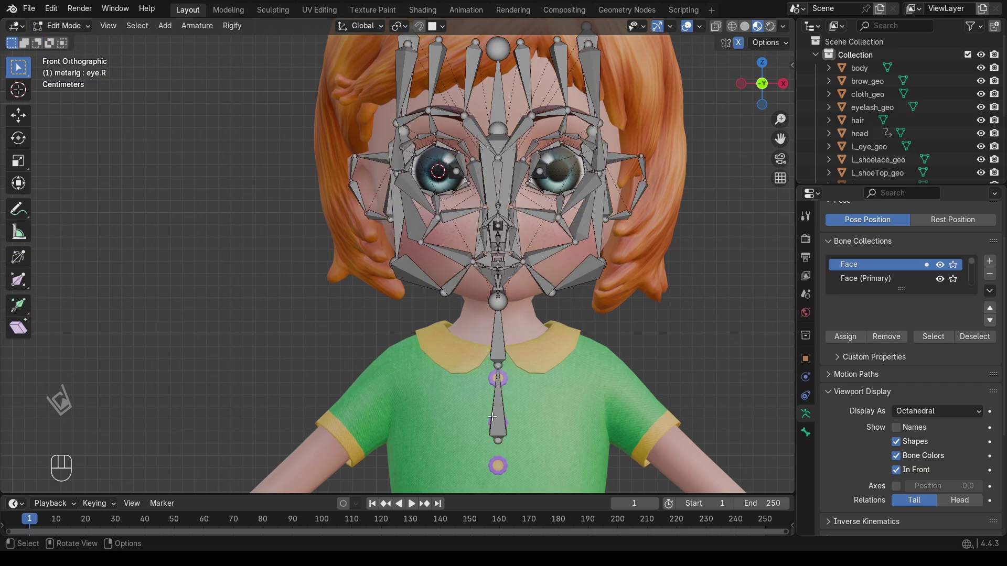
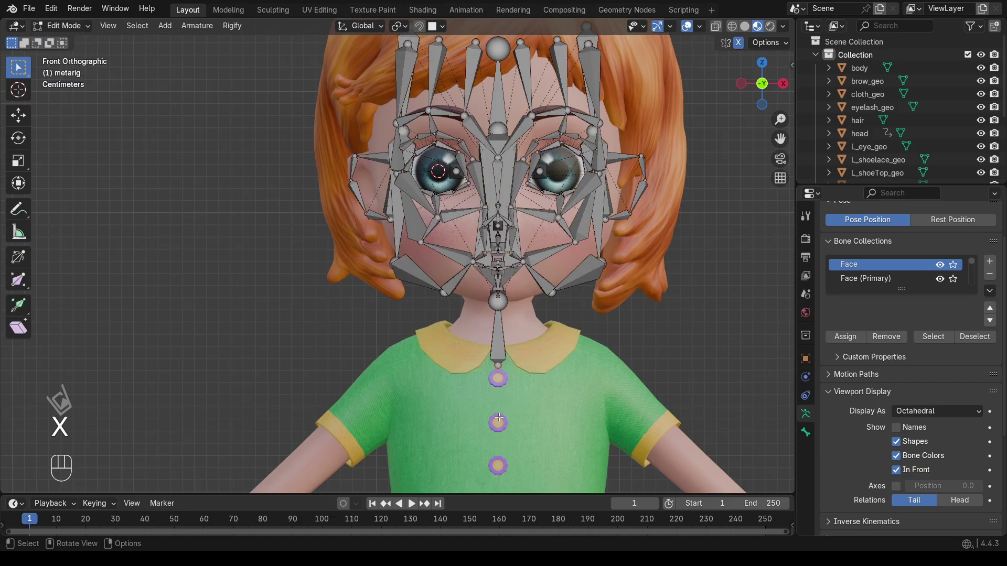
pyautogui.moveTo(83, 31); pyautogui.dragTo(78, 40)
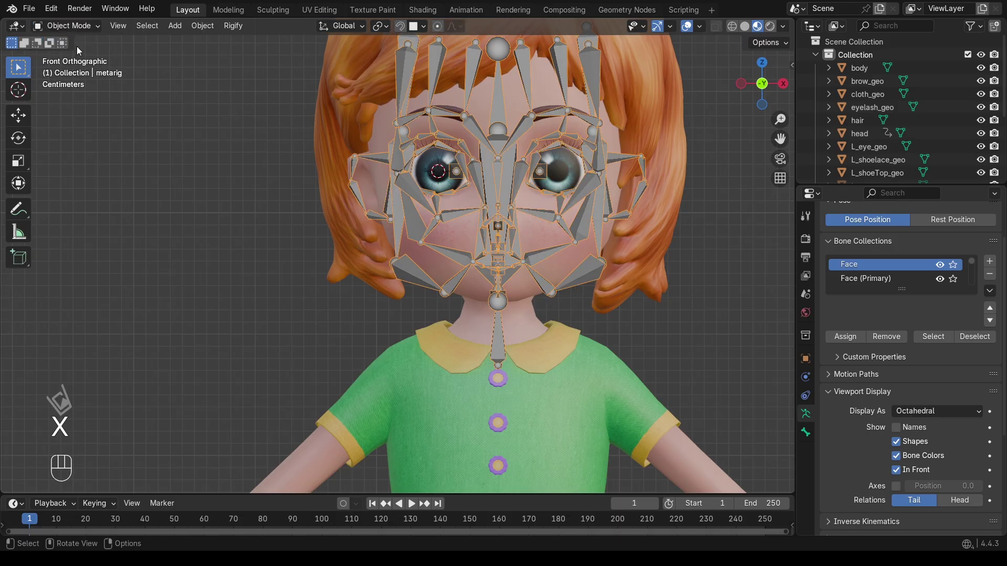
pyautogui.click(501, 327)
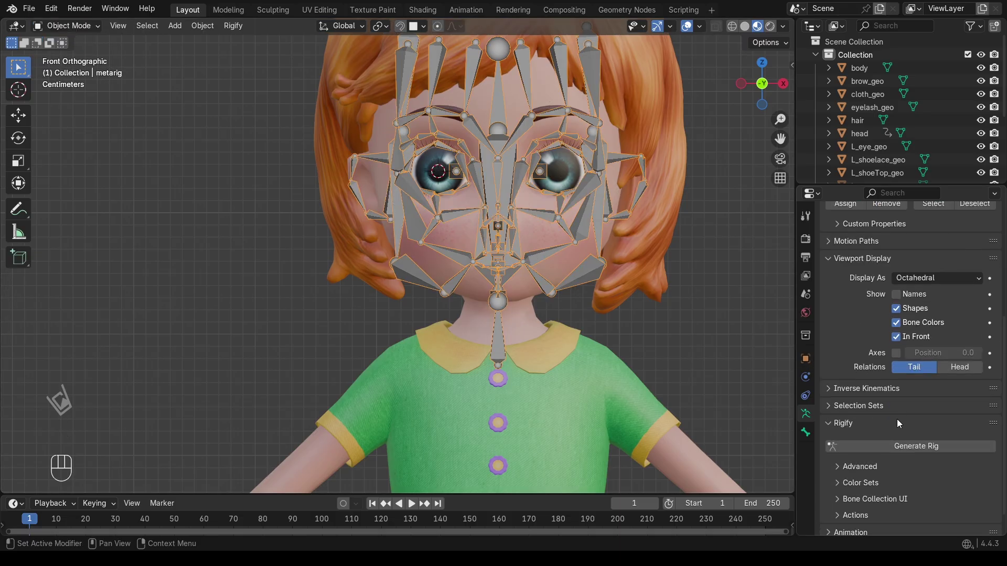
pyautogui.click(916, 448)
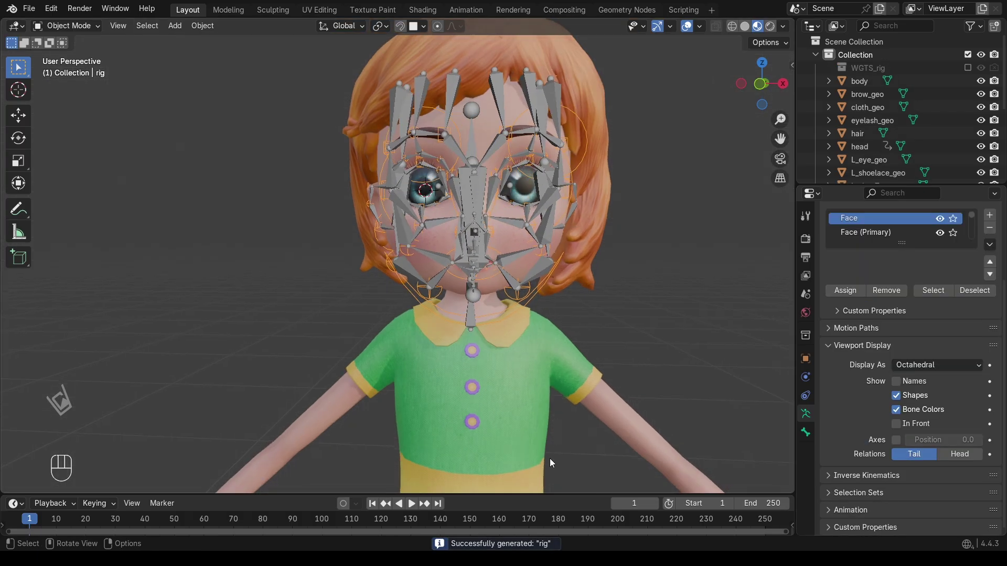
pyautogui.click(546, 545)
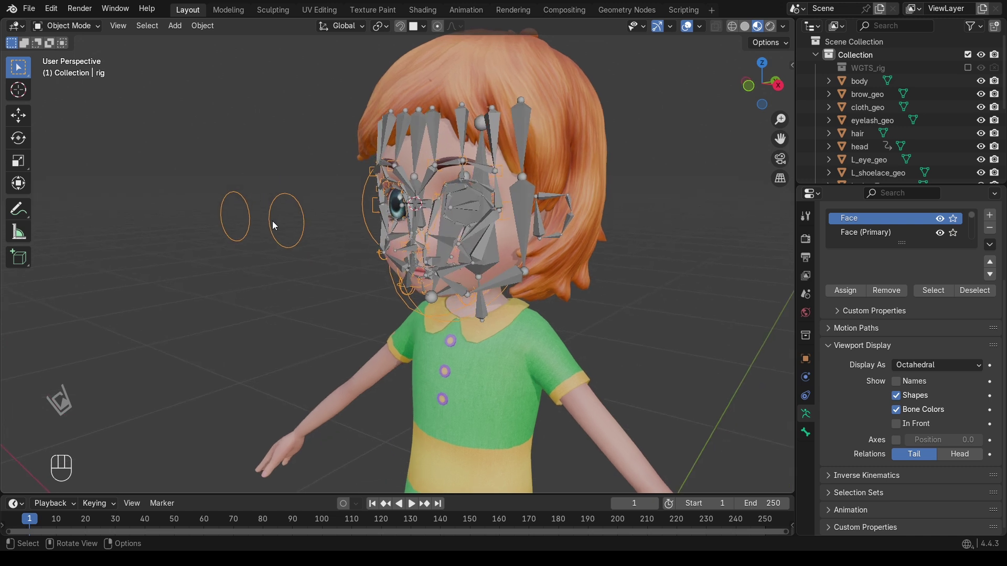
# Isolate the metarig in local view and switch into Pose Mode.
pyautogui.press('ctrl+z')
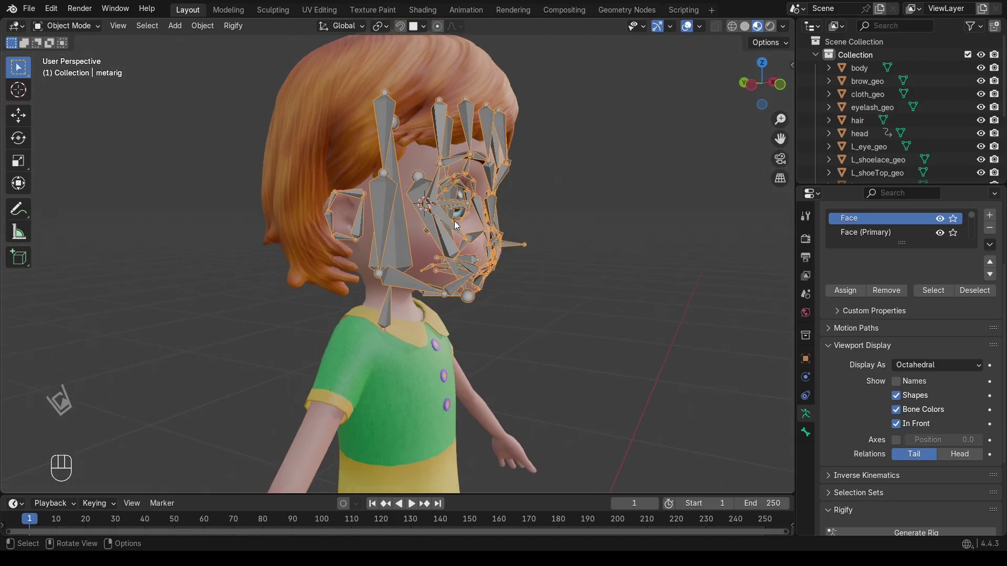
pyautogui.press('/')
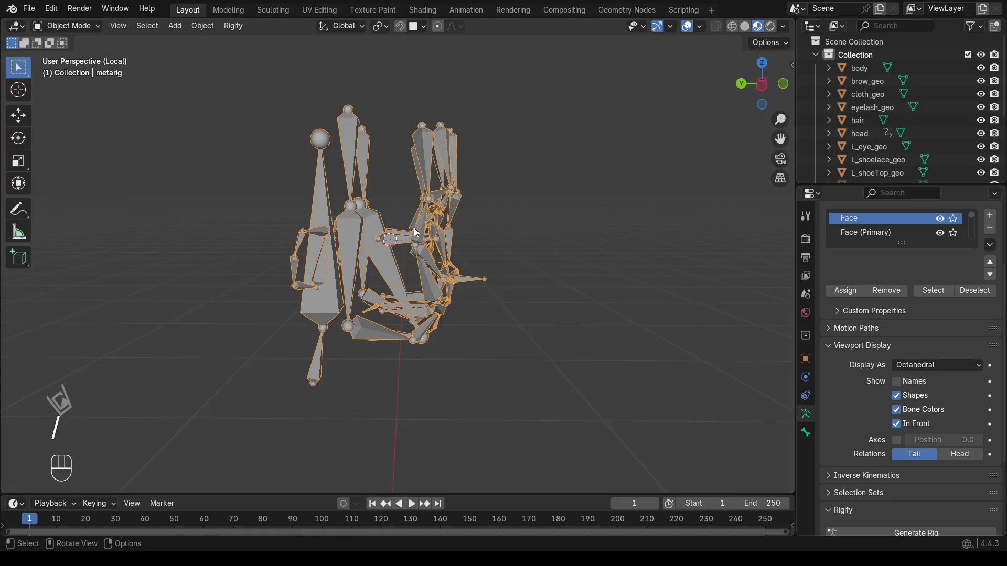
pyautogui.moveTo(80, 31); pyautogui.dragTo(81, 72)
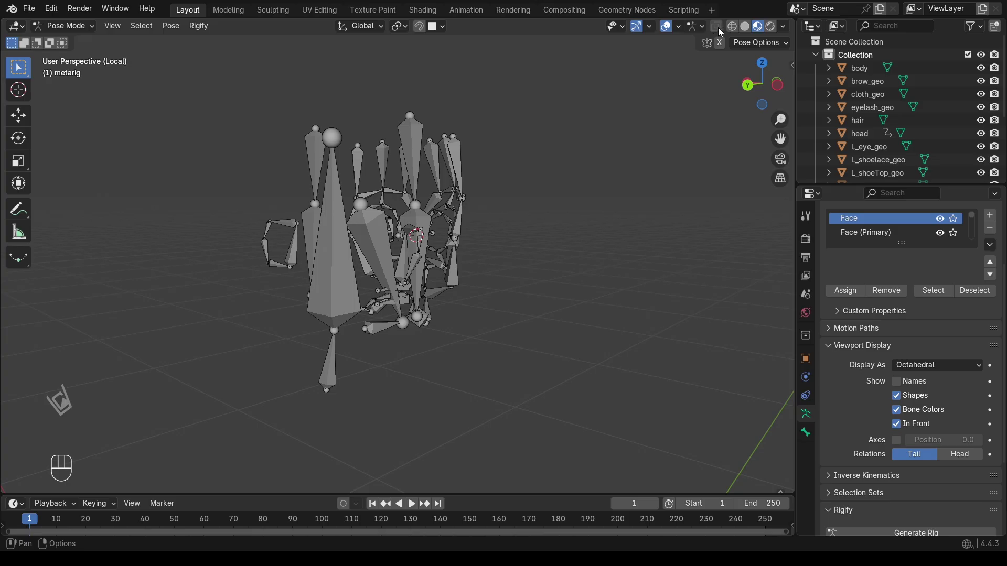
pyautogui.click(734, 30)
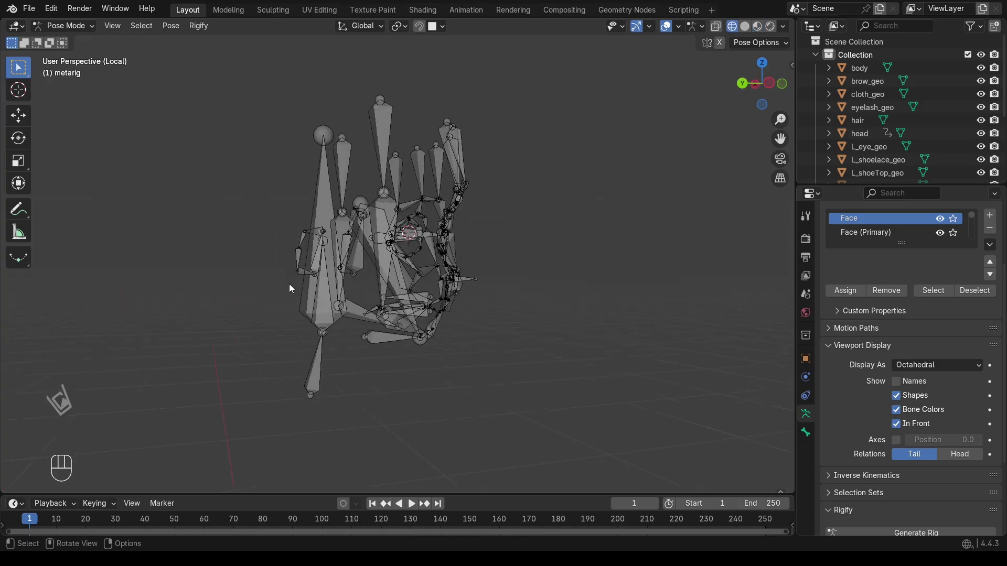
# Select the face bone and set its Rigify type to basic.super_copy in Bone Properties.
pyautogui.click(315, 297)
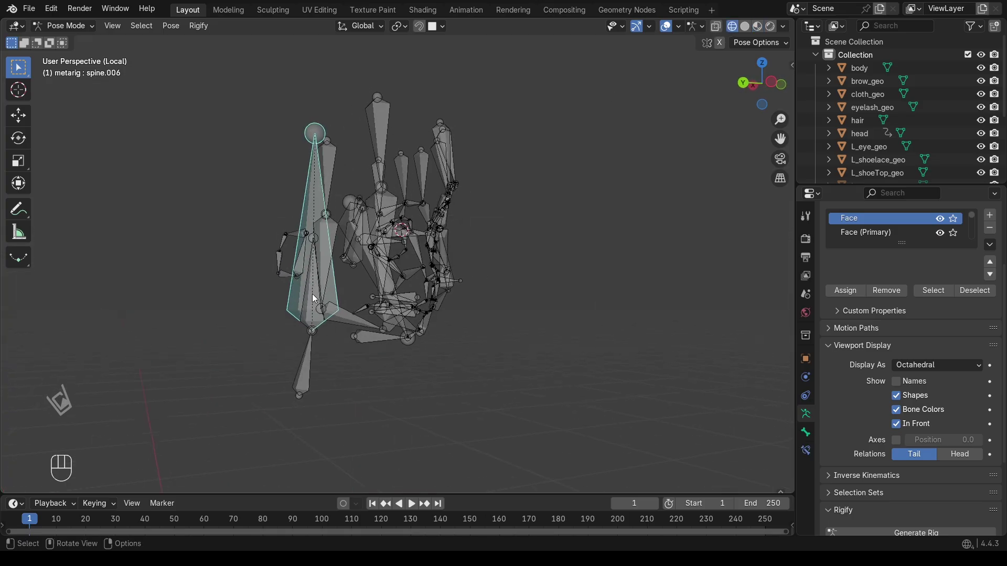
pyautogui.click(303, 307)
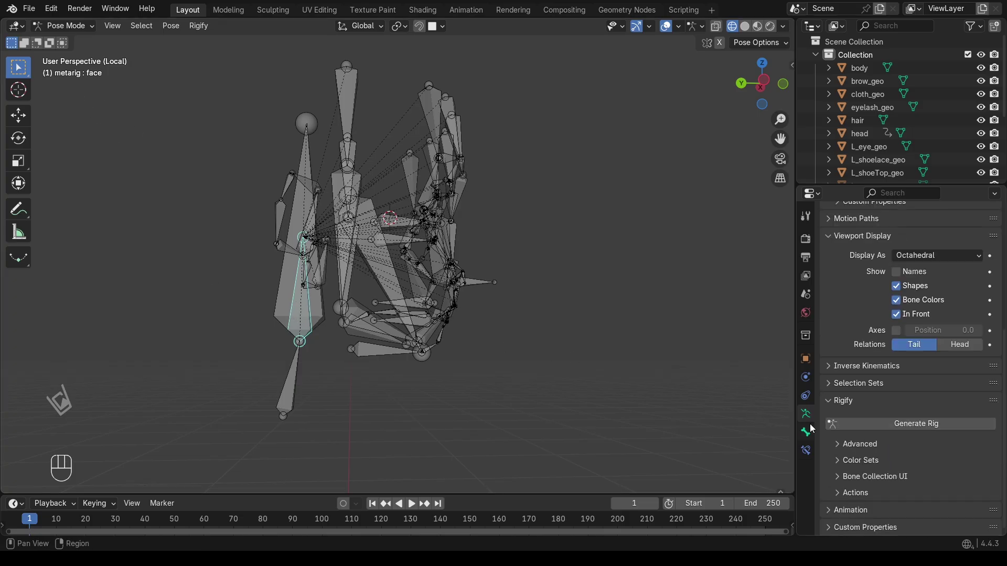
pyautogui.click(814, 428)
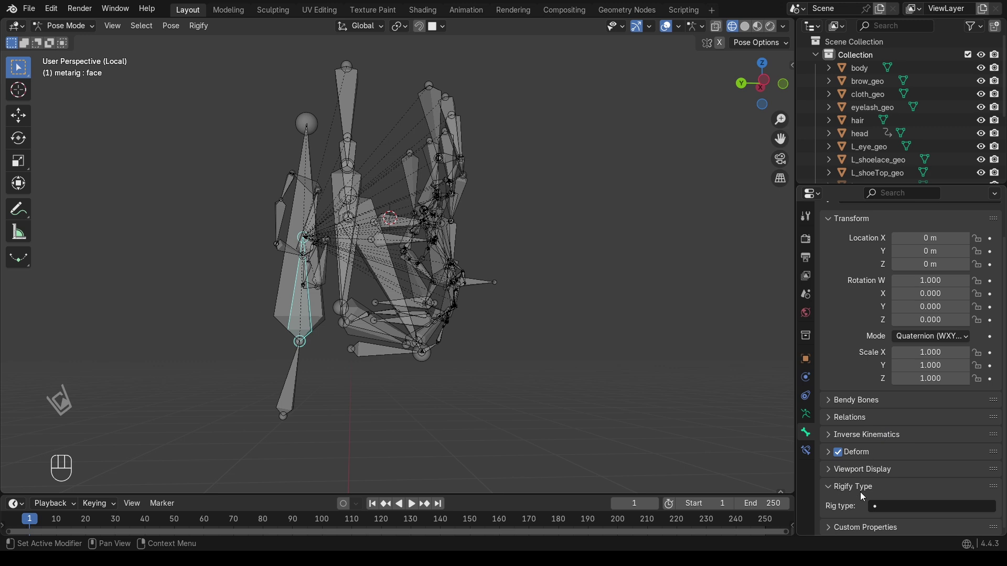
pyautogui.moveTo(901, 512); pyautogui.dragTo(863, 412)
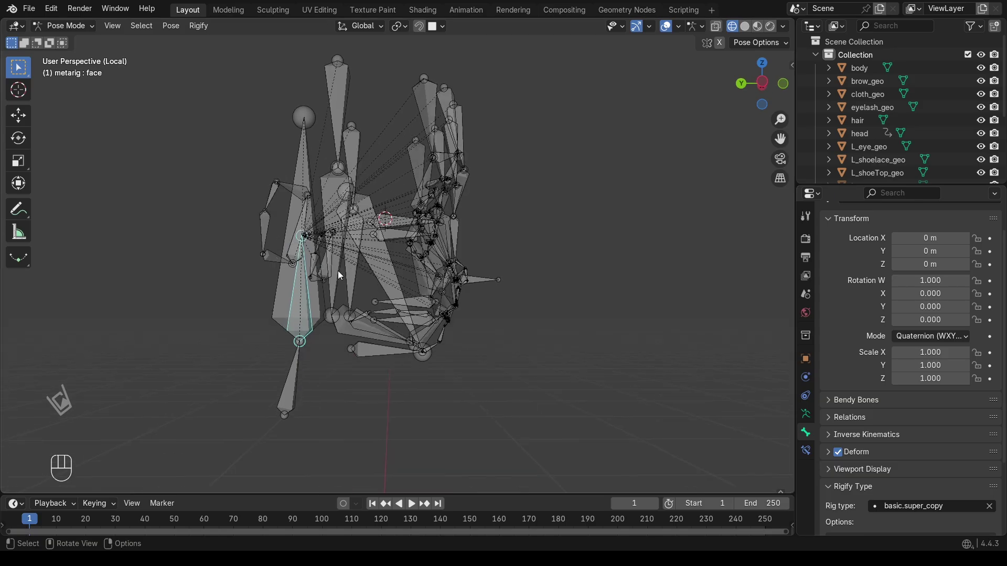
# Switch to Solid shading and generate the face rig again from the Armature Rigify panel.
pyautogui.moveTo(77, 32); pyautogui.dragTo(80, 40)
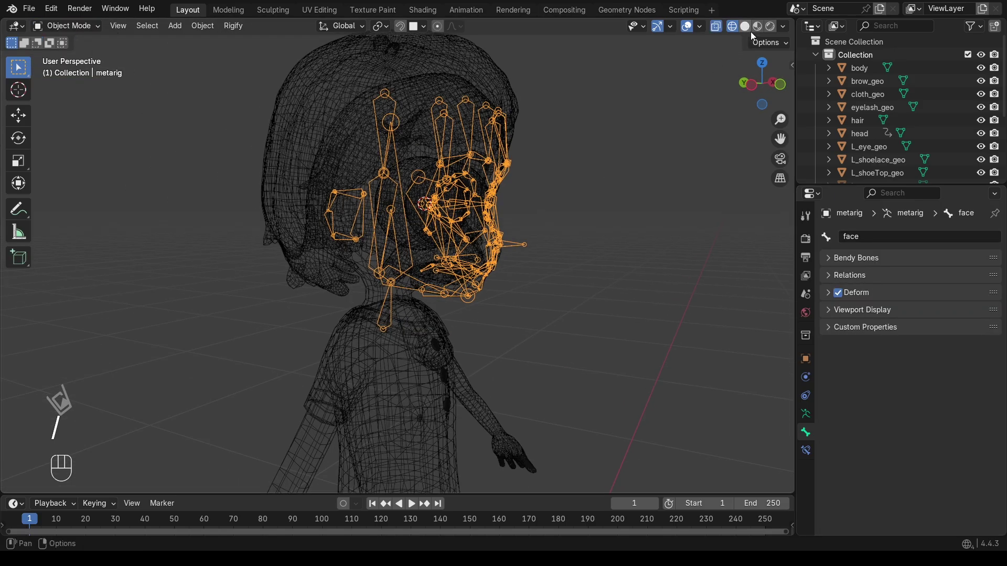
pyautogui.click(754, 32)
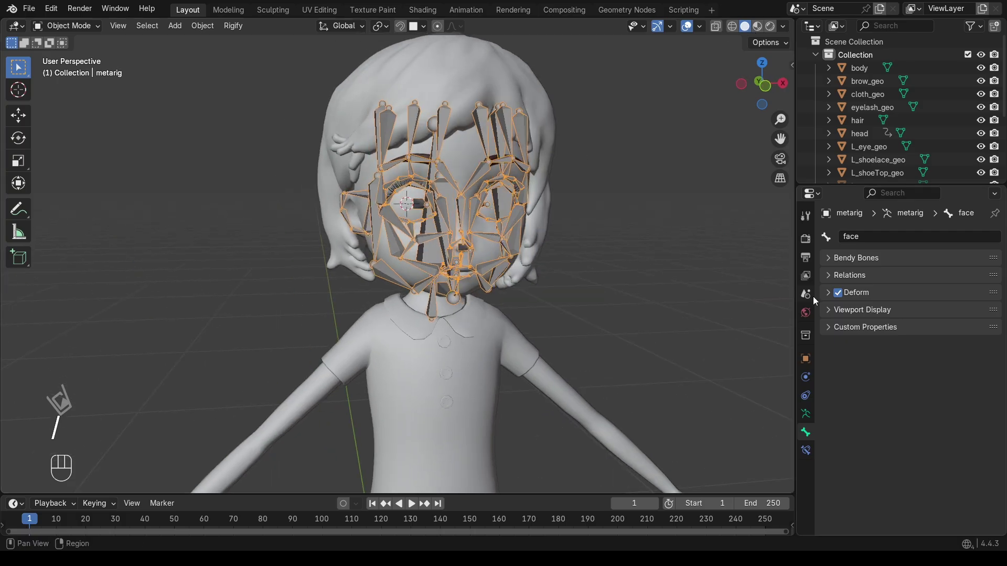
pyautogui.click(807, 420)
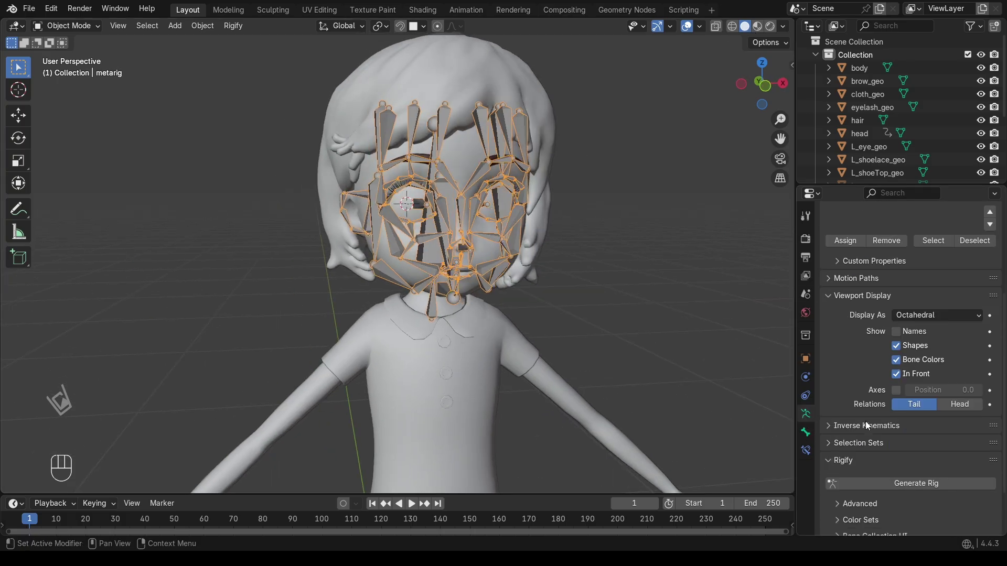
pyautogui.moveTo(899, 448); pyautogui.dragTo(844, 436)
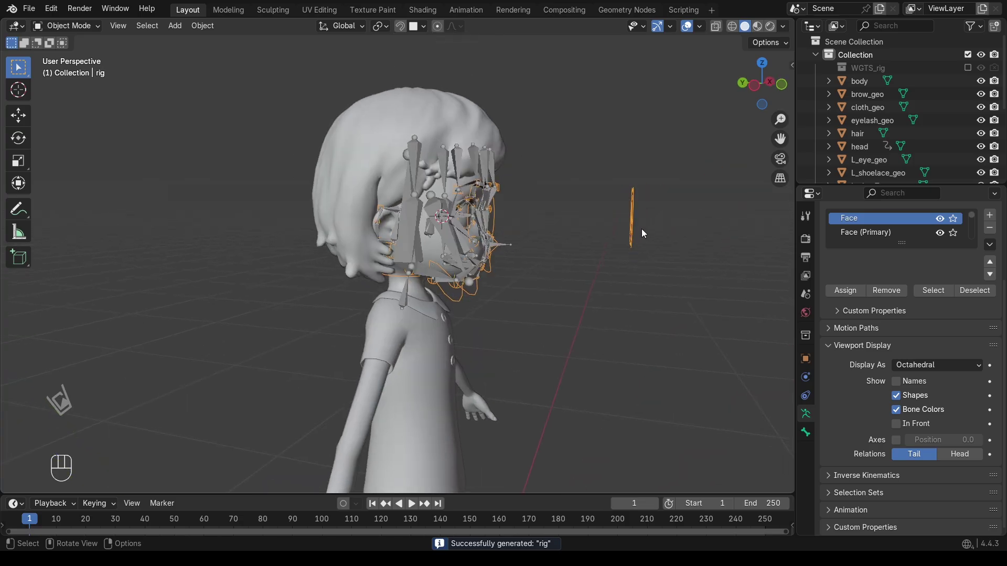
# Hide the metarig and frame the face from the front and side.
pyautogui.click(768, 90)
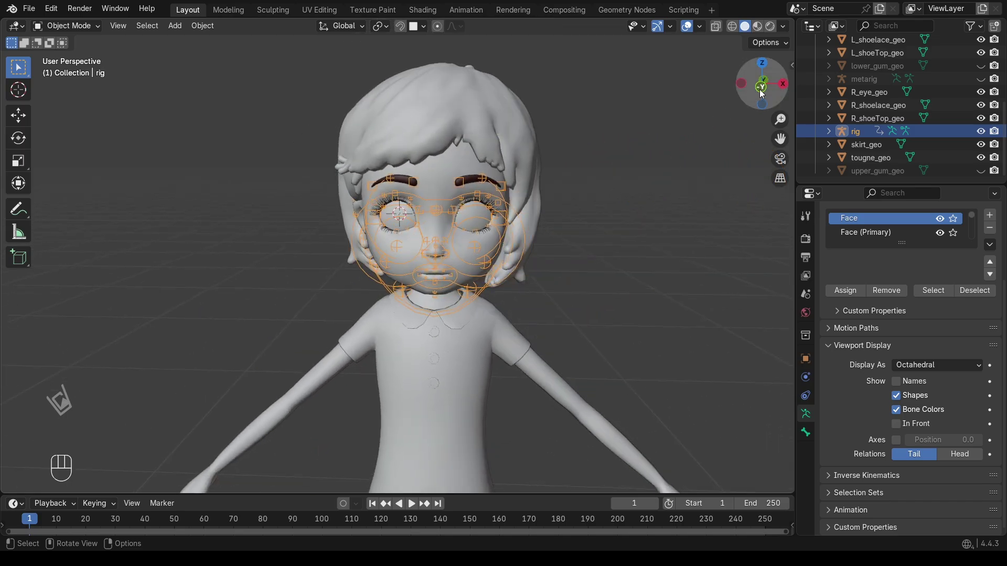
pyautogui.click(766, 89)
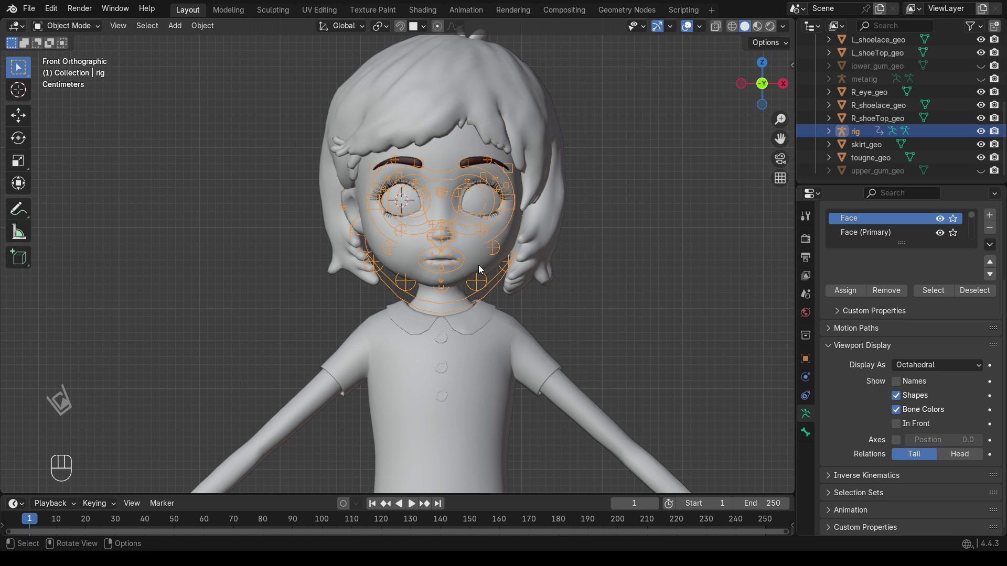
pyautogui.click(482, 268)
pyautogui.moveTo(482, 268); pyautogui.dragTo(492, 289)
# Bind the four face meshes to the rig with automatic weights via Ctrl+P.
pyautogui.click(492, 289)
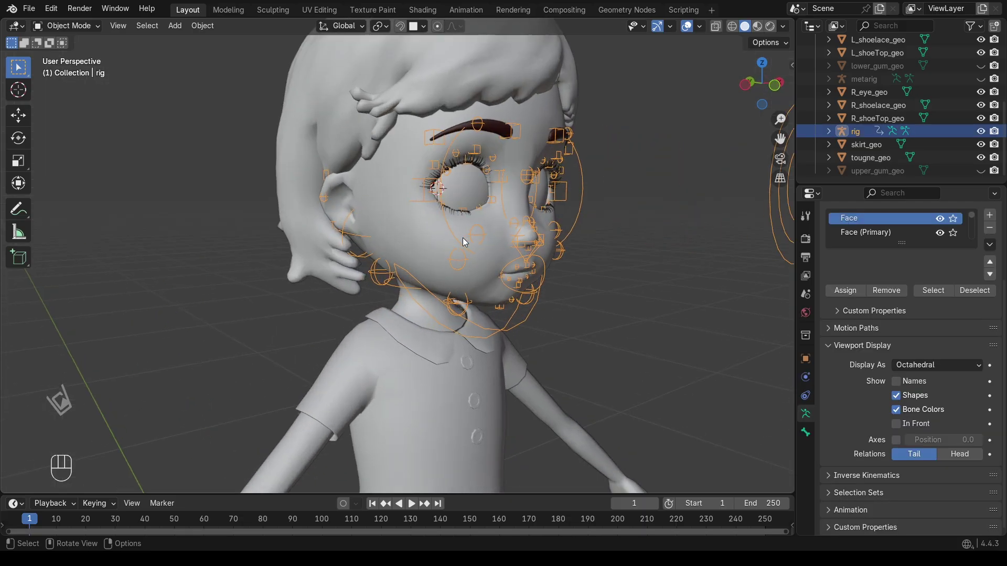
pyautogui.click(451, 215)
pyautogui.click(385, 227)
pyautogui.click(458, 213)
pyautogui.click(527, 293)
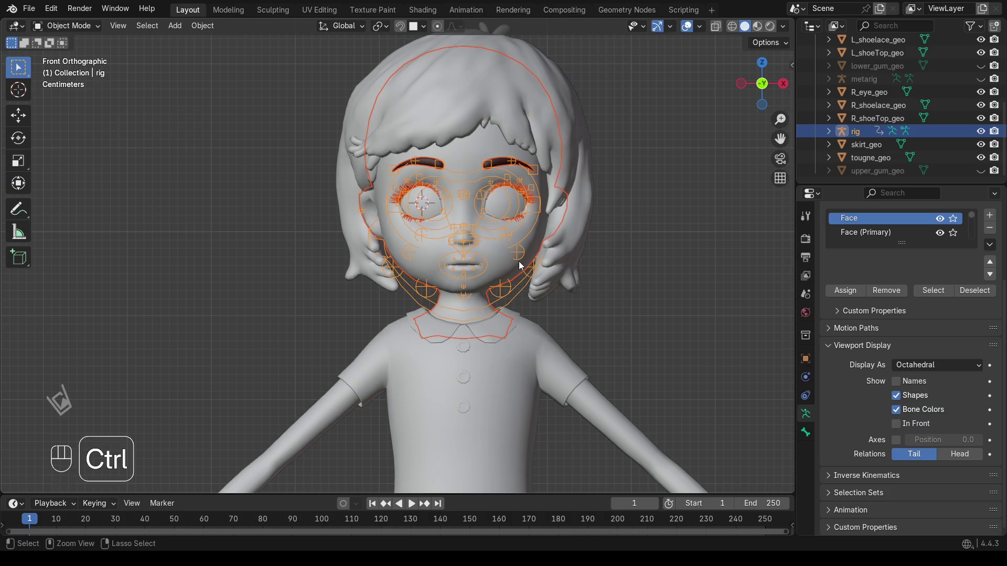
pyautogui.press('ctrl+p')
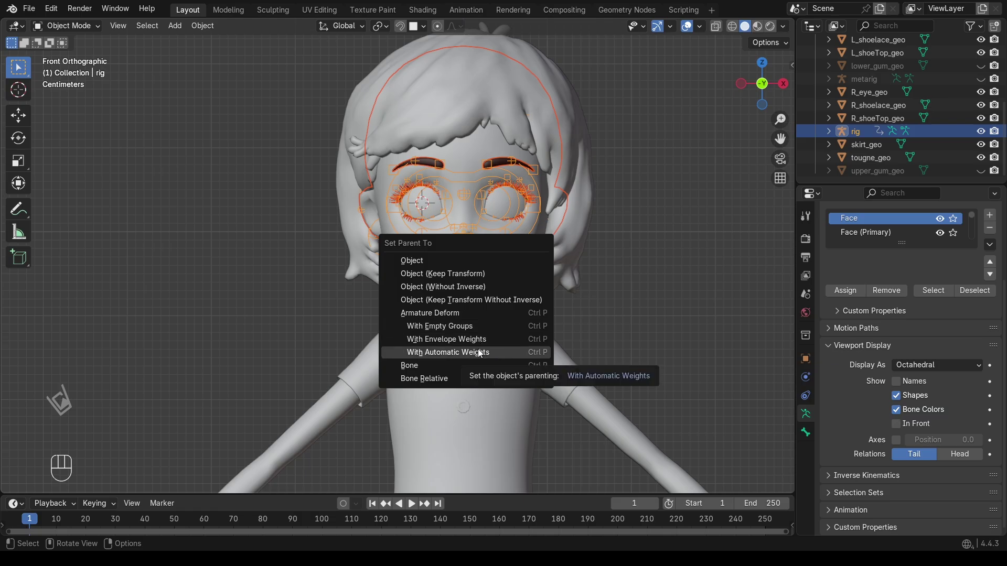
pyautogui.press('ctrl+p')
# Undo the failed binding steps on the head mesh back to a clean state.
pyautogui.moveTo(545, 545); pyautogui.dragTo(583, 458)
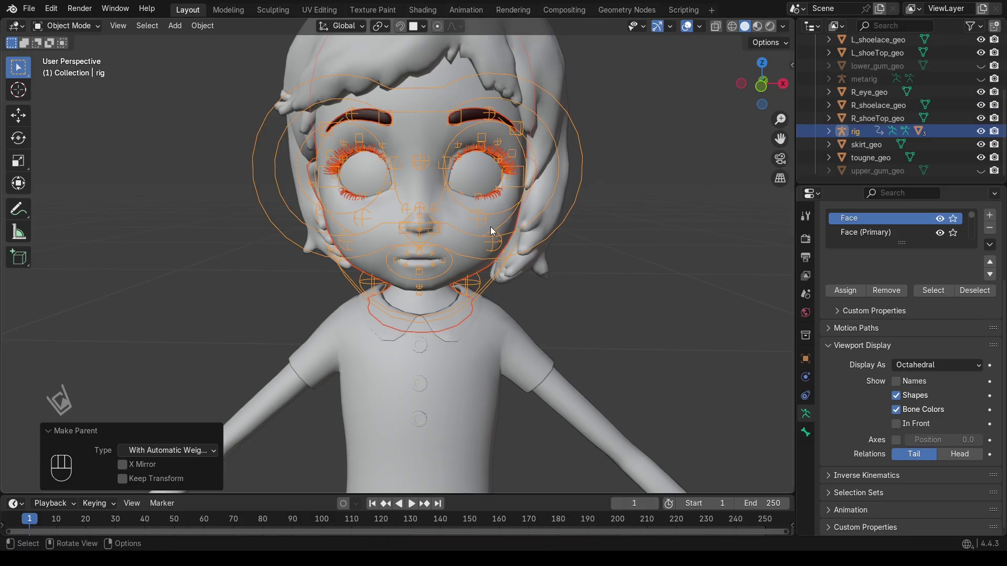
pyautogui.press('ctrl+z')
pyautogui.press('ctrl+z')
pyautogui.press('ctrl+z')
pyautogui.press('ctrl+z')
pyautogui.press('ctrl+z')
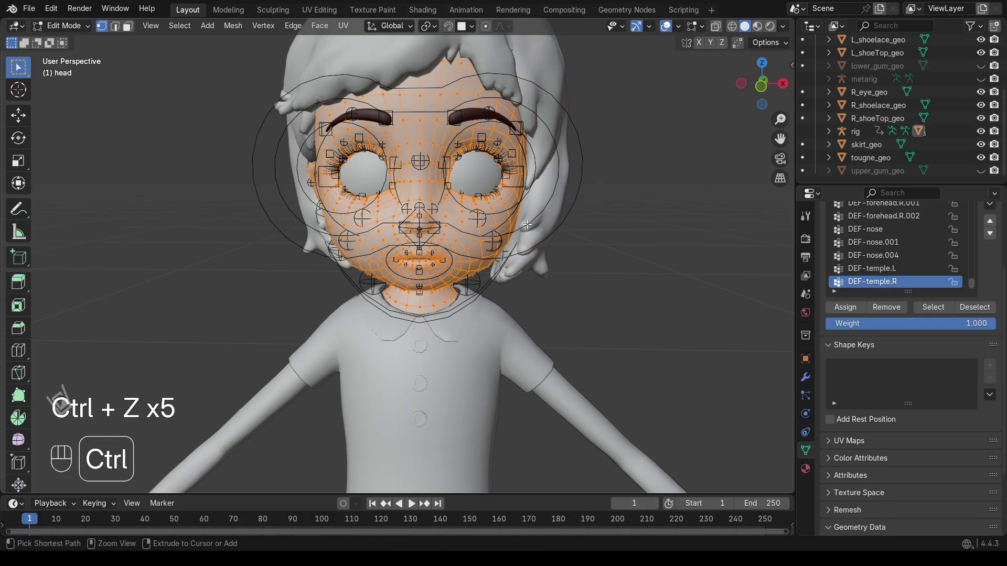
pyautogui.press('ctrl+z')
pyautogui.press('ctrl+z')
pyautogui.press('ctrl+z')
pyautogui.press('ctrl+z')
pyautogui.press('ctrl+z')
pyautogui.press('ctrl+z')
pyautogui.press('ctrl+z')
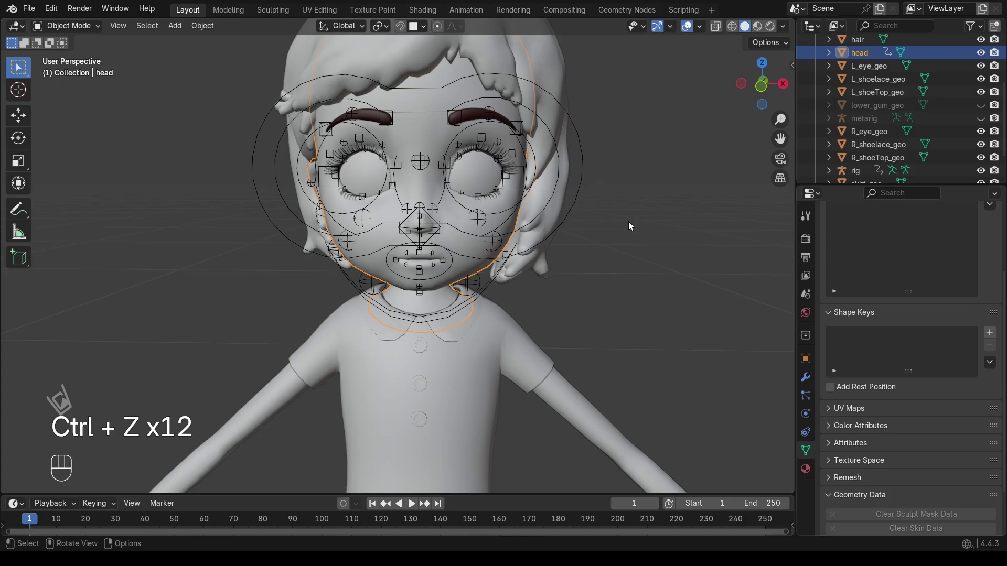
# Reselect the character objects in the viewport and outliner.
pyautogui.click(630, 226)
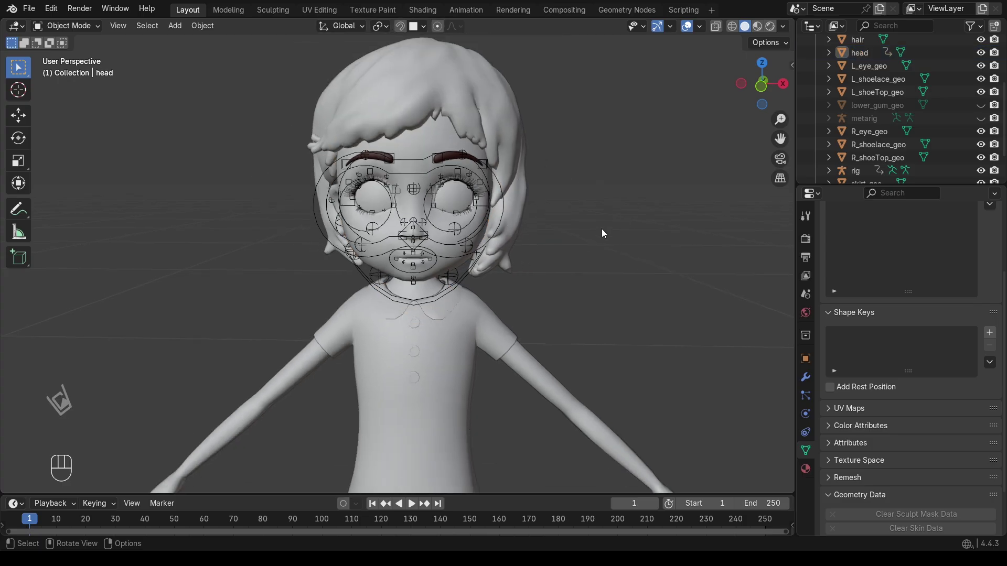
pyautogui.click(760, 95)
# Select the whole character with the rig and scale it up about 3.8 times.
pyautogui.moveTo(566, 190); pyautogui.dragTo(273, 412)
pyautogui.press('a')
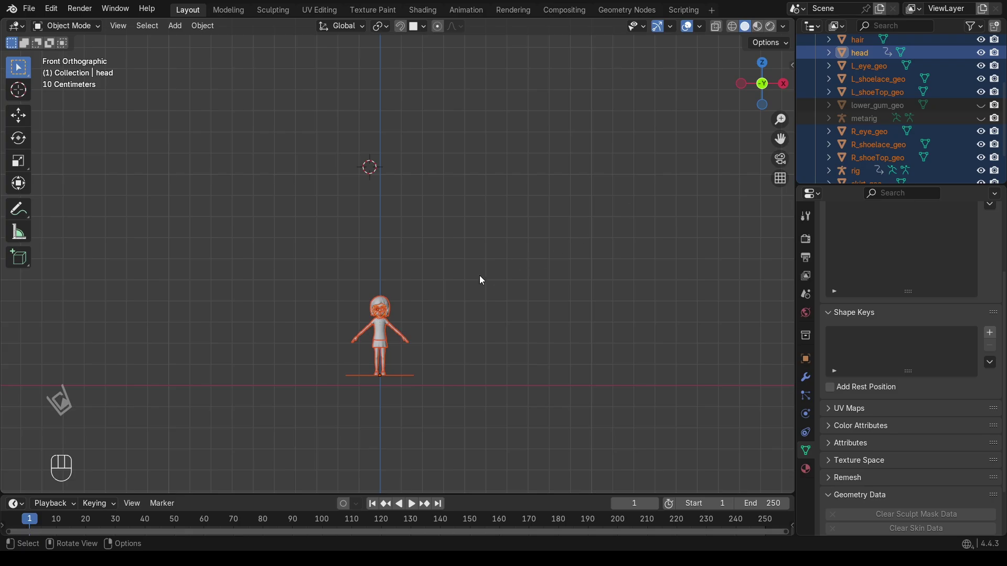
pyautogui.press('s')
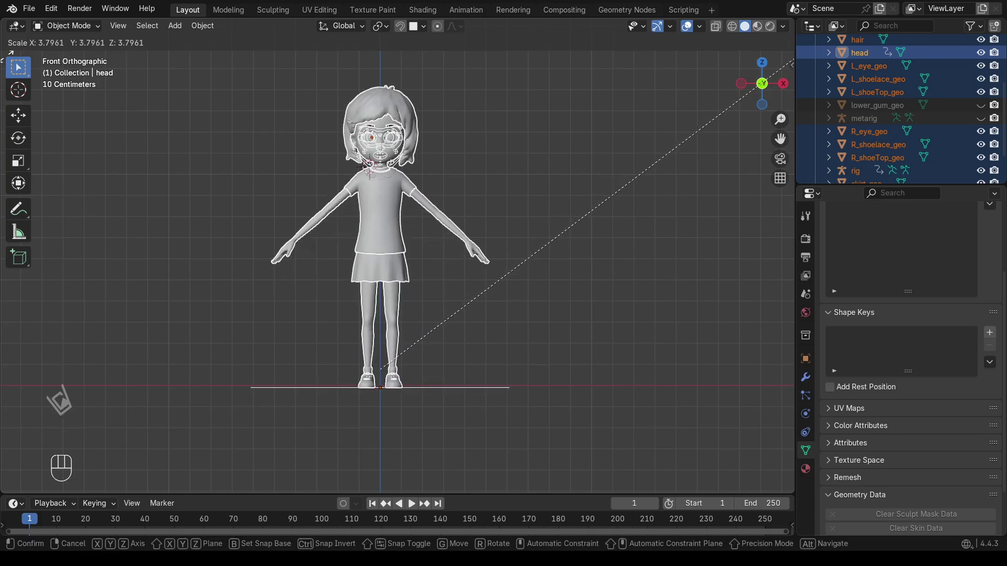
pyautogui.click(10, 60)
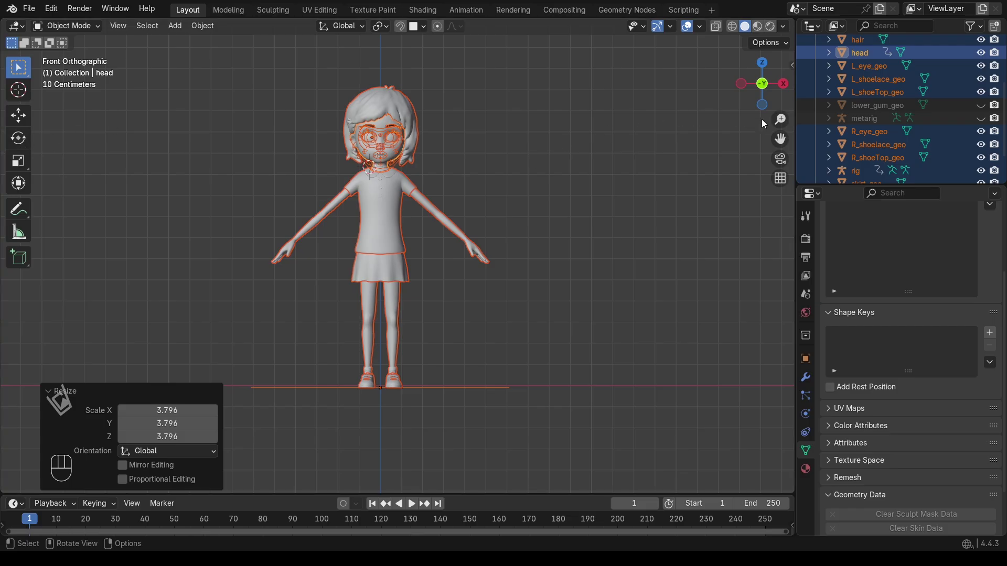
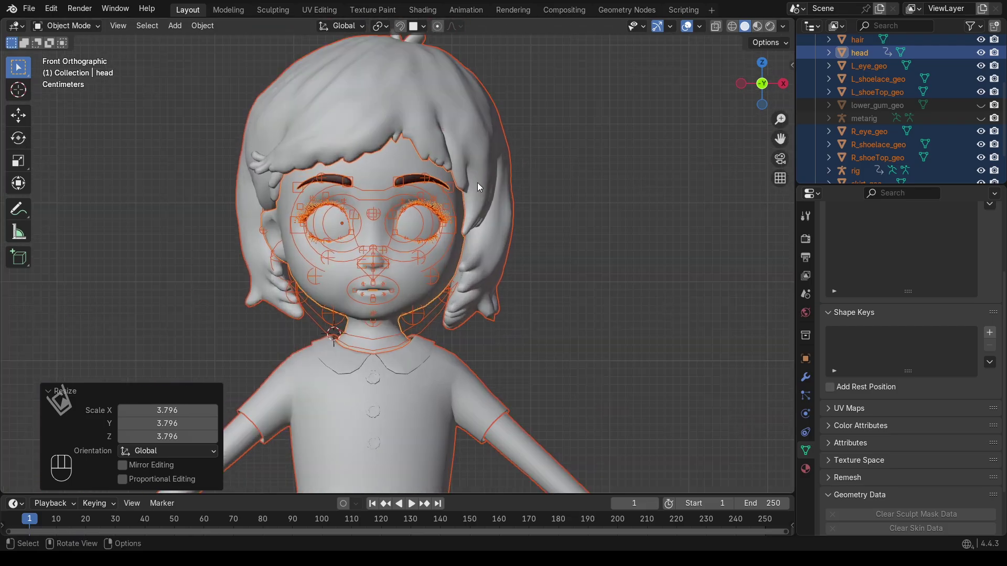
# Select the head, eyelashes, brows and rig and bind them with automatic weights.
pyautogui.click(594, 156)
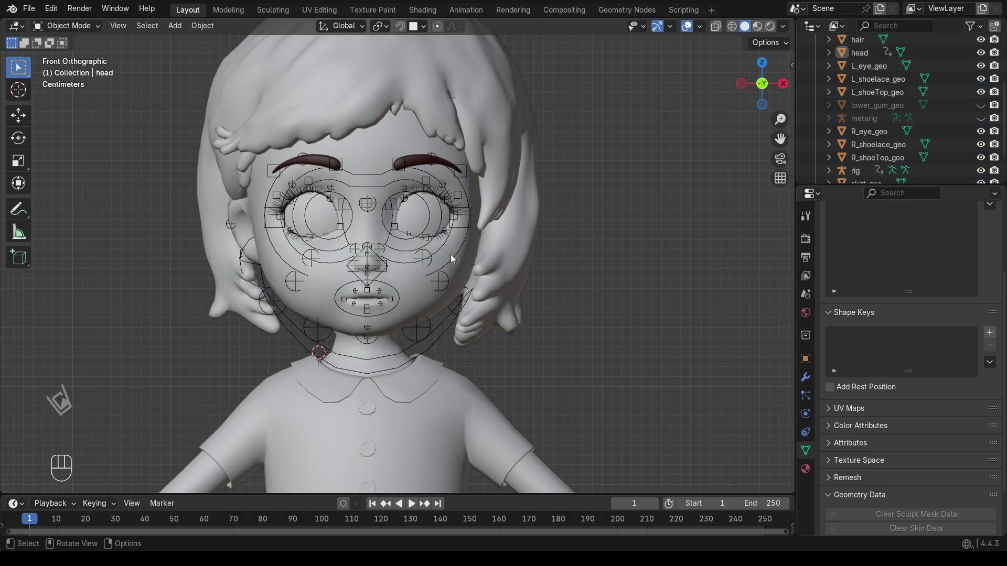
pyautogui.click(467, 266)
pyautogui.click(440, 236)
pyautogui.click(445, 240)
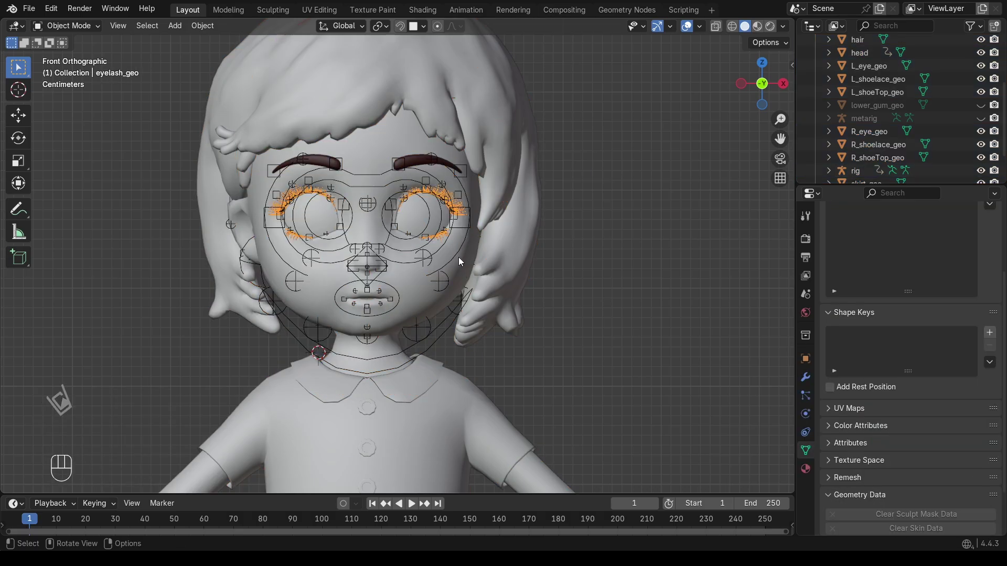
pyautogui.click(472, 264)
pyautogui.click(419, 158)
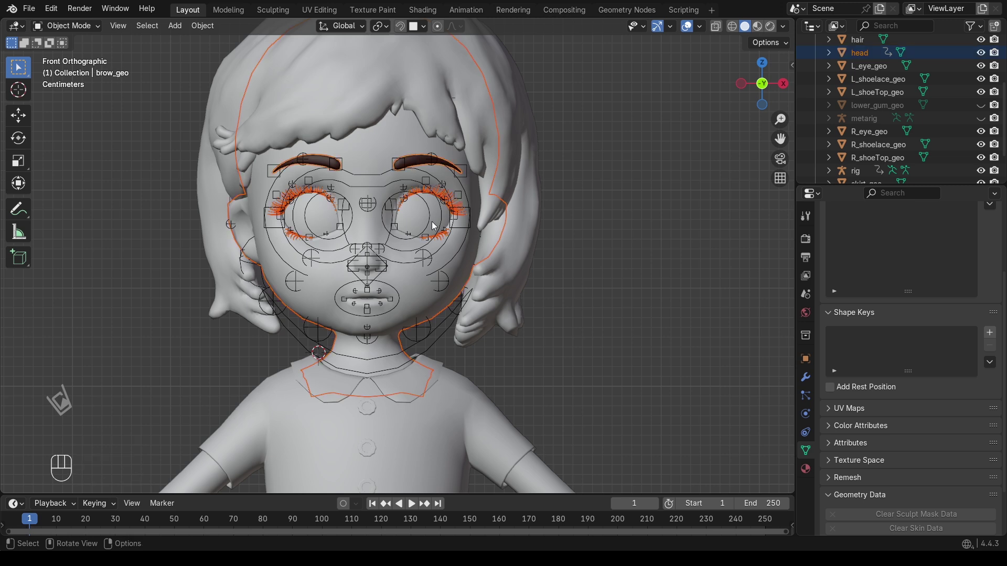
pyautogui.click(458, 318)
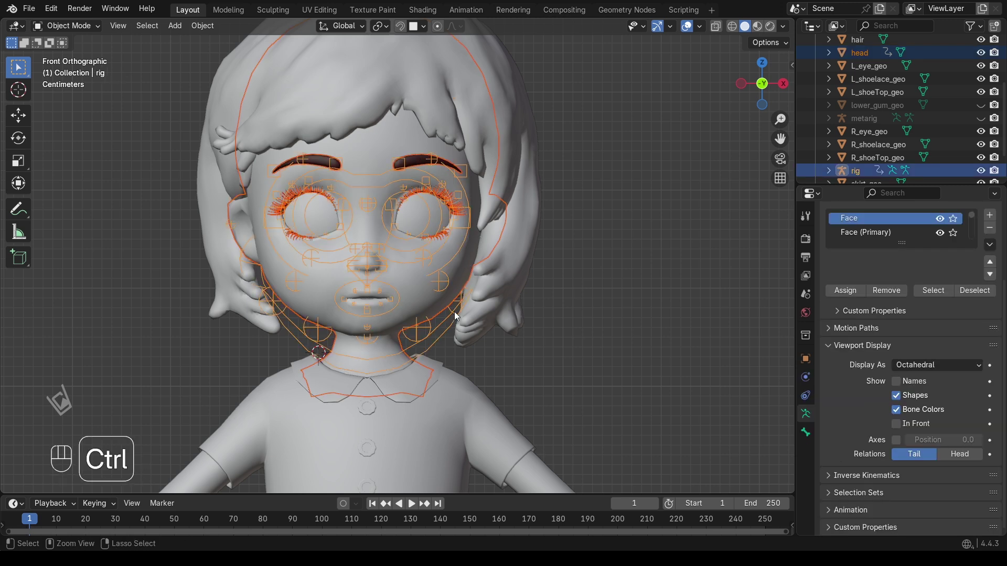
pyautogui.press('ctrl+p')
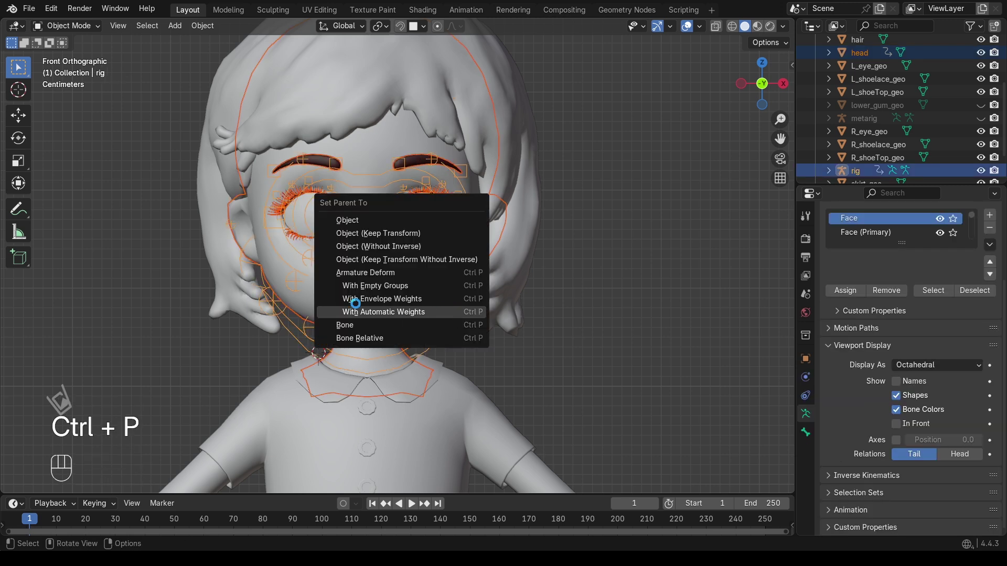
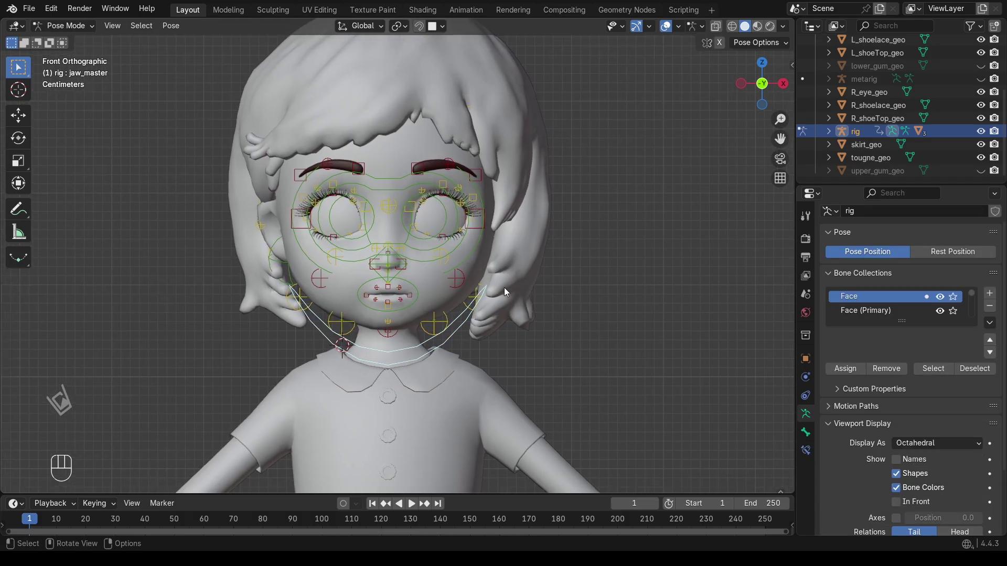
# Rotate the jaw_master control about 19 degrees around X to open the mouth.
pyautogui.press('r')
pyautogui.press('x')
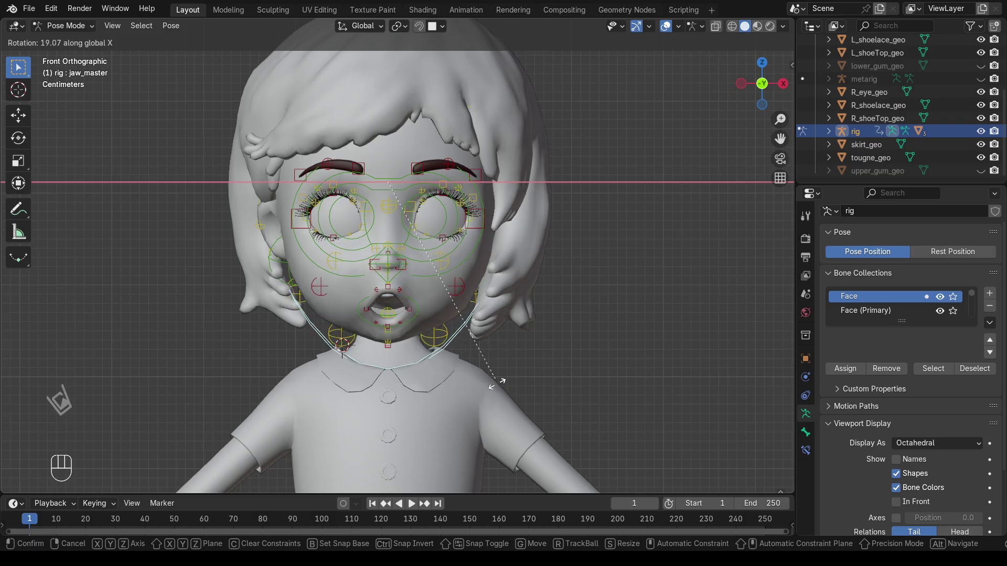
pyautogui.moveTo(465, 300); pyautogui.dragTo(458, 246)
pyautogui.click(480, 335)
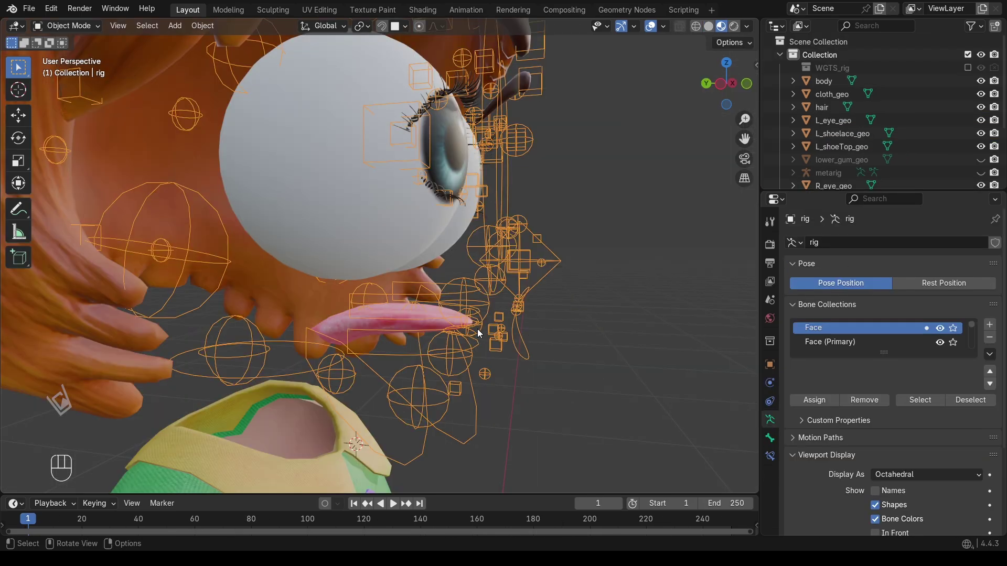
# Solo the ORG bone collection, select ORG-tongue and enable see-through shading.
pyautogui.moveTo(59, 31); pyautogui.dragTo(67, 68)
pyautogui.click(505, 347)
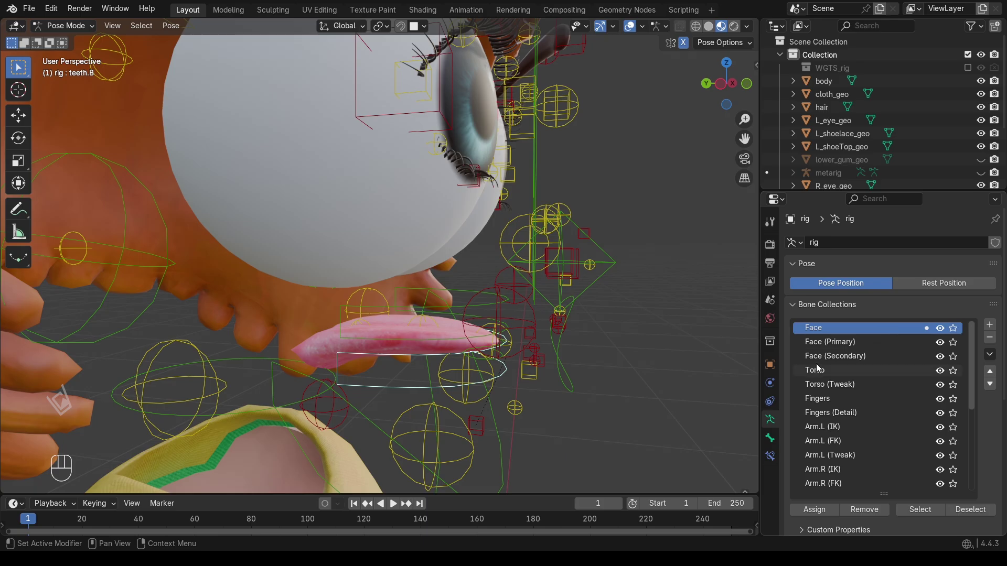
pyautogui.click(954, 376)
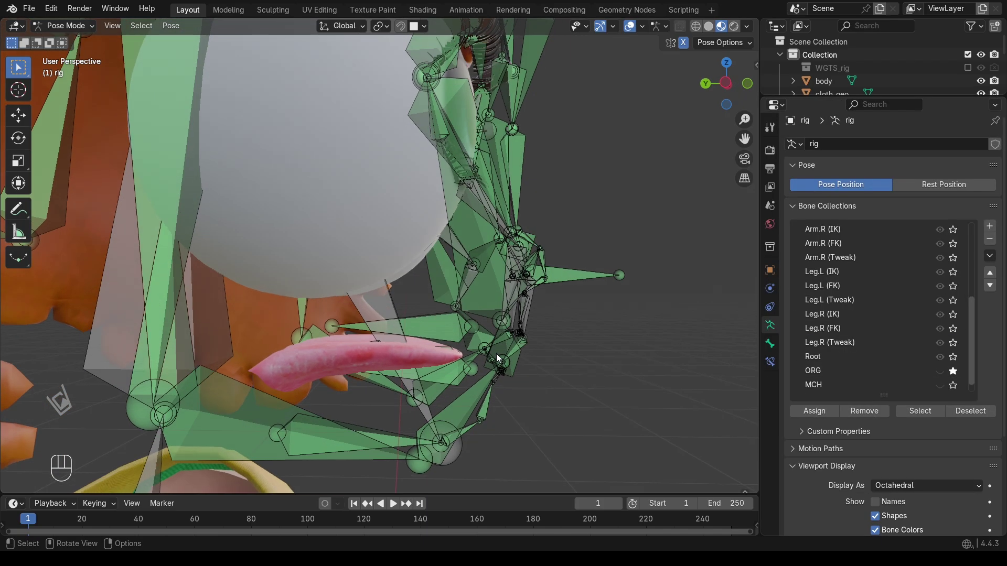
pyautogui.click(450, 352)
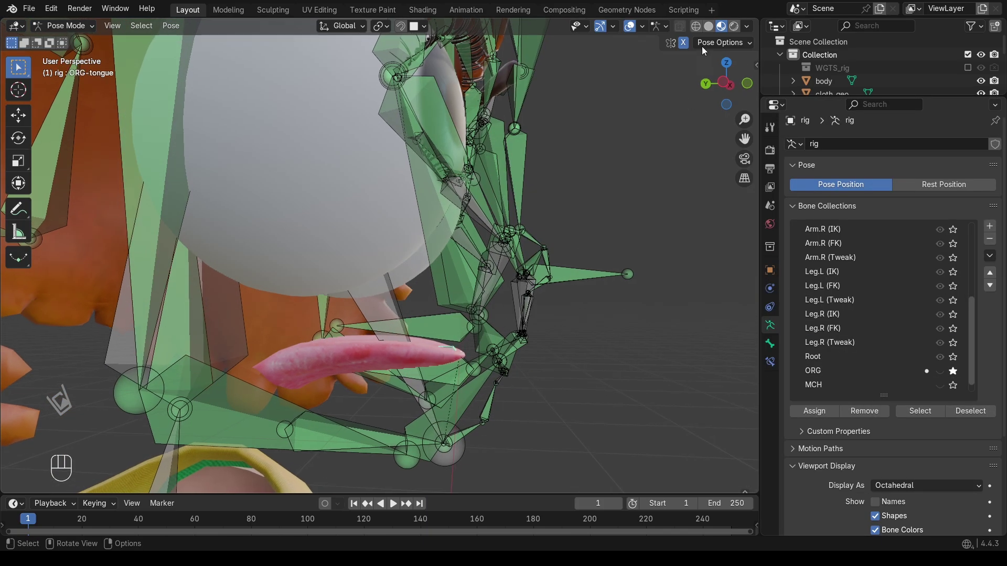
pyautogui.click(701, 31)
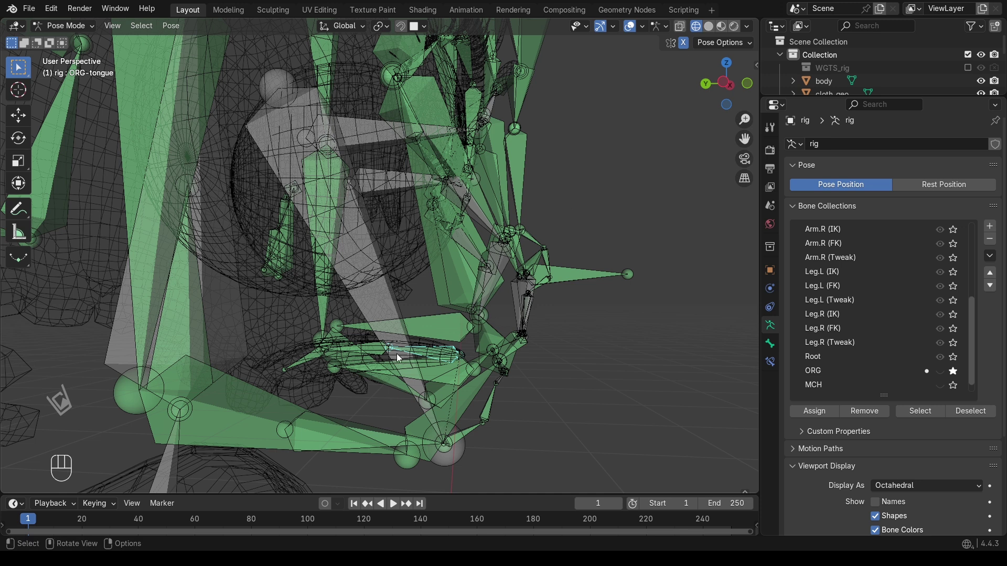
# Parent the tongue mesh to the rig's ORG-tongue bone.
pyautogui.click(385, 350)
pyautogui.click(454, 354)
pyautogui.click(442, 356)
pyautogui.click(373, 353)
pyautogui.click(715, 34)
pyautogui.click(368, 350)
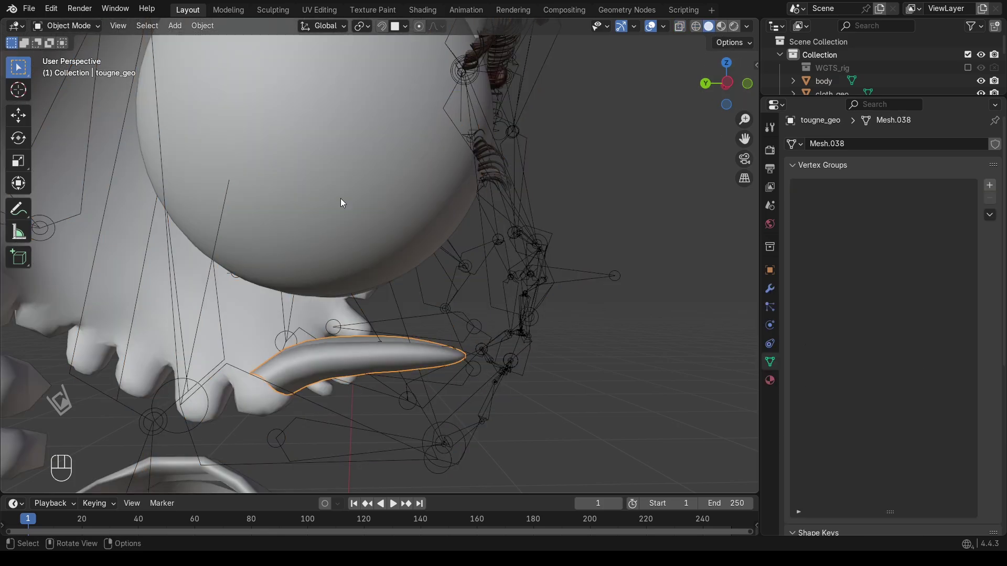
pyautogui.click(501, 366)
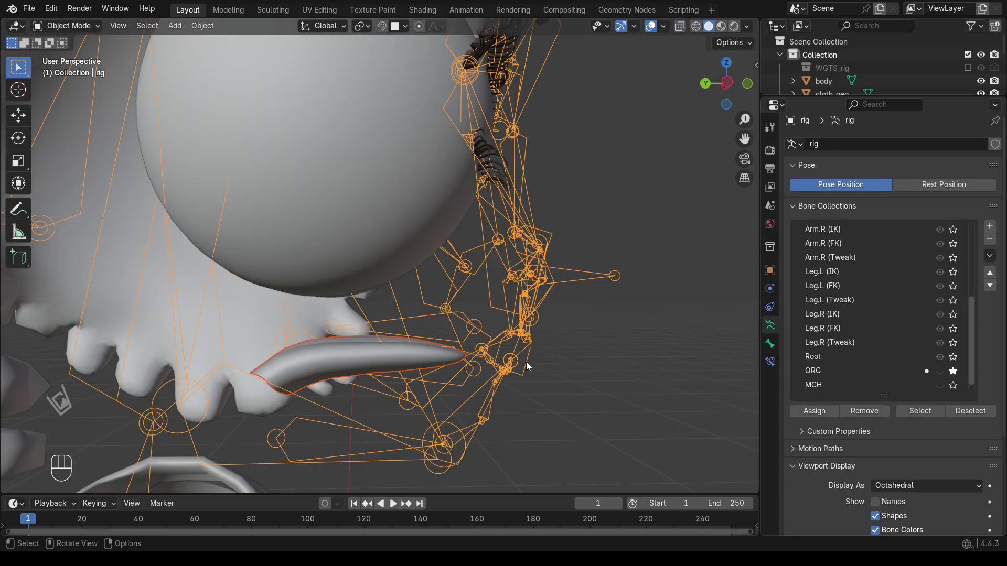
pyautogui.press('ctrl+p')
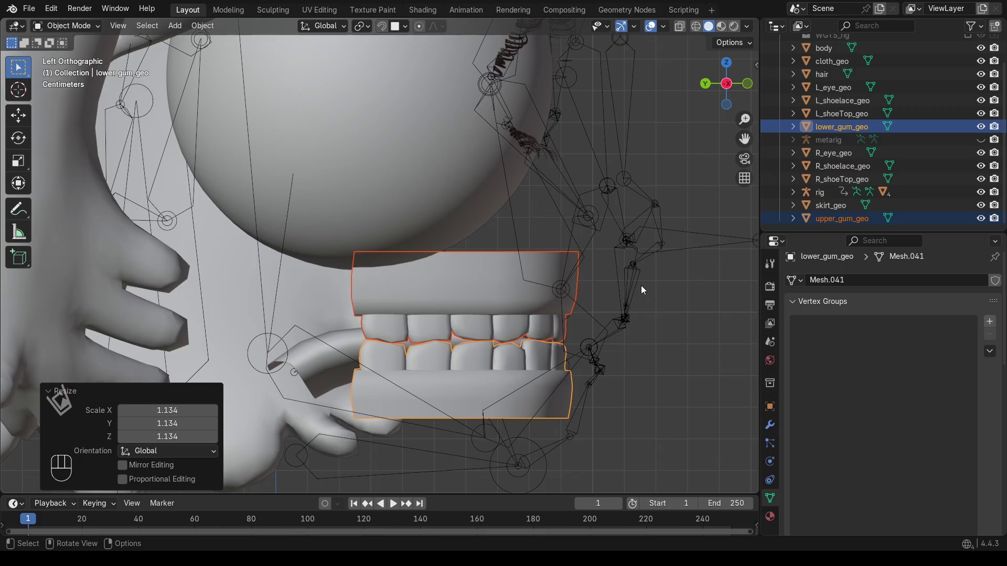
# Select the upper gum with the rig and make ORG-teeth.T the active bone.
pyautogui.press('s')
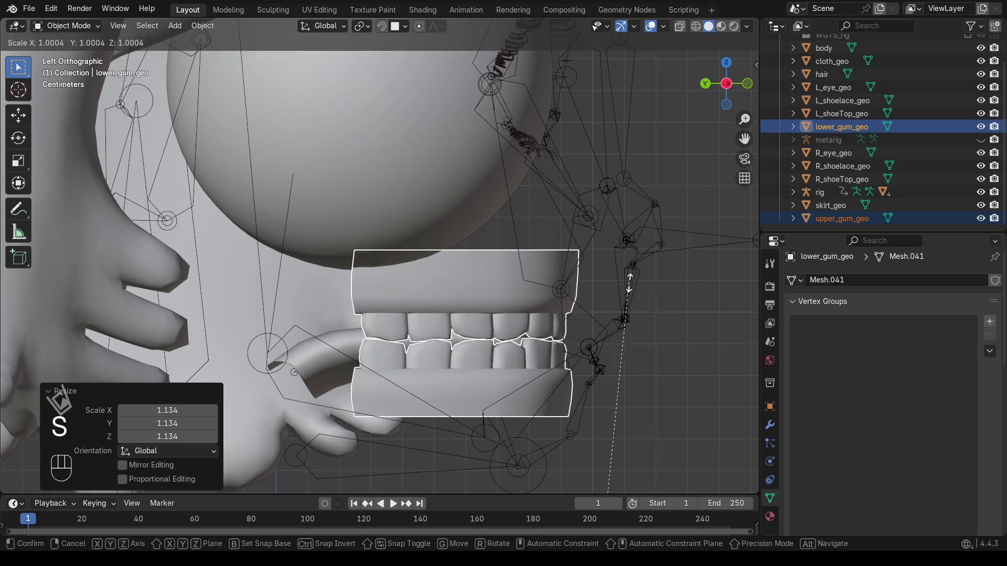
pyautogui.click(633, 286)
pyautogui.click(474, 272)
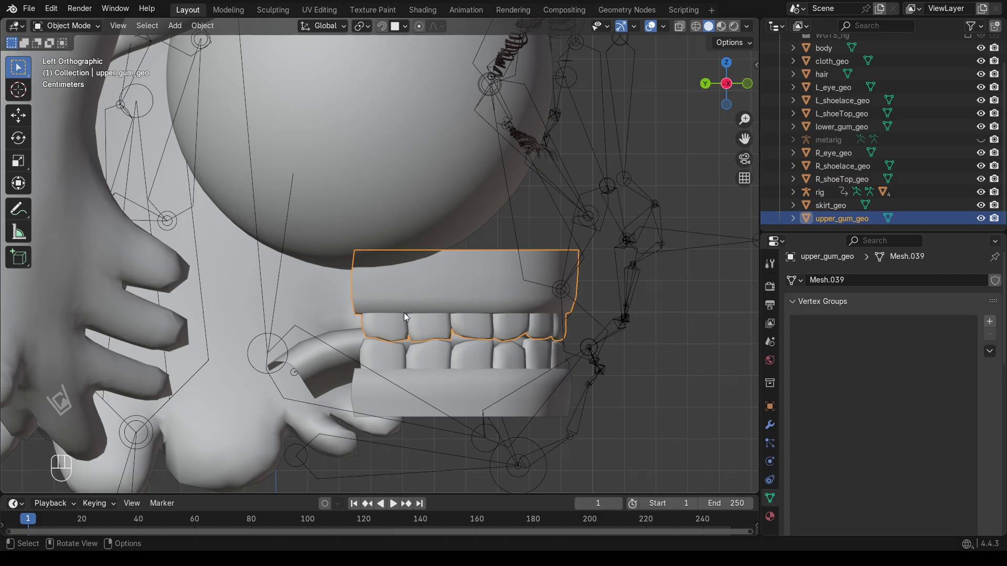
pyautogui.click(472, 354)
pyautogui.click(632, 312)
pyautogui.moveTo(89, 25); pyautogui.dragTo(91, 71)
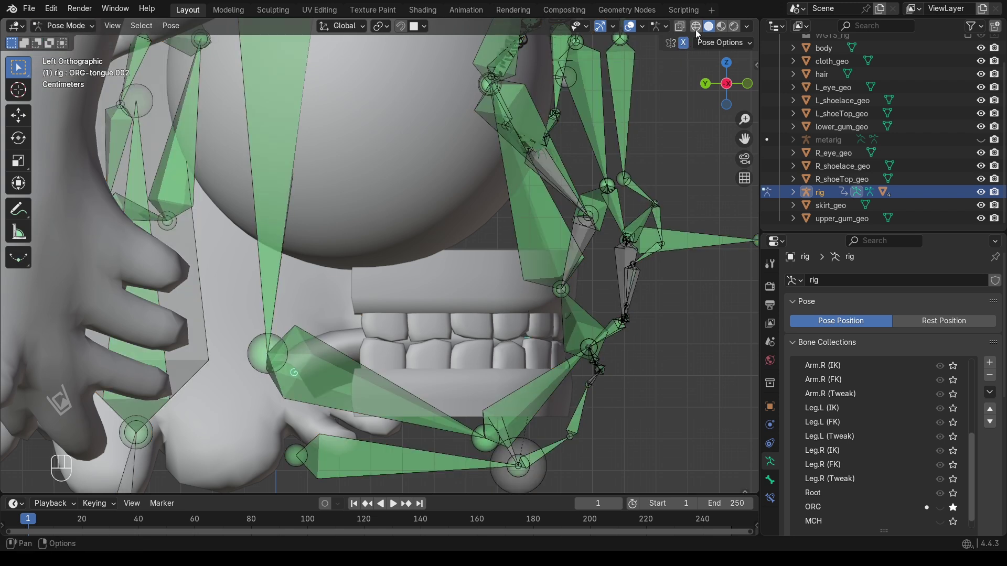
pyautogui.click(700, 33)
pyautogui.click(508, 301)
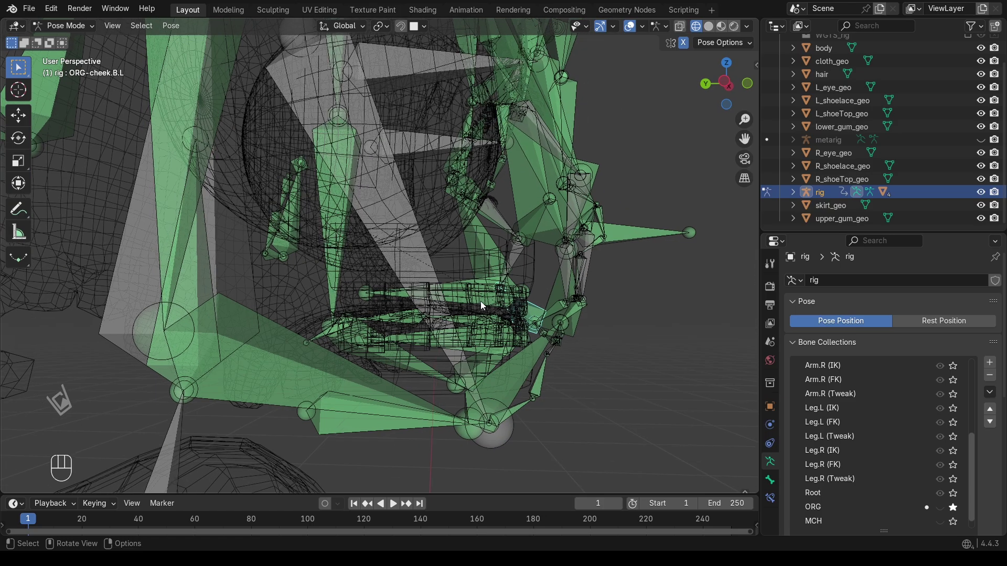
pyautogui.click(496, 289)
pyautogui.click(480, 293)
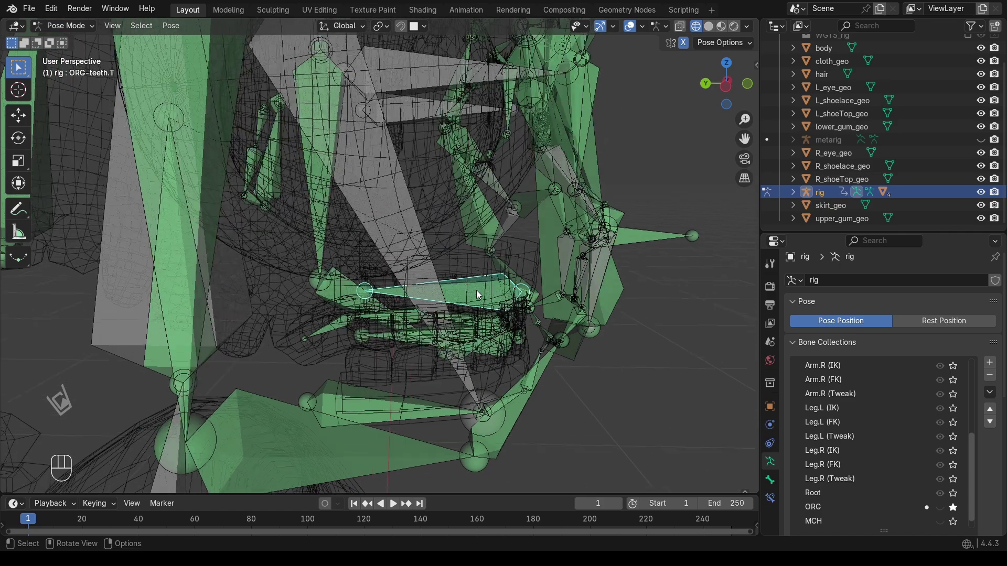
# Parent the upper gum mesh to the ORG-teeth.T bone.
pyautogui.moveTo(70, 24); pyautogui.dragTo(76, 47)
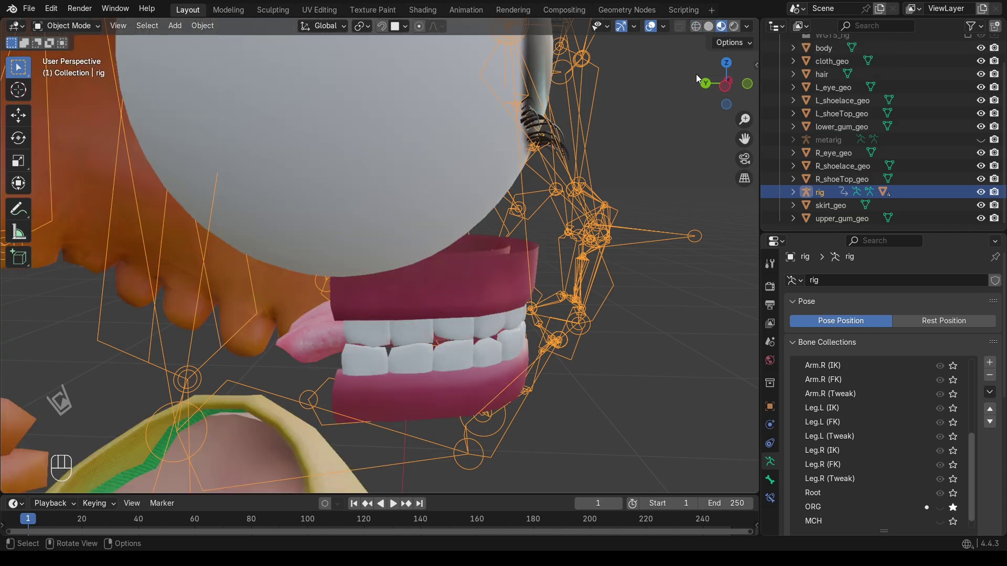
pyautogui.click(482, 286)
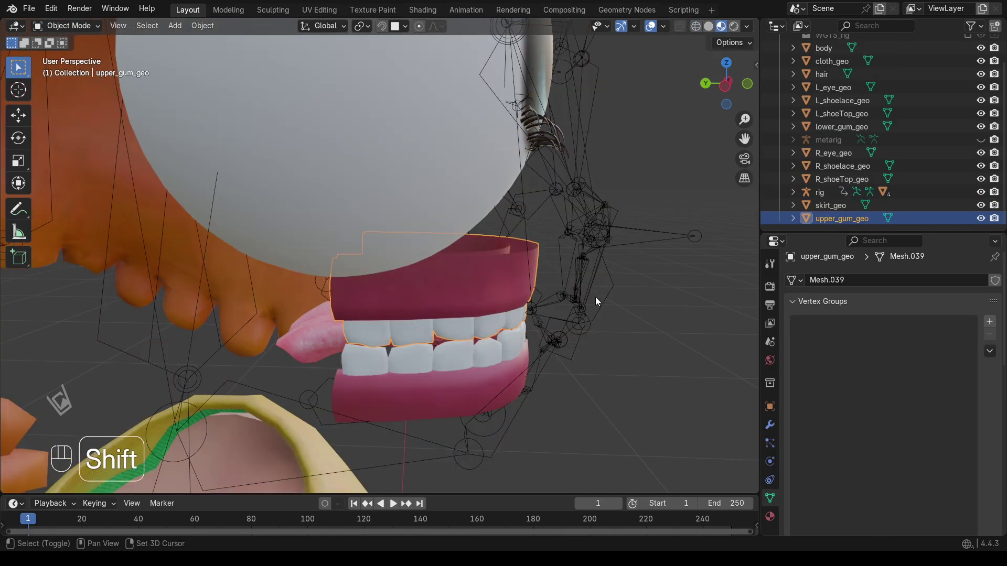
pyautogui.click(602, 301)
pyautogui.press('ctrl+p')
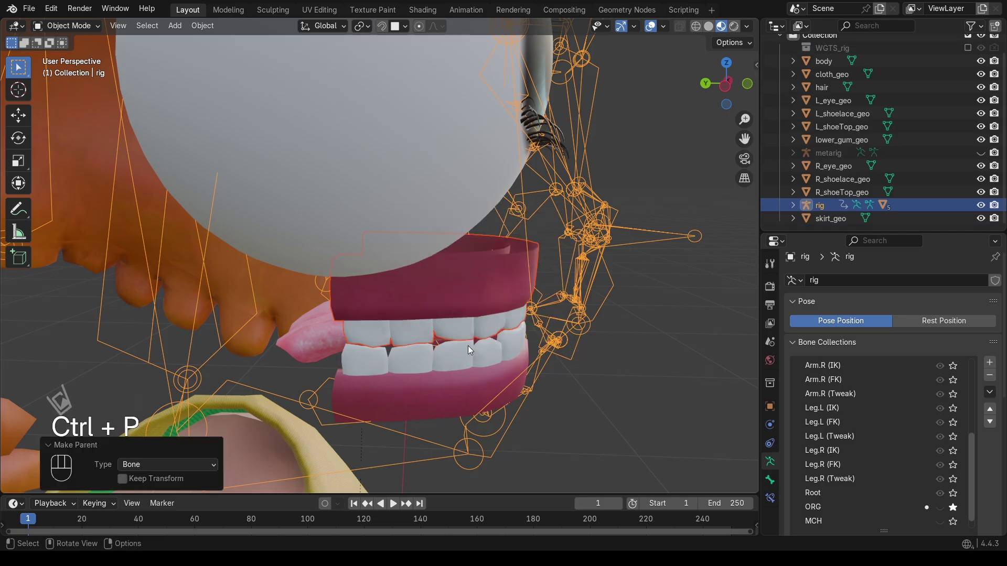
# Make ORG-teeth.B the active bone and select the lower gum mesh.
pyautogui.moveTo(76, 34); pyautogui.dragTo(74, 68)
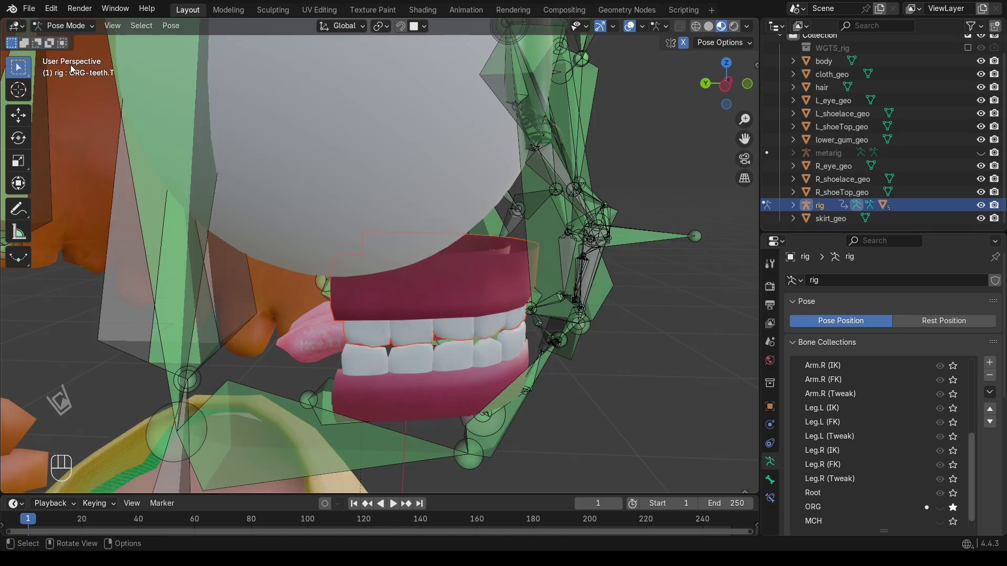
pyautogui.moveTo(701, 31); pyautogui.dragTo(701, 31)
pyautogui.click(457, 338)
pyautogui.click(480, 344)
pyautogui.moveTo(478, 345); pyautogui.dragTo(500, 293)
pyautogui.click(500, 293)
pyautogui.click(487, 289)
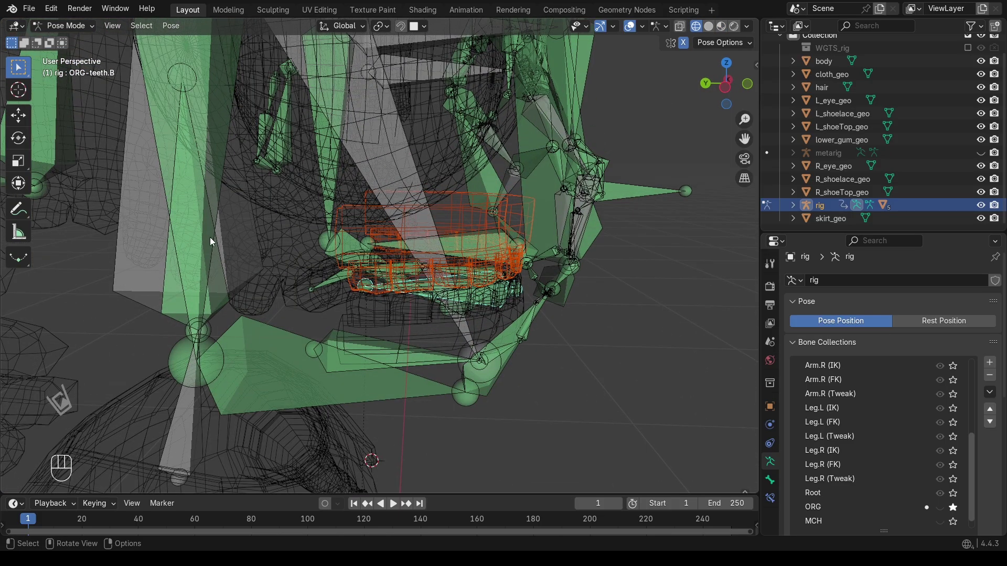
pyautogui.moveTo(62, 24); pyautogui.dragTo(64, 49)
pyautogui.click(716, 31)
pyautogui.click(444, 345)
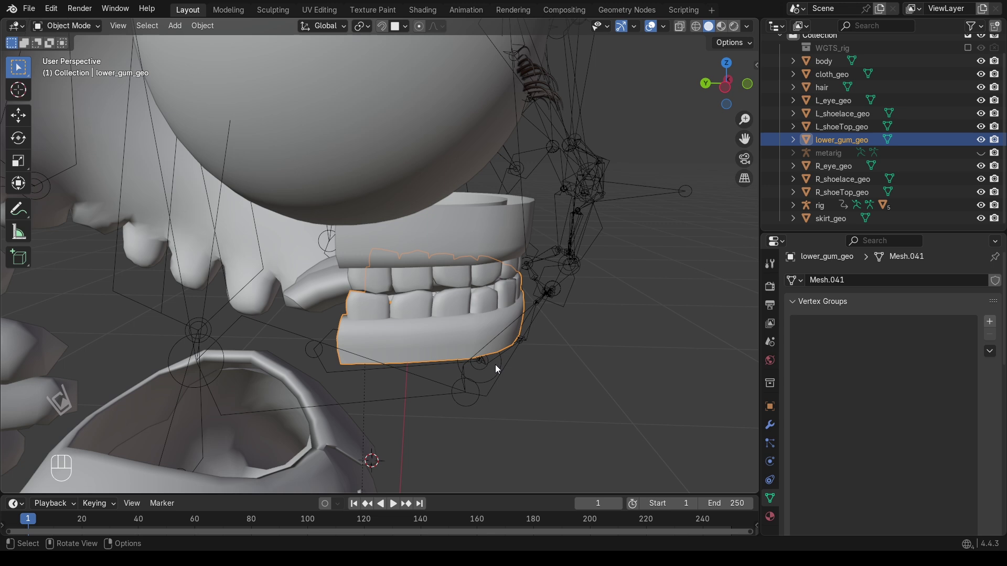
# Parent the lower gum to ORG-teeth.B, then the right eye to its ORG-eye bone.
pyautogui.click(503, 361)
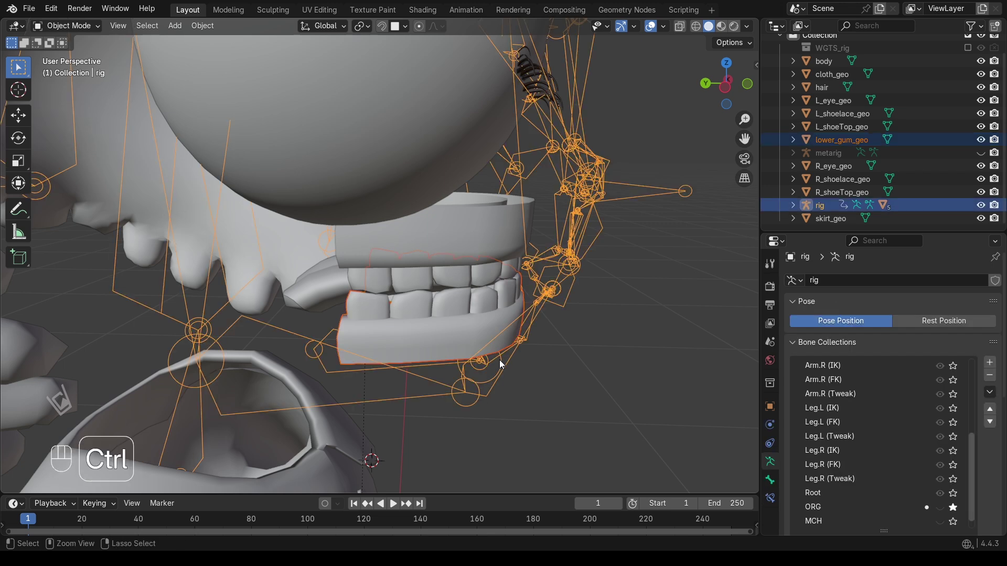
pyautogui.press('ctrl+p')
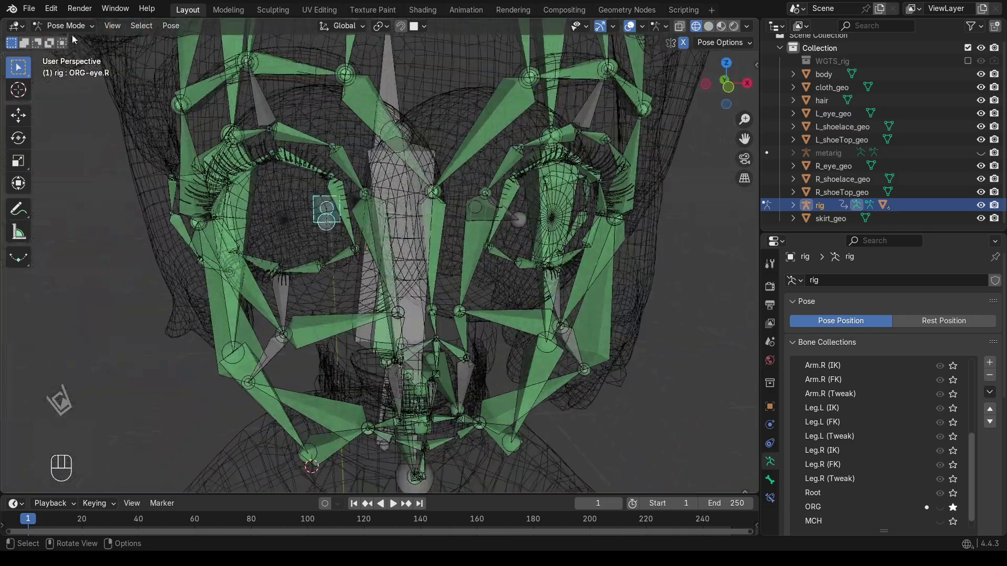
pyautogui.moveTo(76, 32); pyautogui.dragTo(84, 44)
pyautogui.click(296, 213)
pyautogui.click(513, 444)
pyautogui.press('ctrl+p')
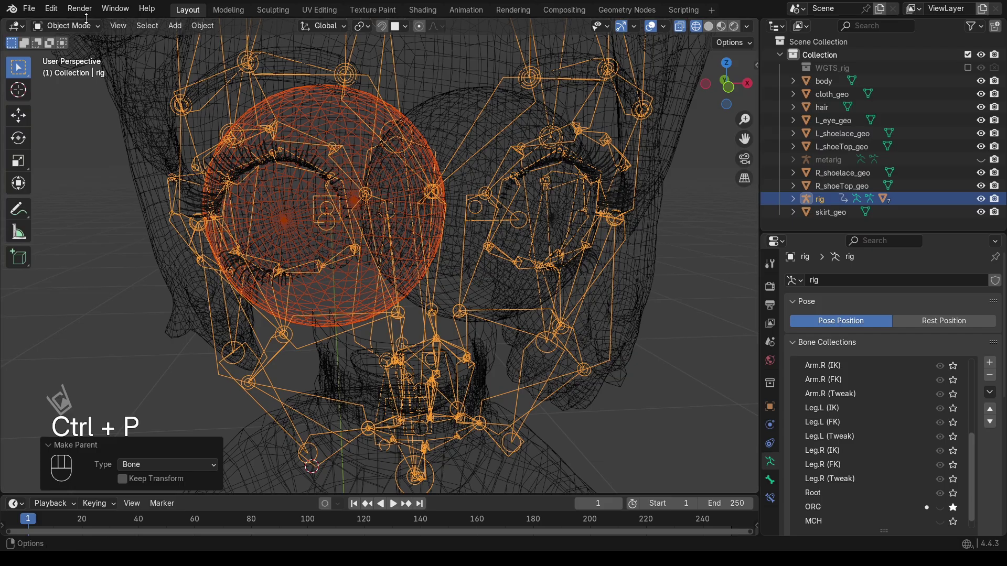
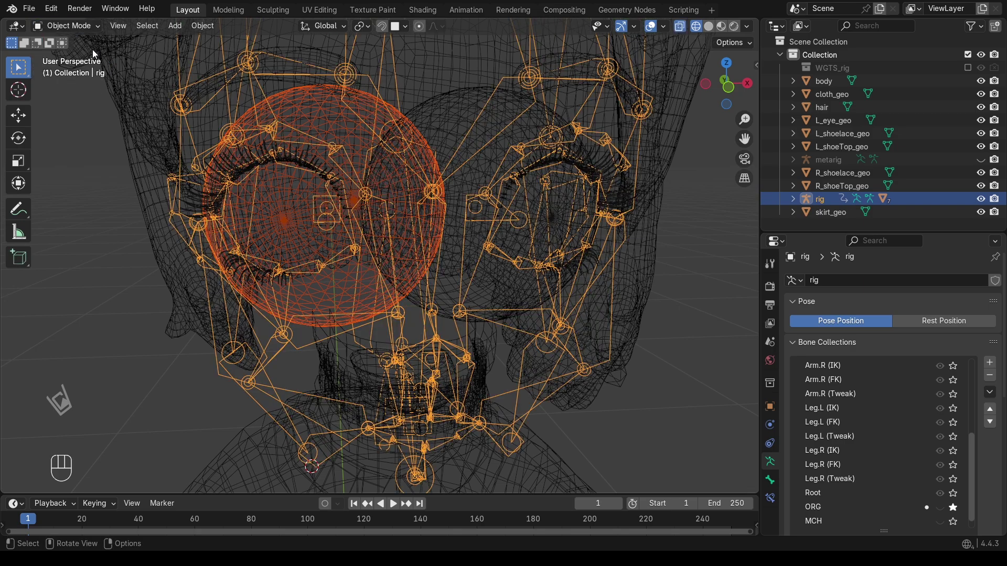
# Parent the left eyeball mesh to the ORG-eye.L bone and restore solid shading.
pyautogui.click(567, 231)
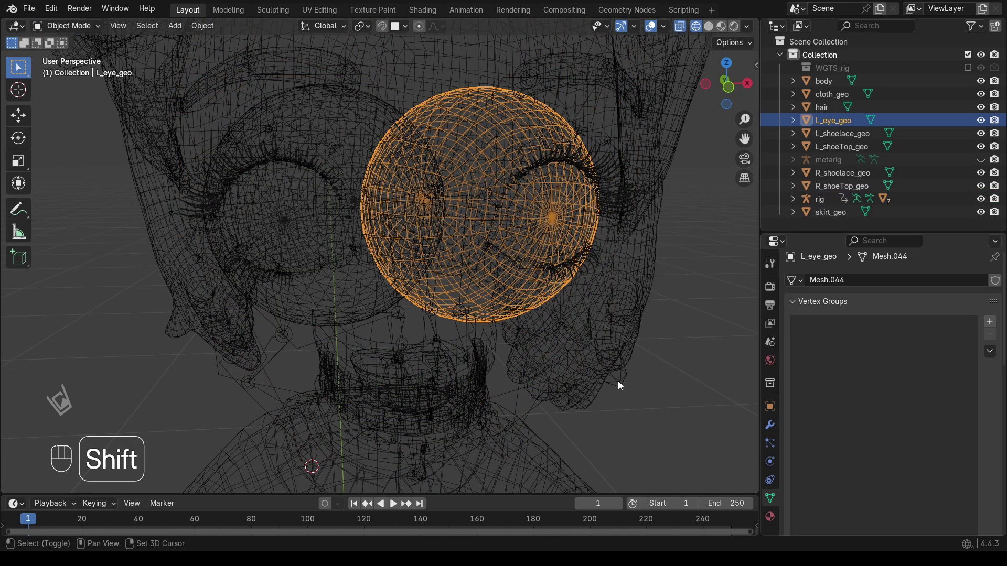
pyautogui.click(624, 391)
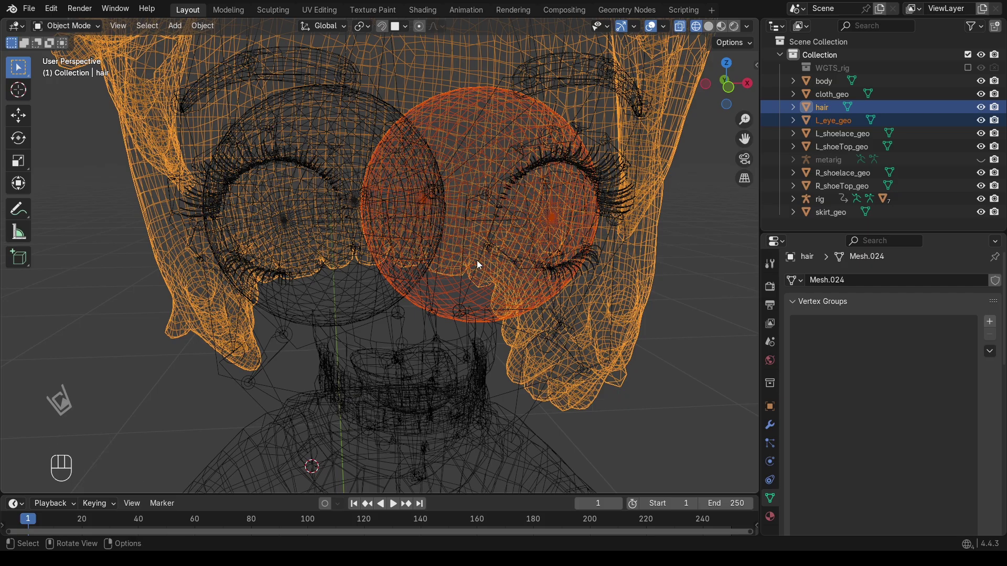
pyautogui.press('ctrl+z')
pyautogui.click(532, 415)
pyautogui.press('ctrl+p')
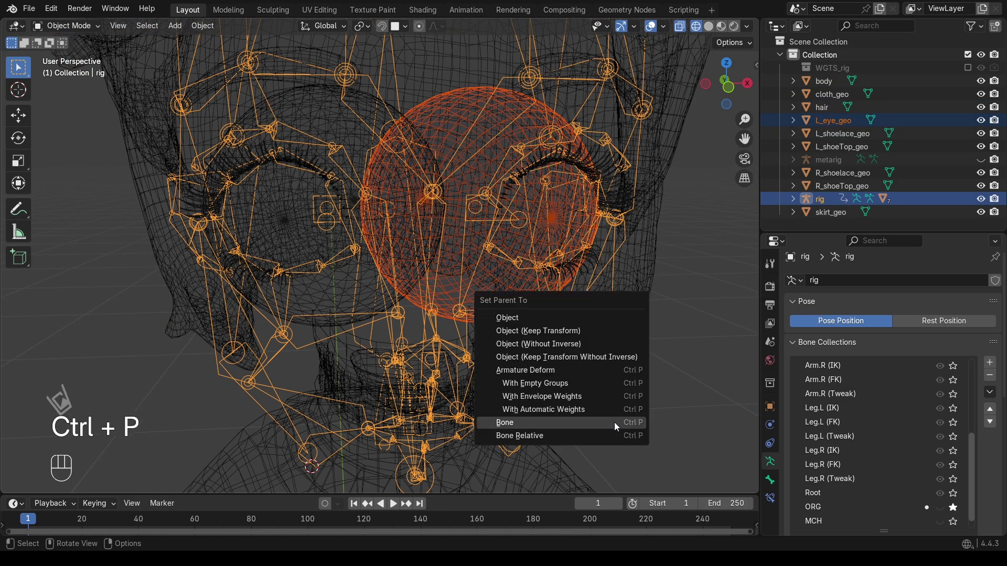
pyautogui.click(731, 91)
pyautogui.click(709, 31)
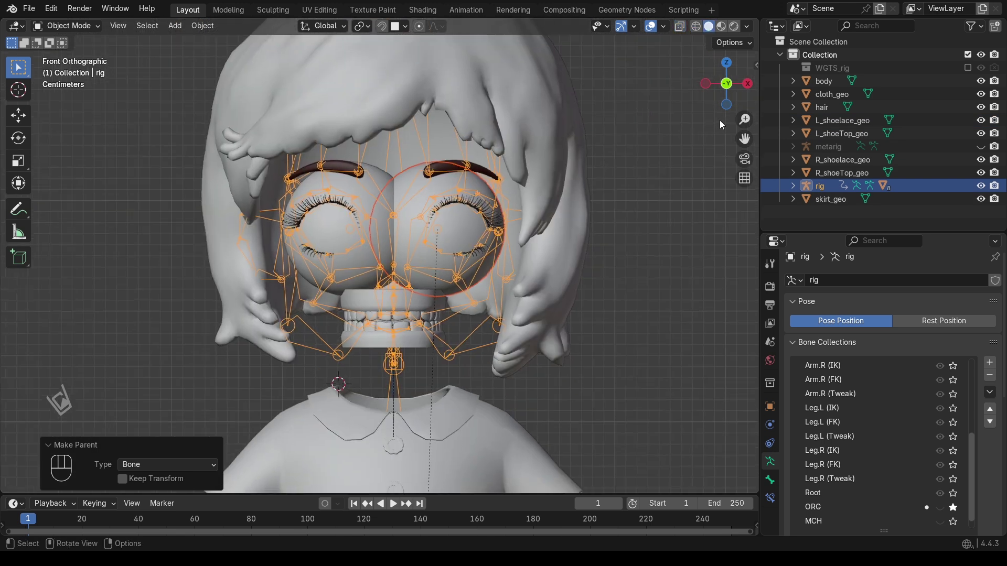
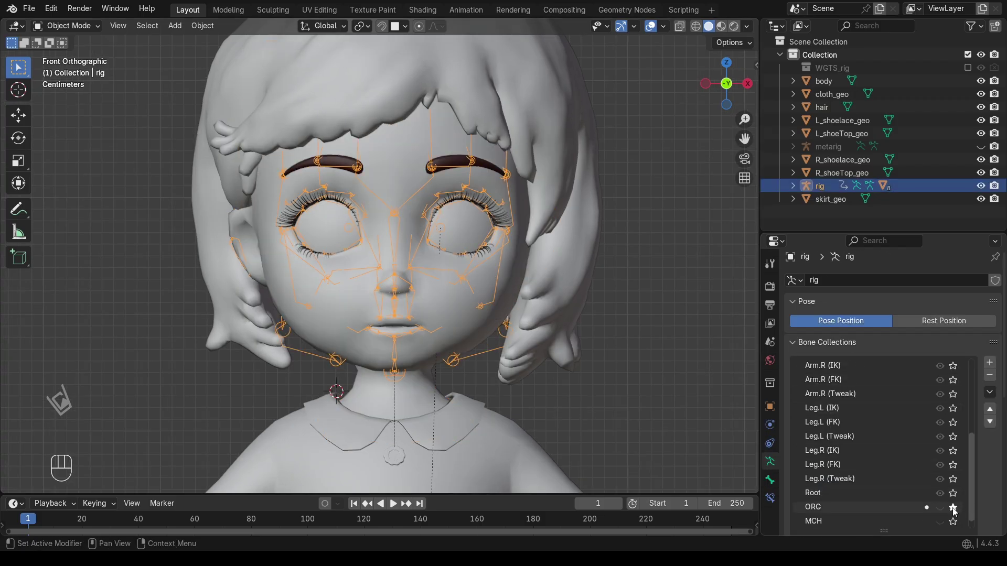
# Show all bone collections again and switch the rig into Pose Mode.
pyautogui.click(957, 512)
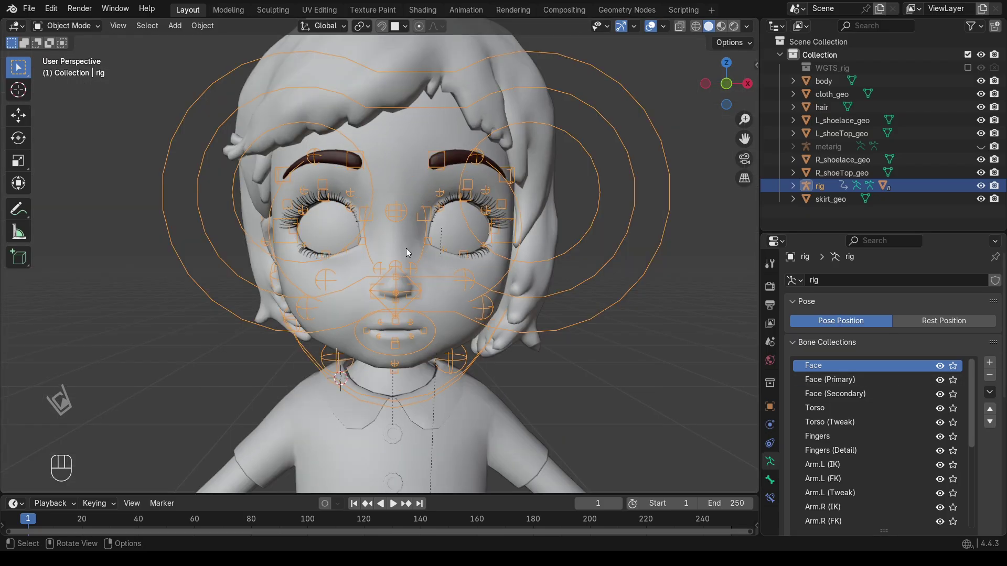
pyautogui.click(650, 211)
pyautogui.click(618, 231)
# In Material Preview from the front, start rotating jaw_master around the X axis.
pyautogui.click(632, 239)
pyautogui.moveTo(54, 27); pyautogui.dragTo(61, 67)
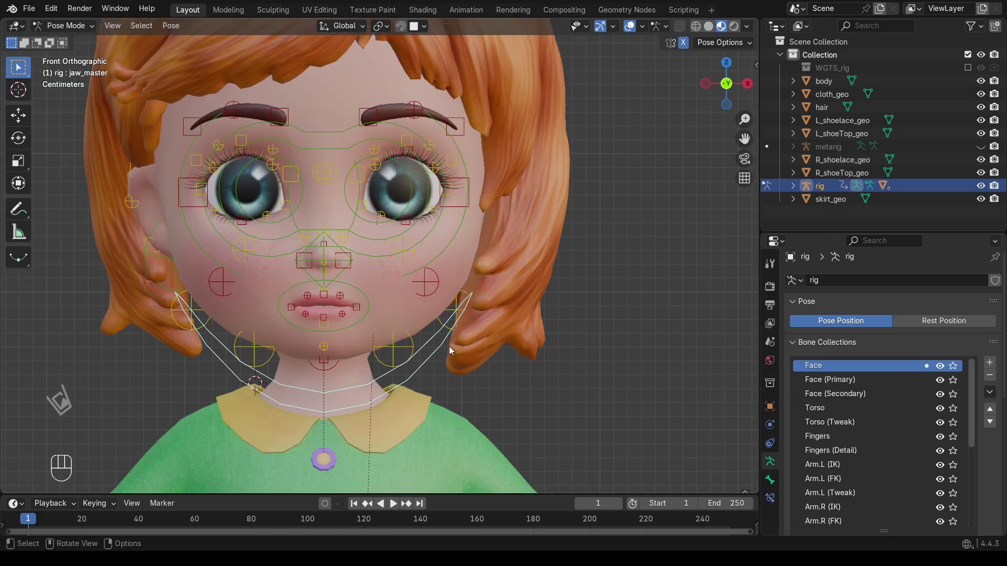
pyautogui.press('r')
pyautogui.press('x')
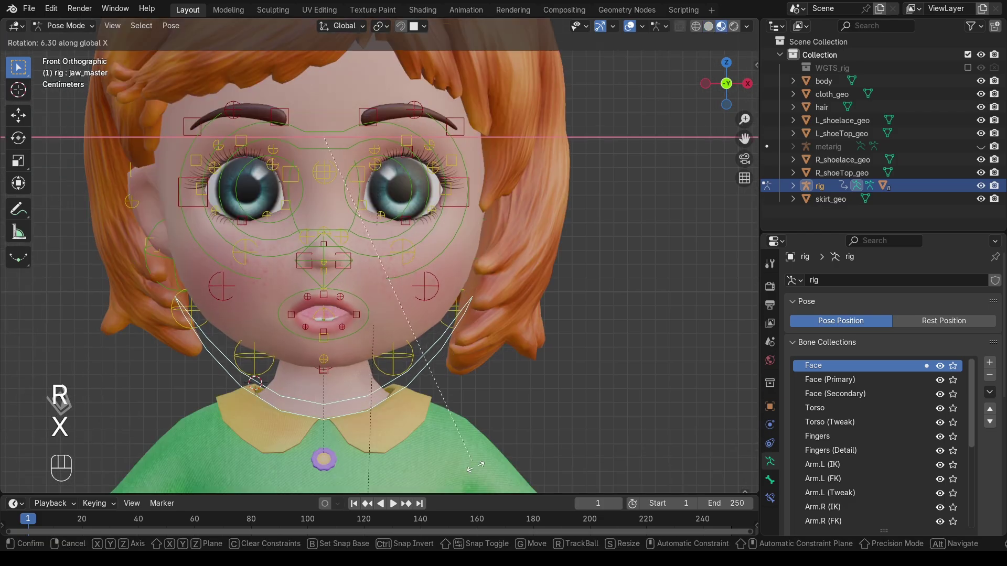